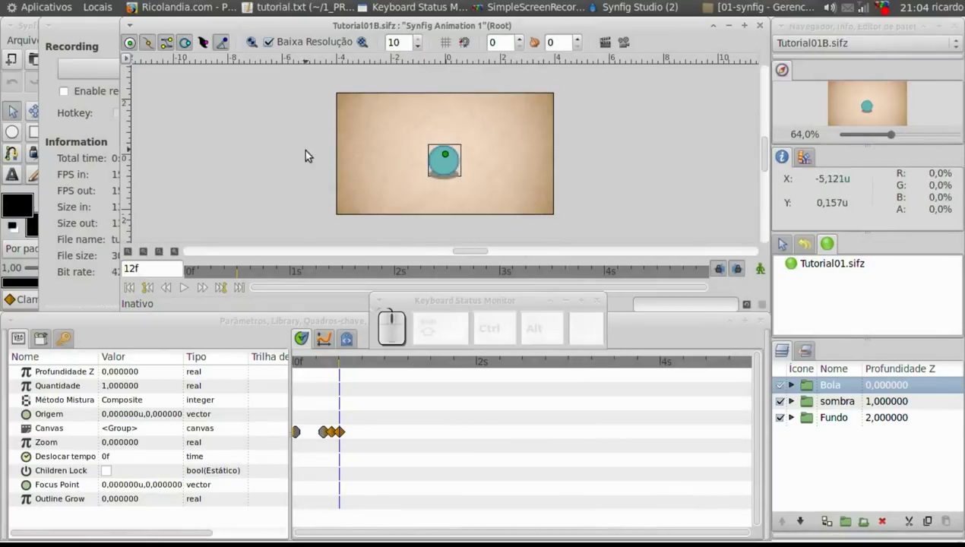
# Zoom in to about 150% with a rectangle around the teal ball and its shadow
pyautogui.click(784, 240)
pyautogui.click(784, 239)
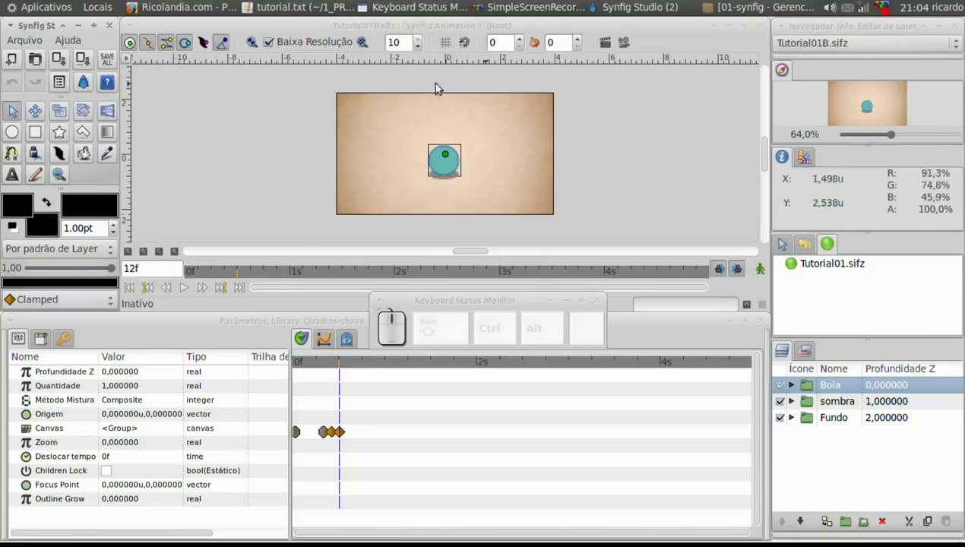
pyautogui.click(784, 239)
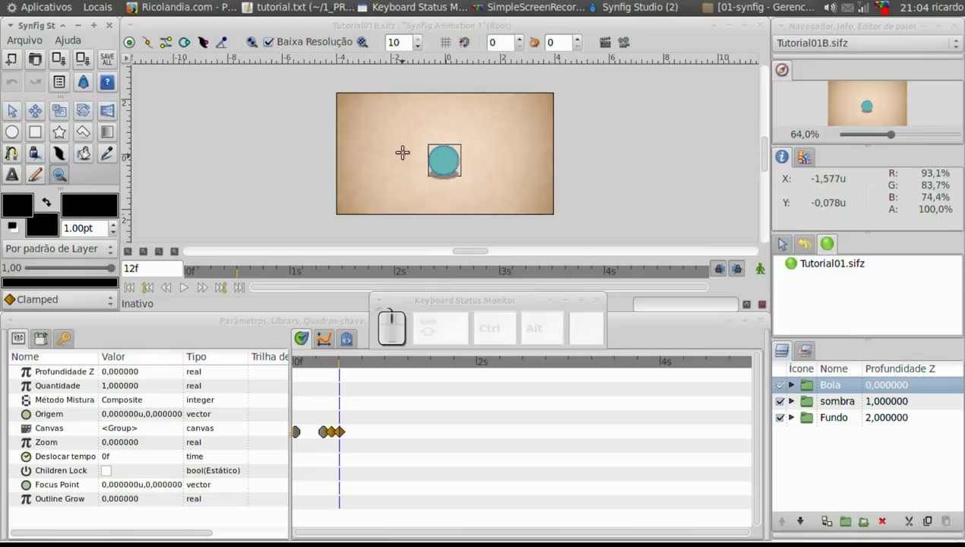
pyautogui.click(784, 240)
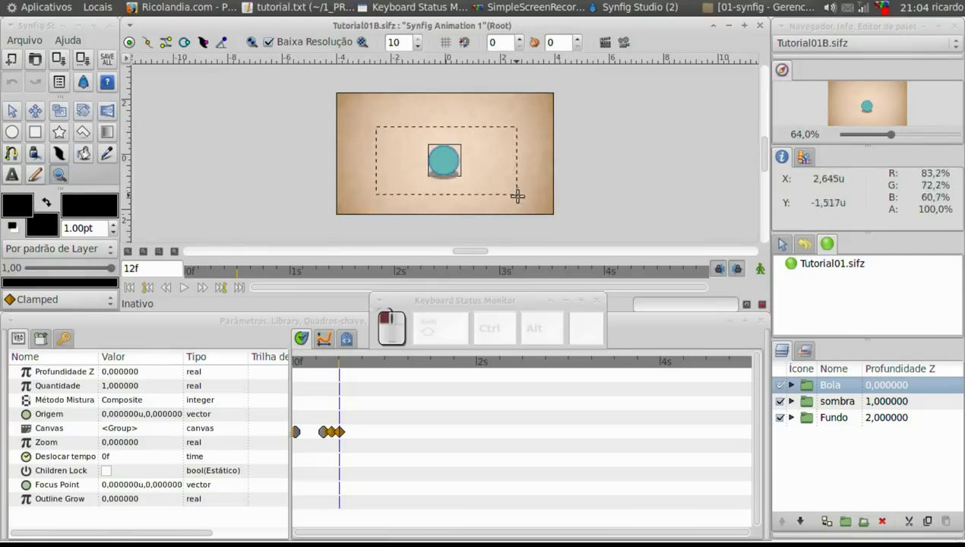
pyautogui.click(785, 240)
pyautogui.click(784, 239)
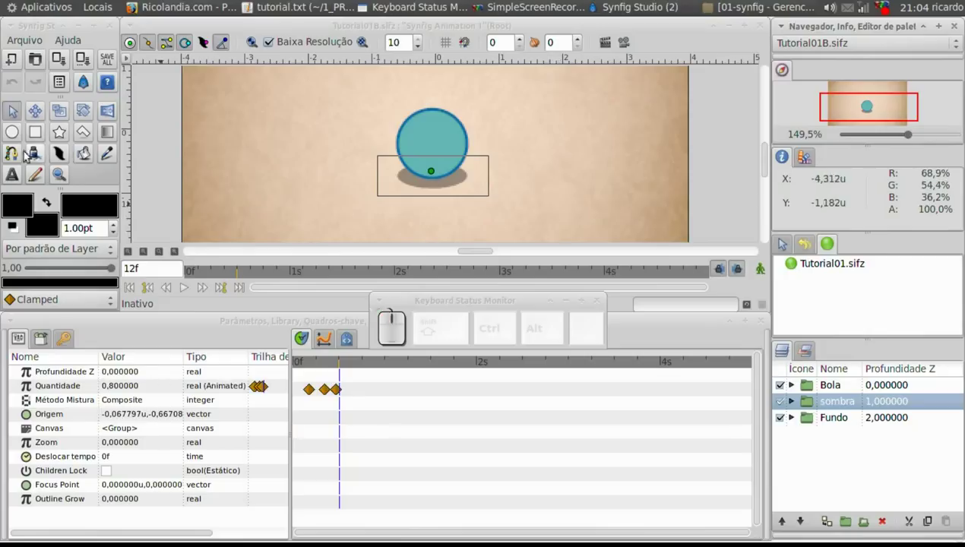
# With the Spline tool, start the stem curve rising from the ball's upper left
pyautogui.click(9, 157)
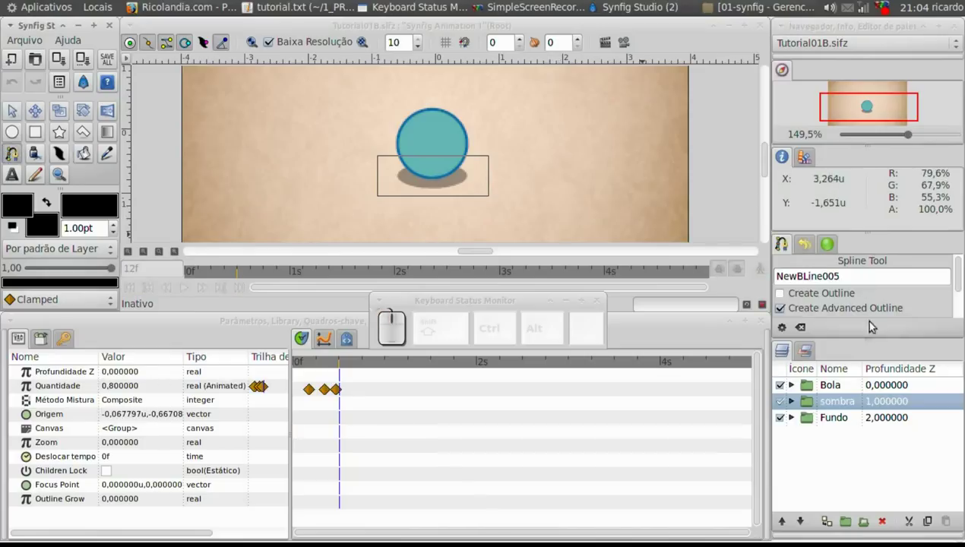
pyautogui.moveTo(869, 334); pyautogui.dragTo(791, 312)
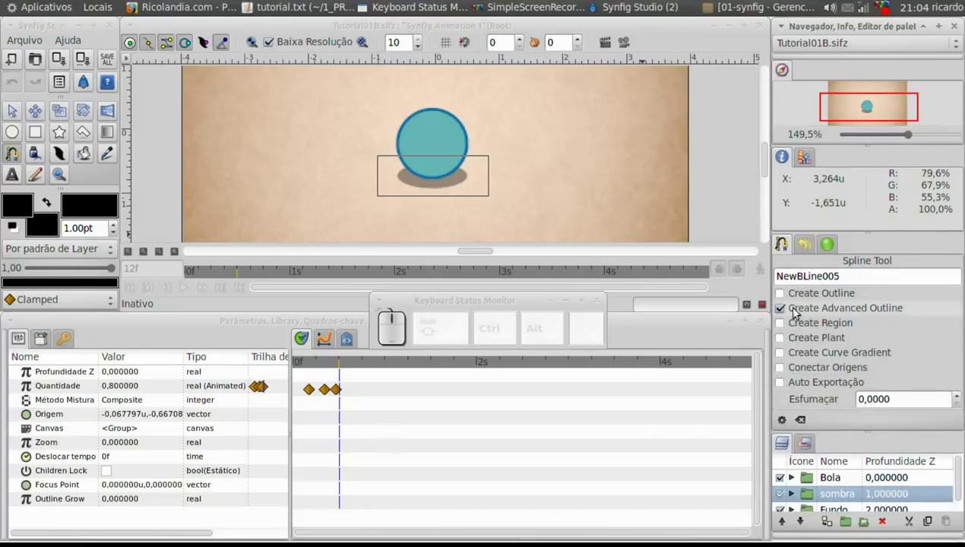
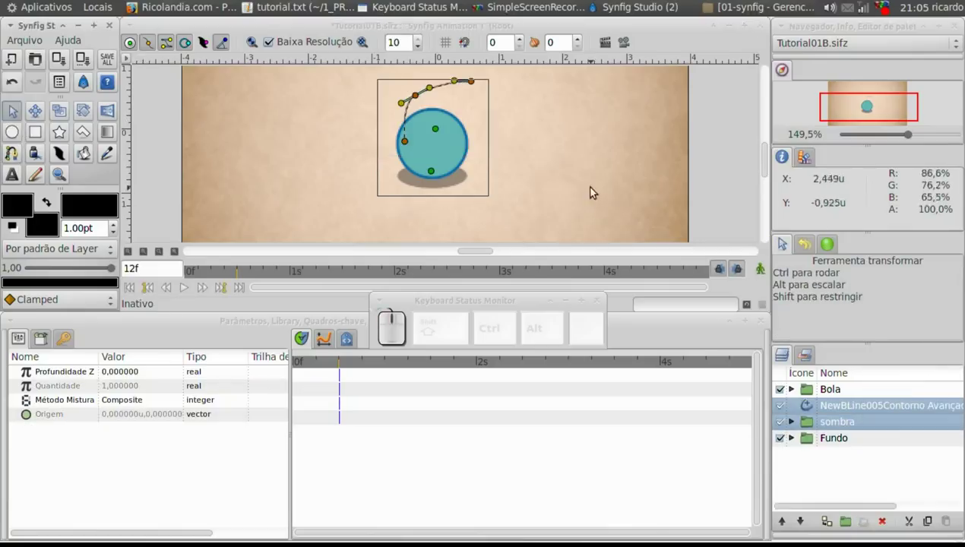
# Zoom closer on the stem, disable Baixa Resolução and select the NewBLine outline layer
pyautogui.click(407, 106)
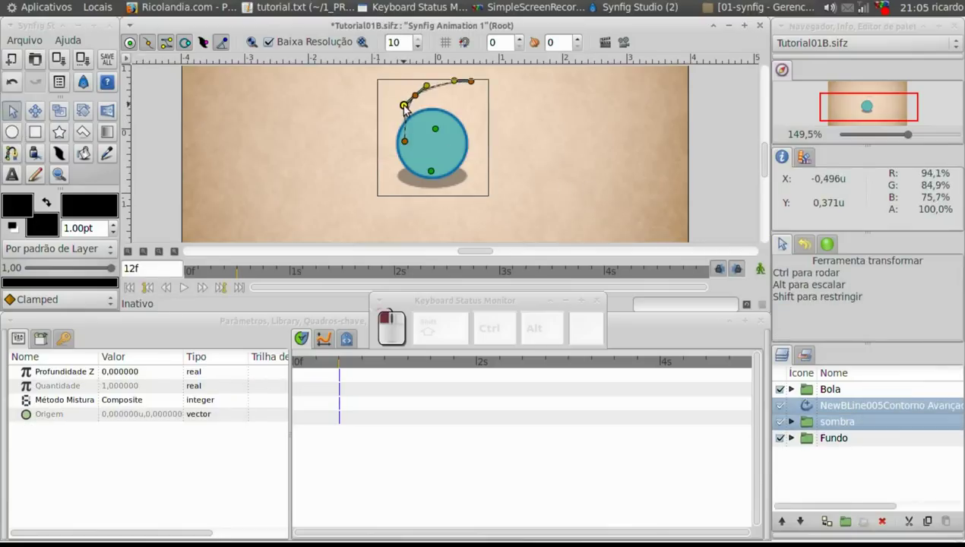
pyautogui.click(66, 177)
pyautogui.moveTo(400, 73); pyautogui.dragTo(284, 157)
pyautogui.click(21, 113)
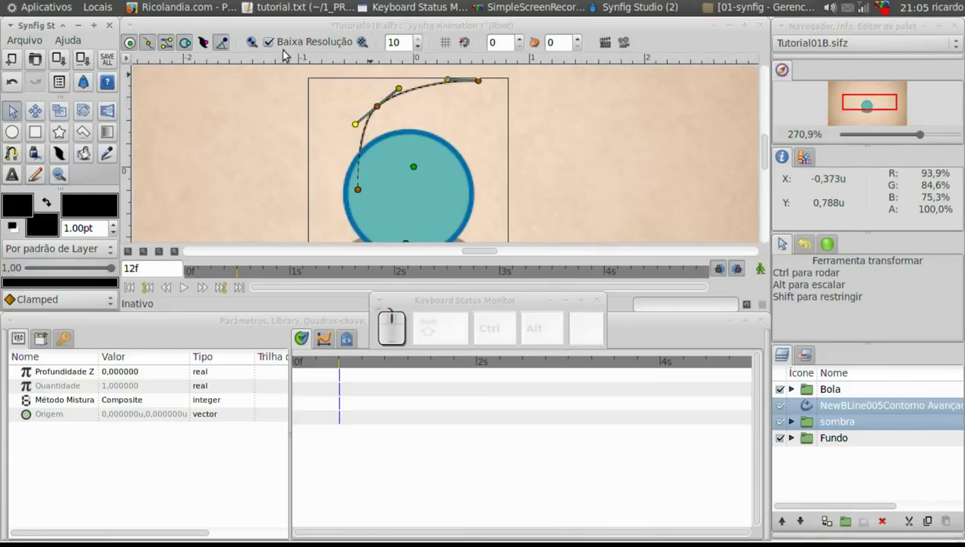
pyautogui.click(281, 47)
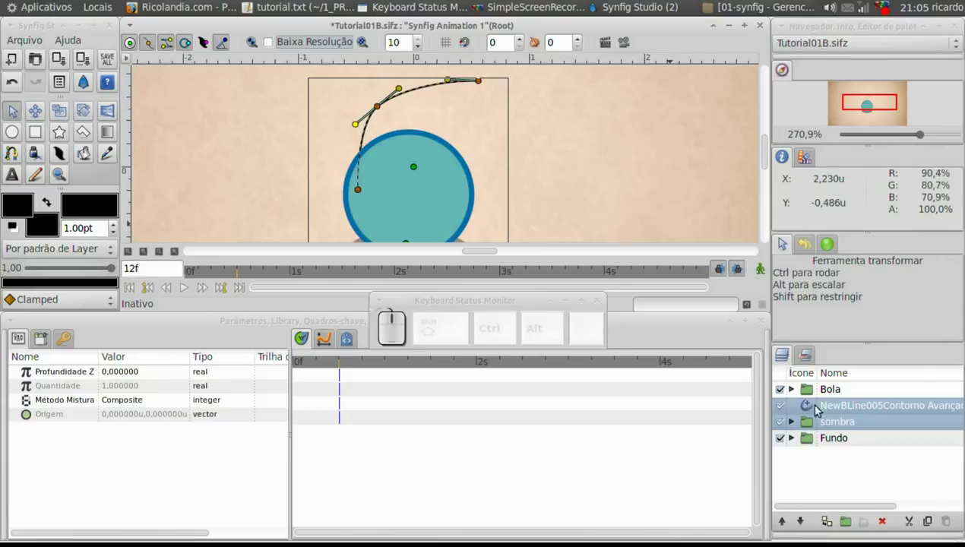
pyautogui.click(812, 409)
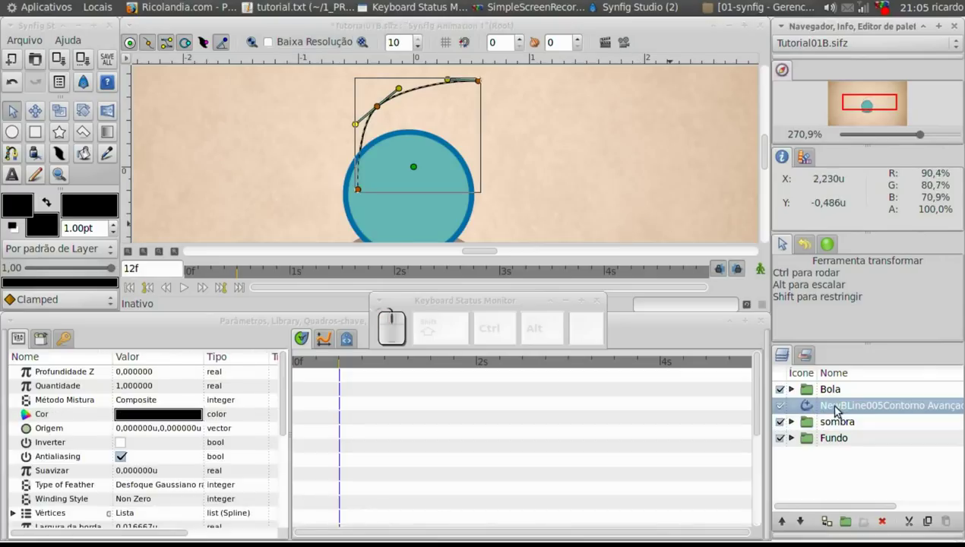
# Lower the outline below sombra, rename it galho and group it as a group named galho
pyautogui.click(805, 524)
pyautogui.click(836, 427)
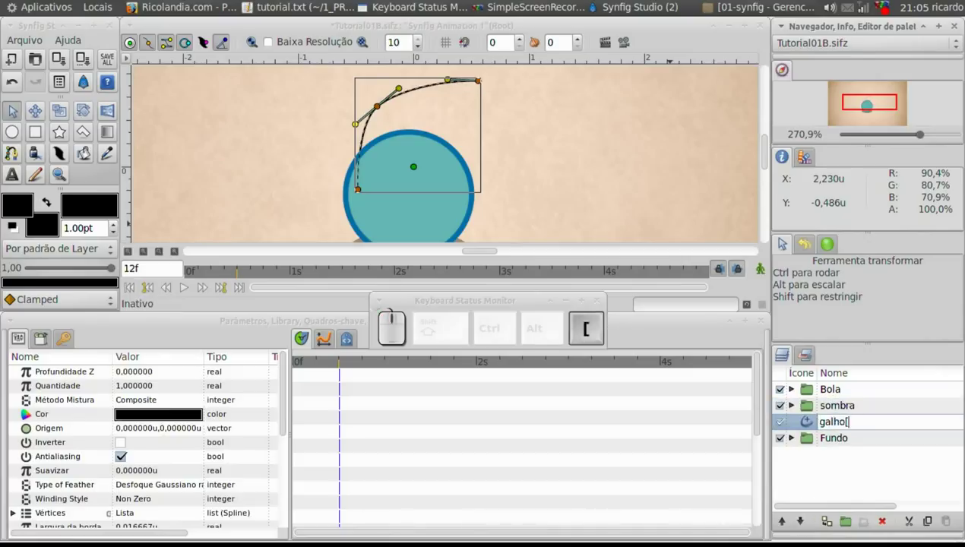
pyautogui.press('BackSpace')
pyautogui.press('Return')
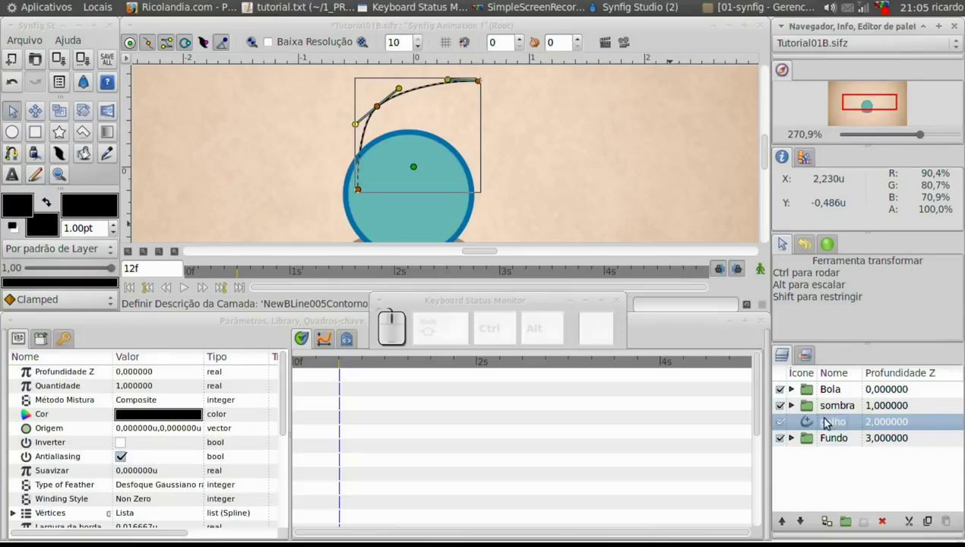
pyautogui.rightClick(827, 428)
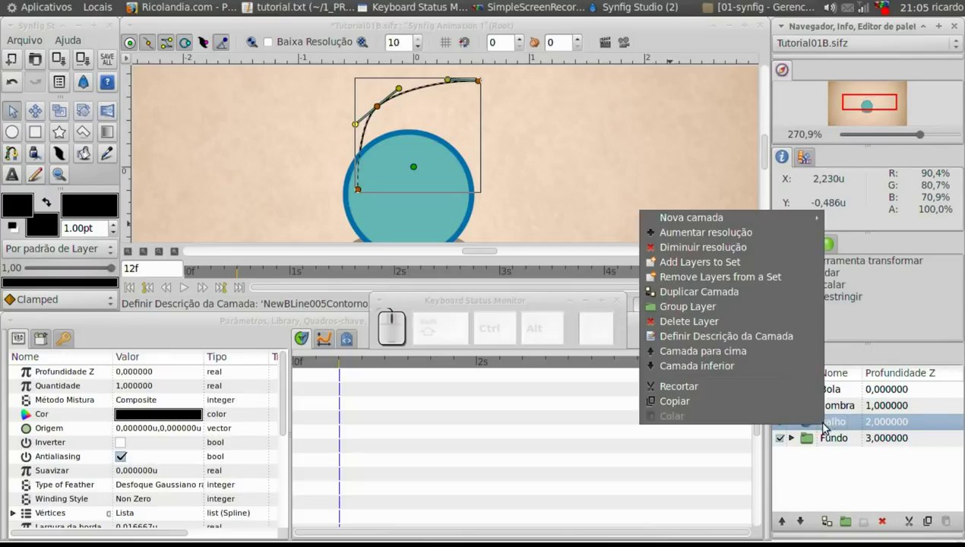
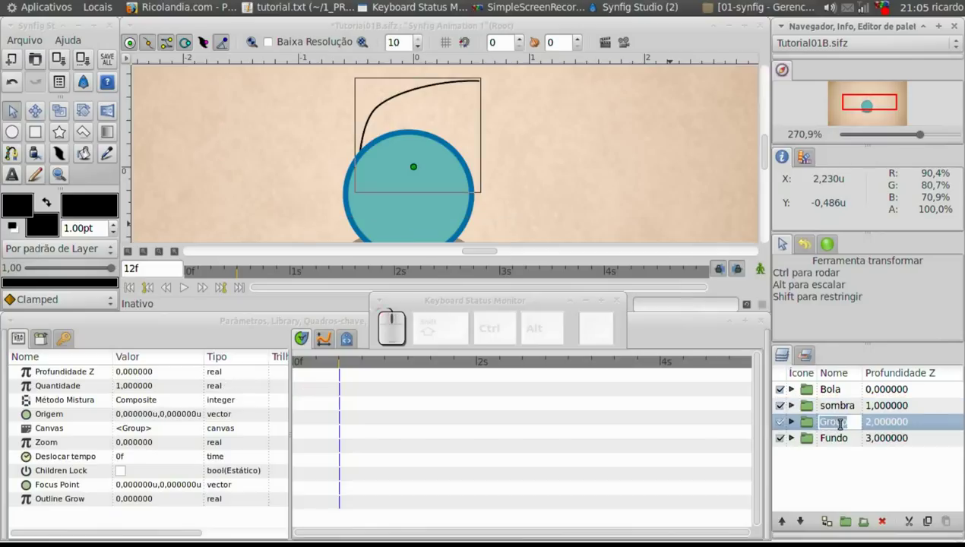
pyautogui.press('Return')
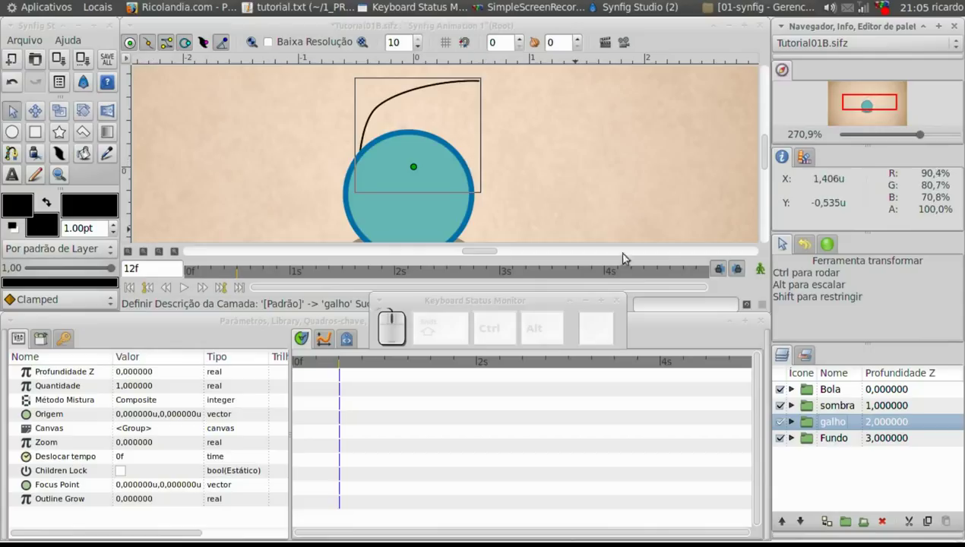
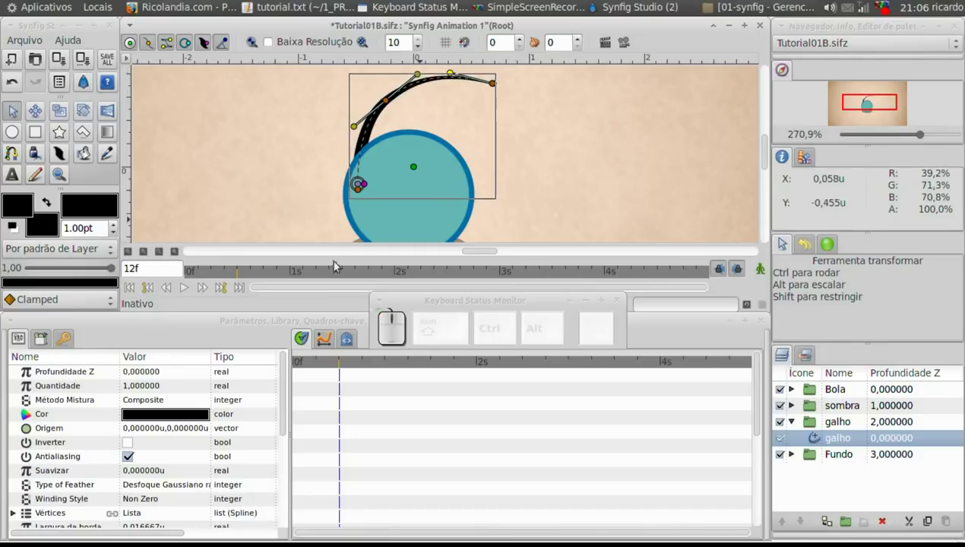
# Set the stem's Cor to green with the Green slider at about 56.7
pyautogui.click(176, 419)
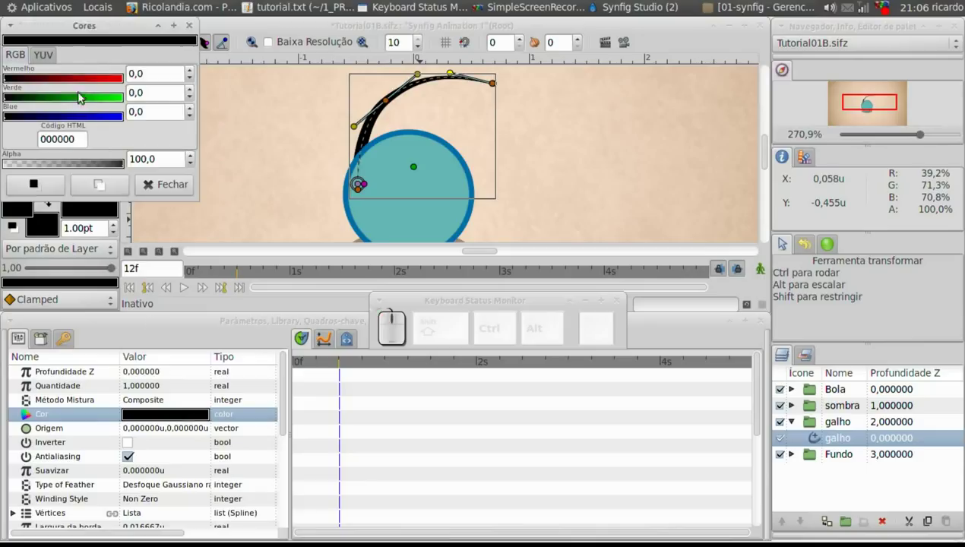
pyautogui.moveTo(60, 100); pyautogui.dragTo(76, 98)
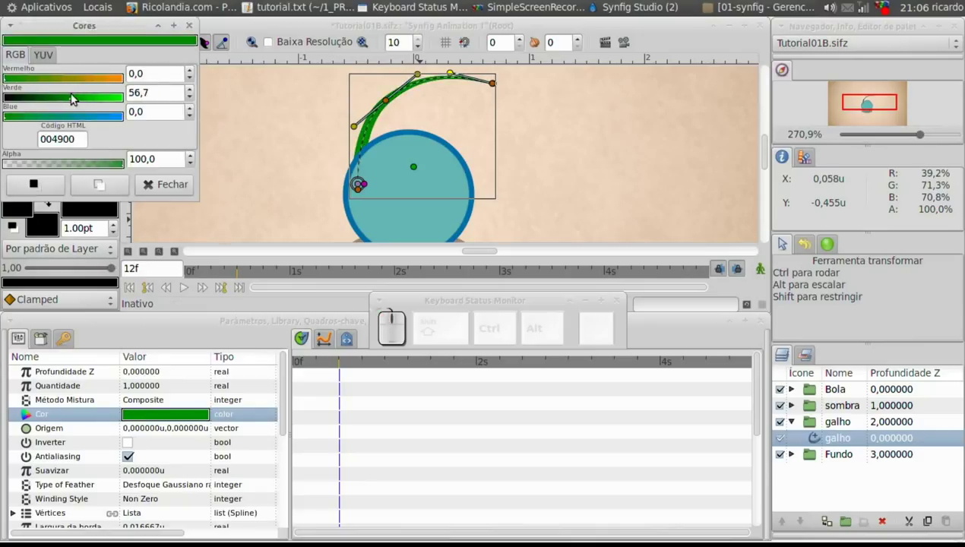
pyautogui.moveTo(76, 98); pyautogui.dragTo(442, 254)
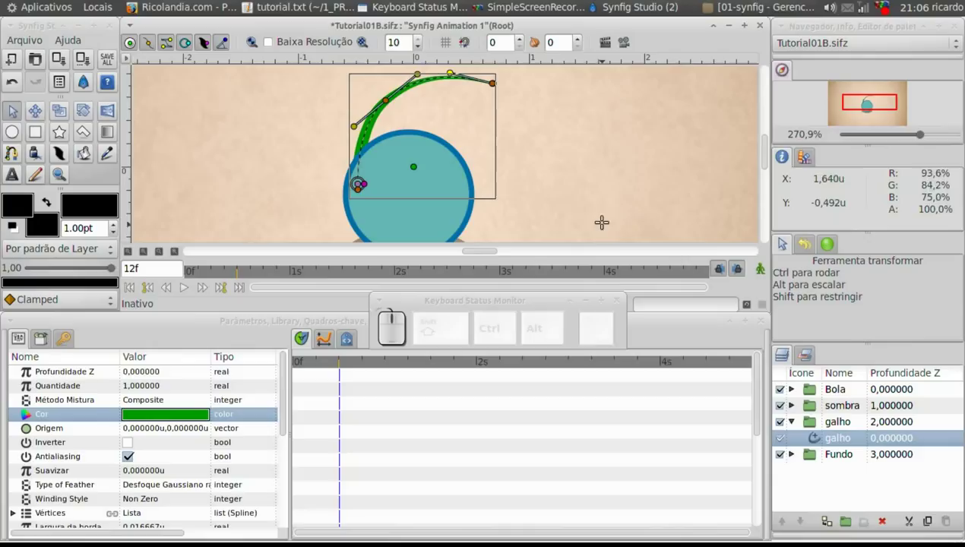
pyautogui.moveTo(169, 45); pyautogui.dragTo(157, 46)
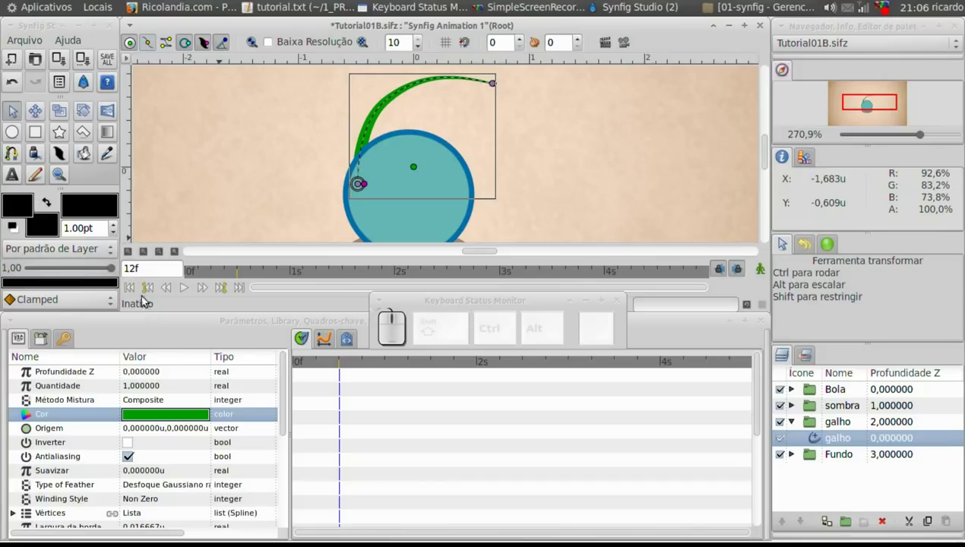
# Zoom out to the whole scene and select the galho outline layer
pyautogui.click(130, 256)
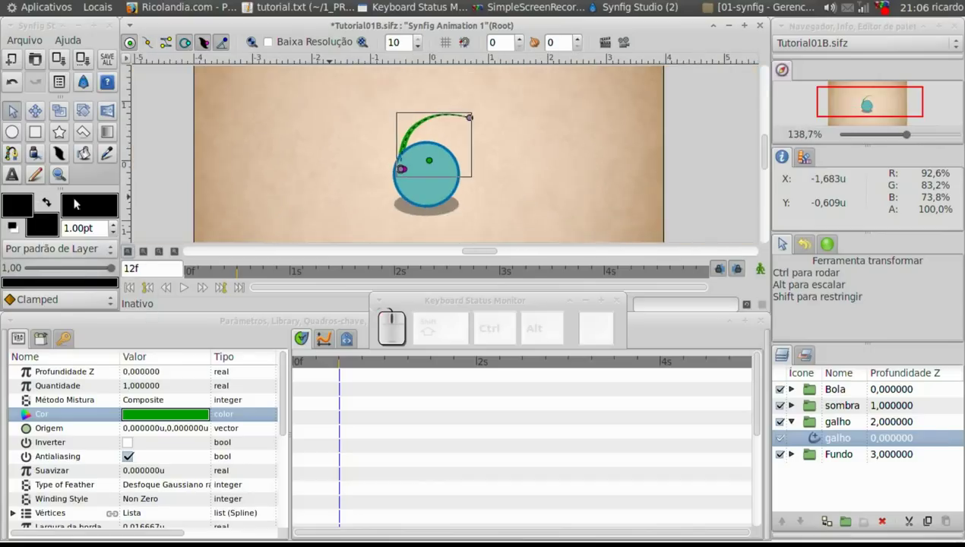
pyautogui.click(24, 120)
pyautogui.click(695, 175)
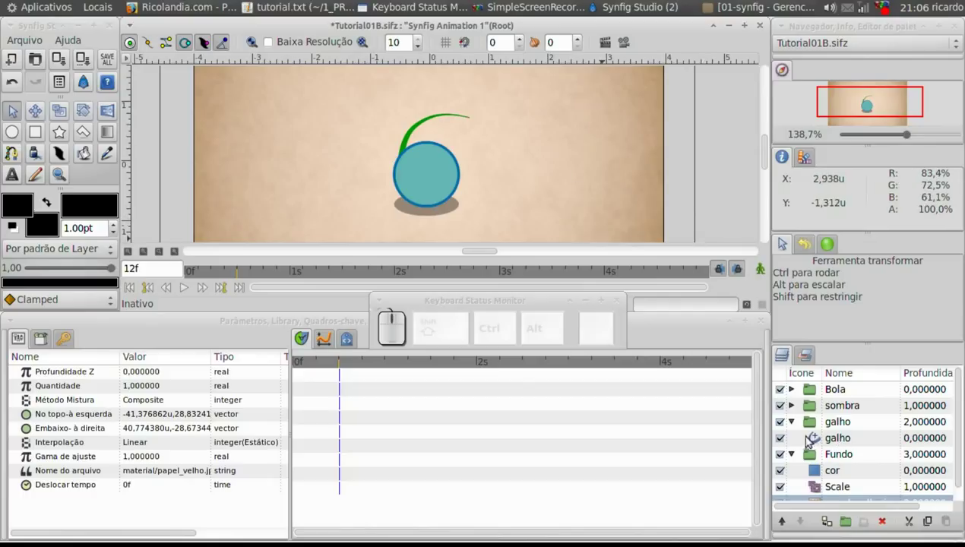
pyautogui.click(799, 458)
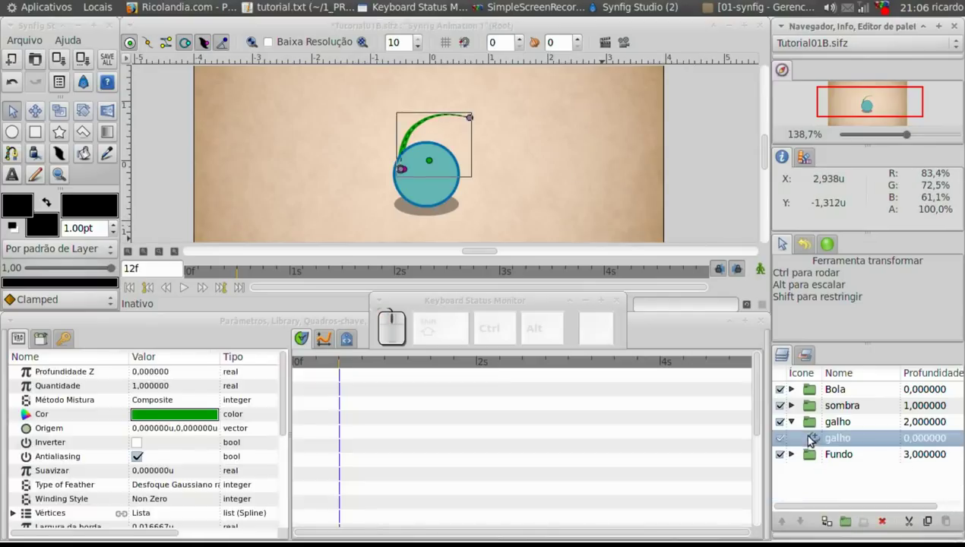
# Add a Chanfro bevel layer to the stem via Nova camada > Estilizar
pyautogui.rightClick(835, 443)
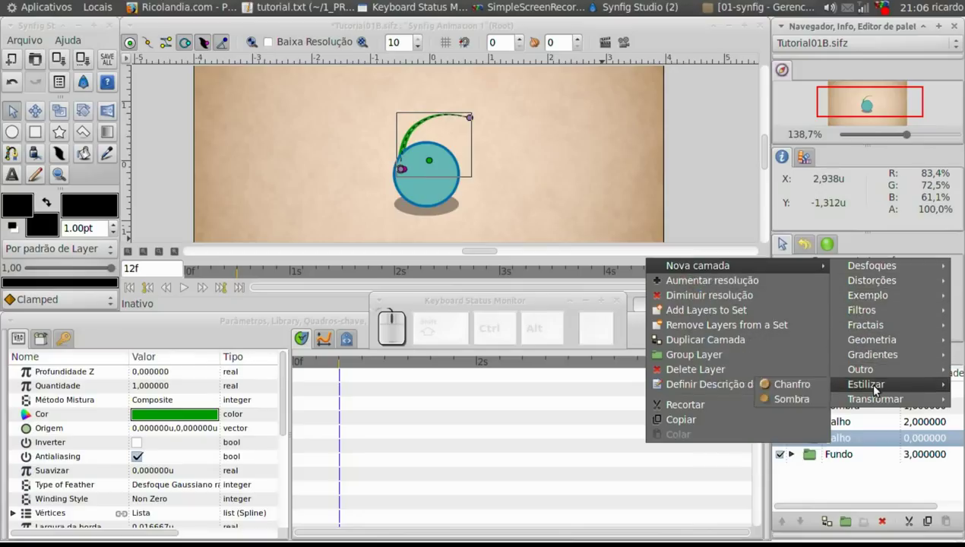
pyautogui.click(810, 390)
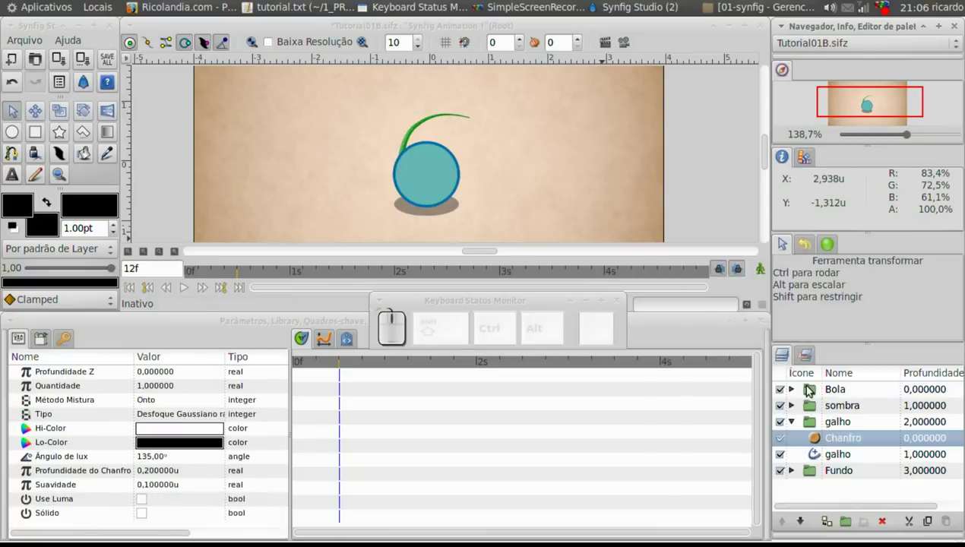
# Zoom on the stem and set the Chanfro Lo-Color to a dark green
pyautogui.click(67, 176)
pyautogui.moveTo(394, 108); pyautogui.dragTo(186, 125)
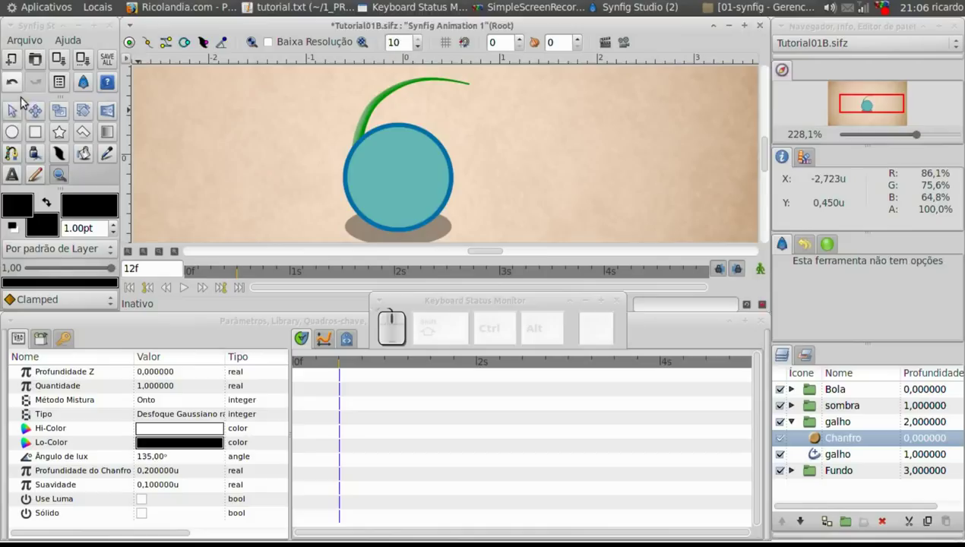
pyautogui.click(22, 115)
pyautogui.click(785, 439)
pyautogui.click(785, 439)
pyautogui.click(826, 439)
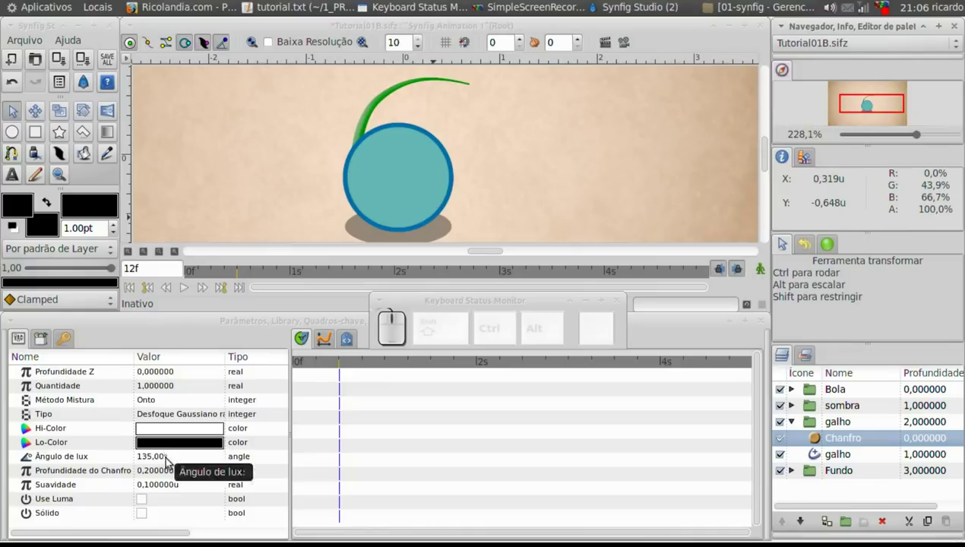
pyautogui.moveTo(158, 450); pyautogui.dragTo(99, 93)
pyautogui.moveTo(52, 101); pyautogui.dragTo(159, 142)
pyautogui.click(162, 189)
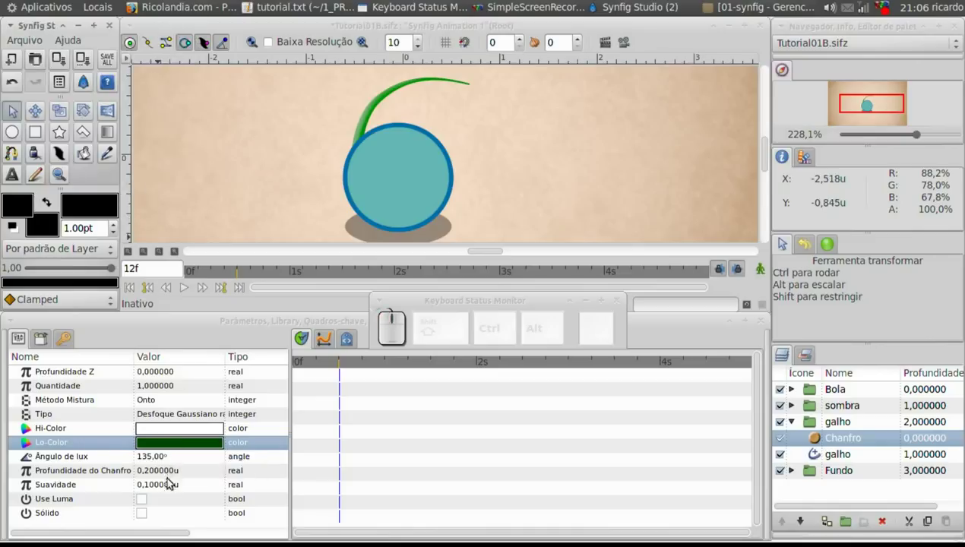
# Try a bevel depth of 0.4, then restore Profundidade to 0.2 and keep softness 0.1
pyautogui.click(164, 472)
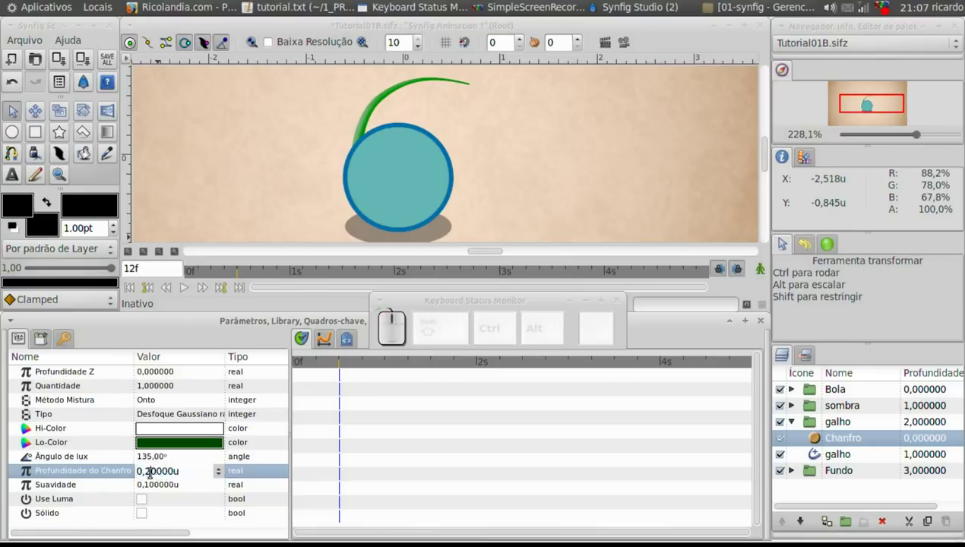
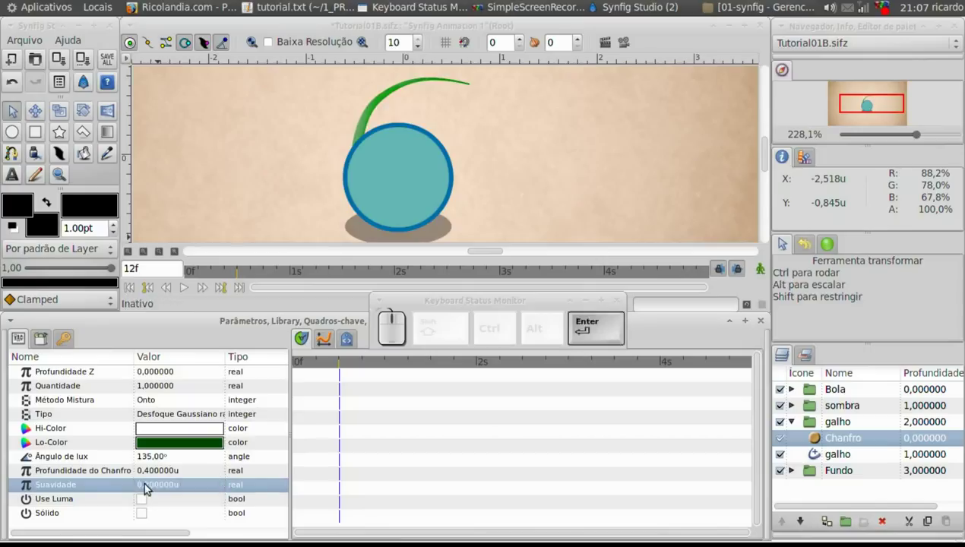
pyautogui.click(152, 470)
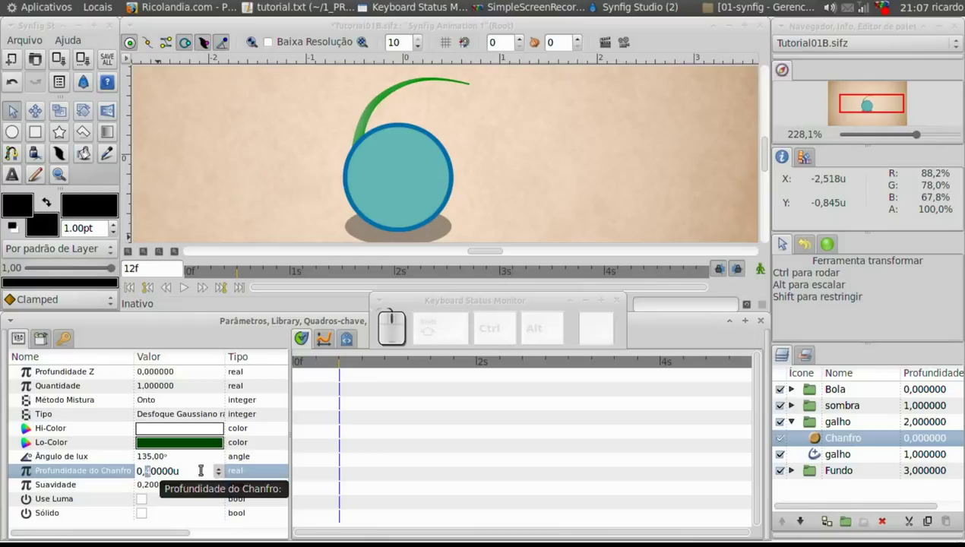
pyautogui.press('2')
pyautogui.press('Return')
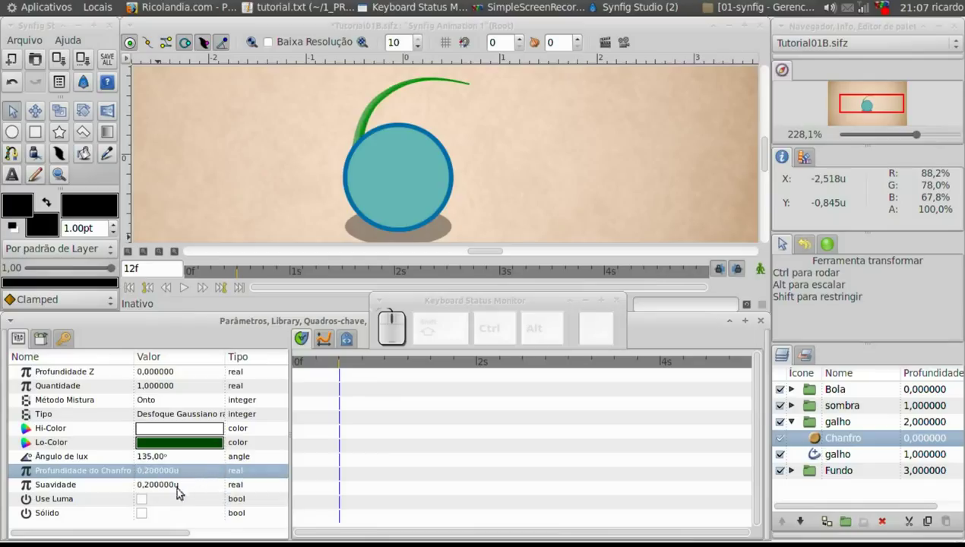
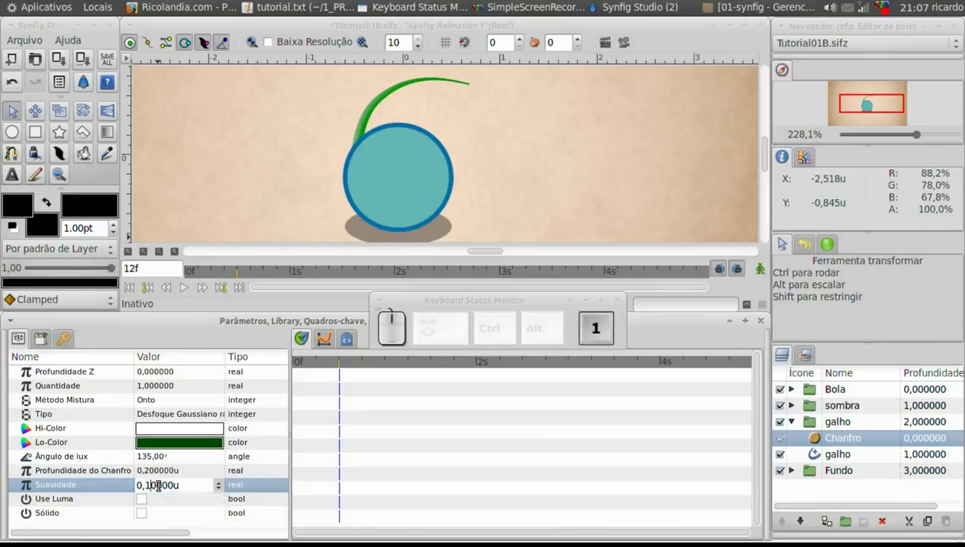
pyautogui.press('Return')
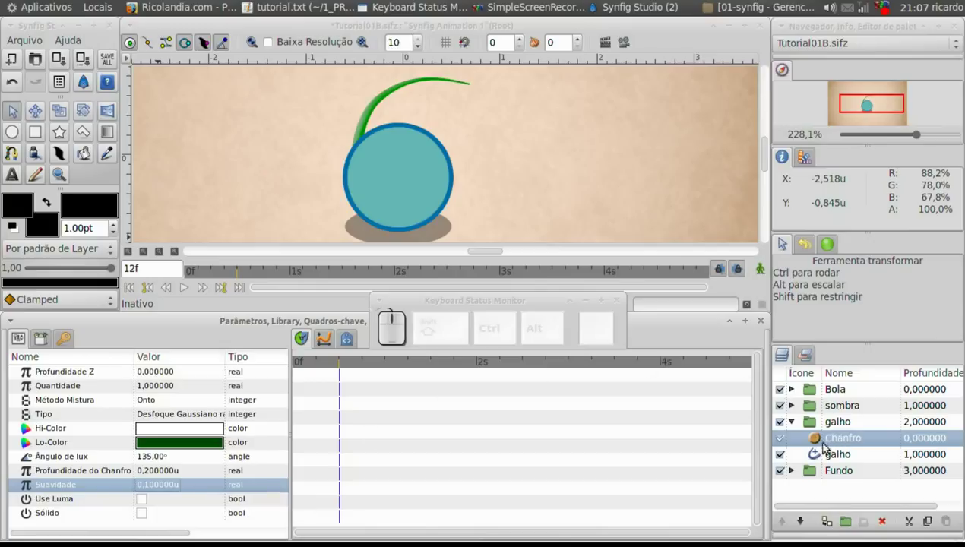
# Show the galho curve's handles, turn on Animate Editing Mode and select the galho group
pyautogui.click(815, 425)
pyautogui.click(797, 426)
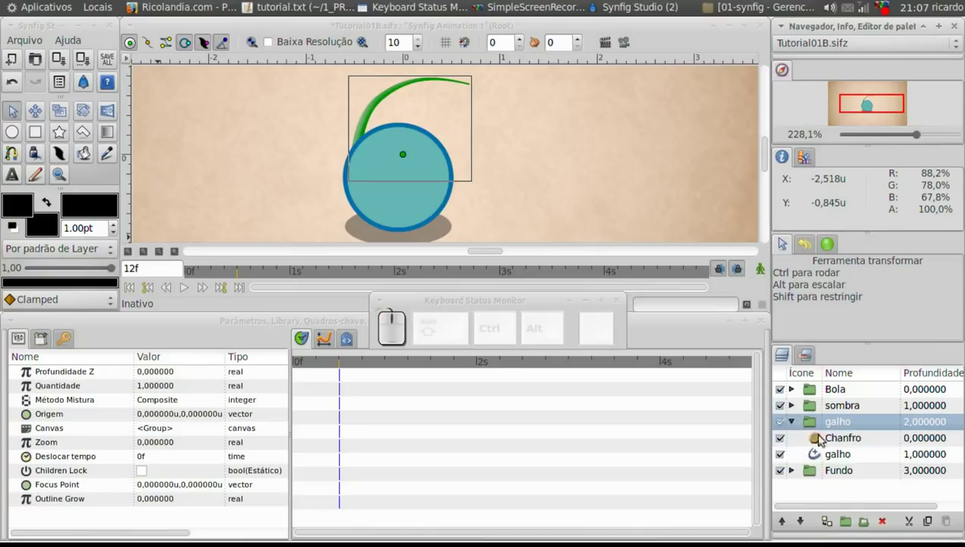
pyautogui.click(823, 450)
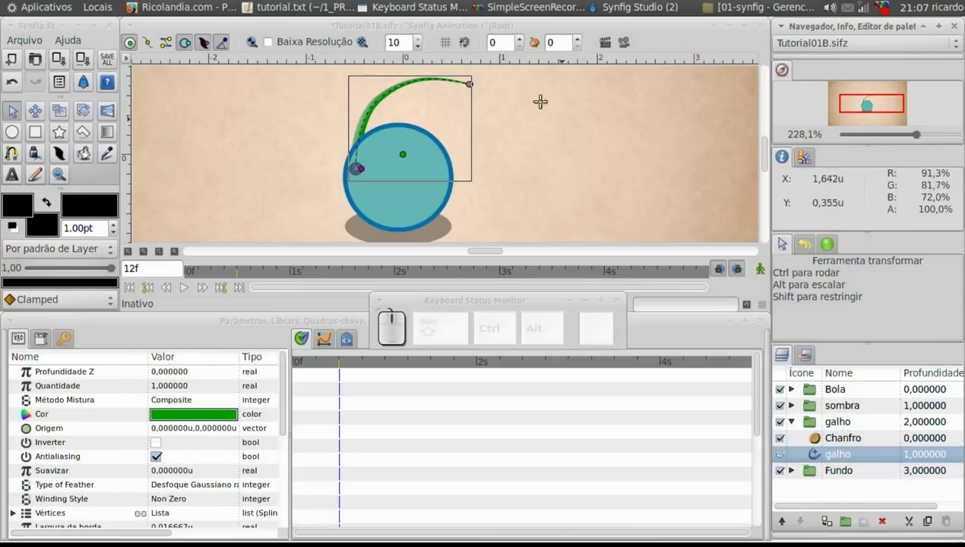
pyautogui.click(176, 46)
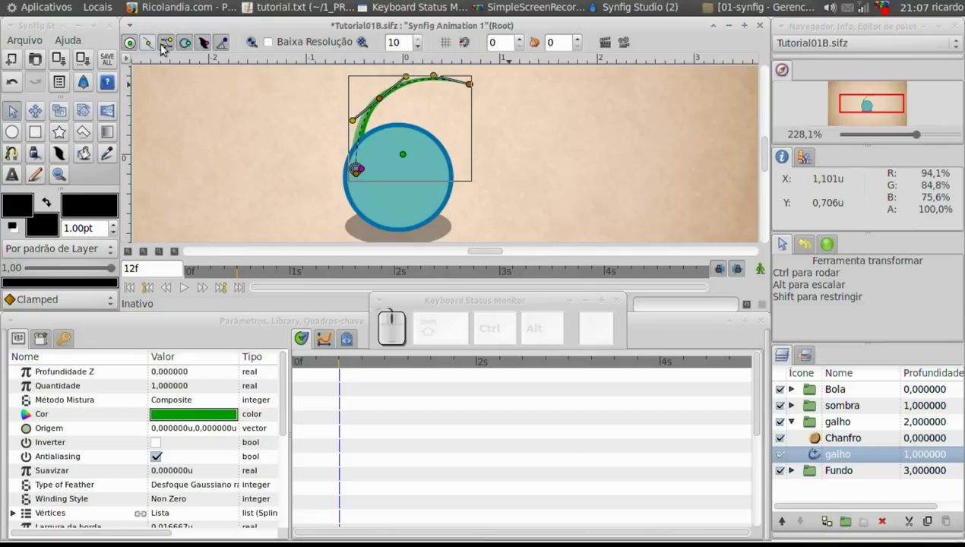
pyautogui.click(212, 53)
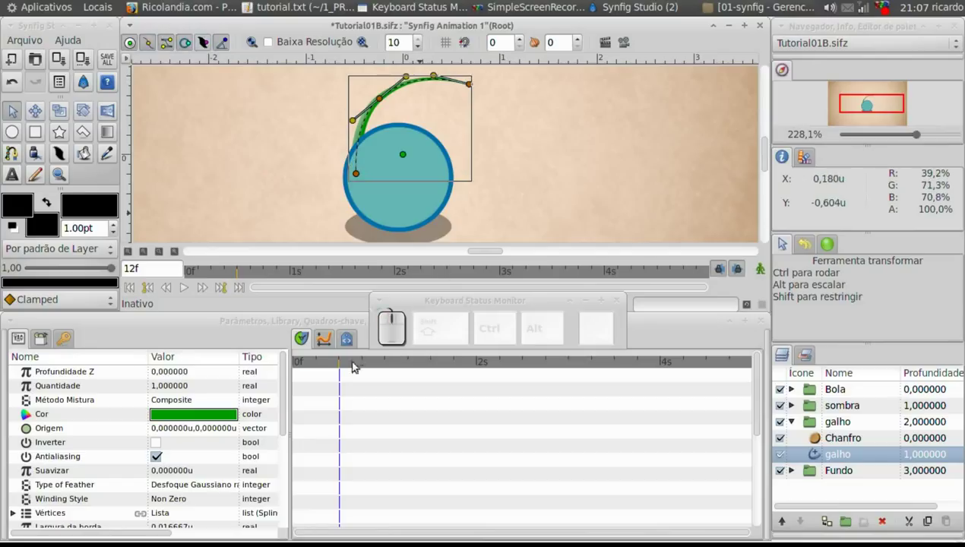
pyautogui.moveTo(340, 369); pyautogui.dragTo(344, 363)
pyautogui.click(766, 268)
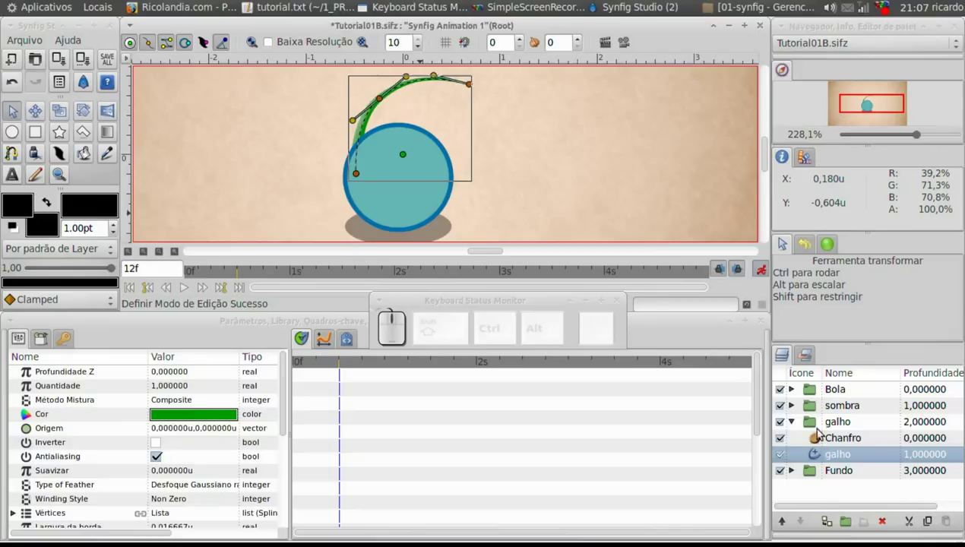
pyautogui.click(815, 426)
# Keyframe the galho group's Quantidade to 0 at frame 12 and 1 at frame 15
pyautogui.click(171, 387)
pyautogui.click(200, 390)
pyautogui.press('0')
pyautogui.press('Return')
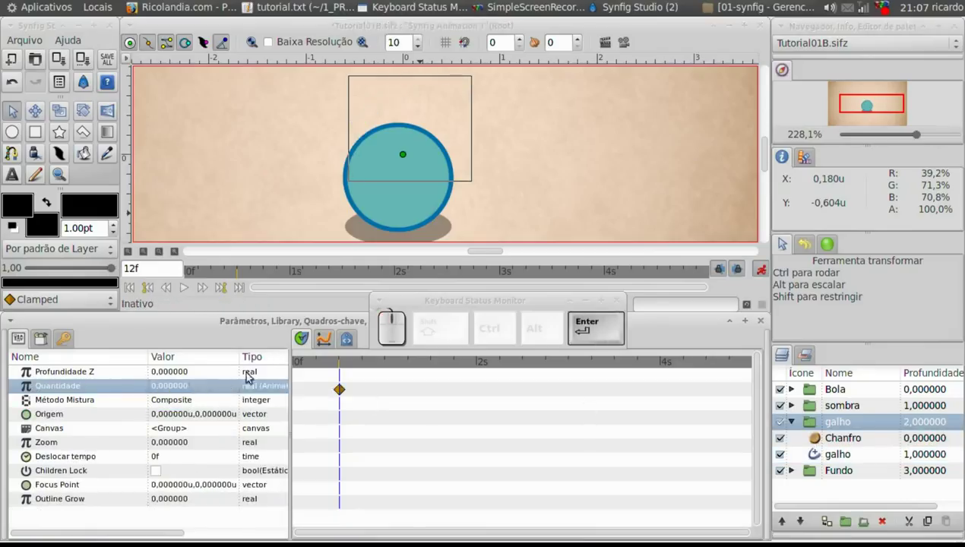
pyautogui.click(349, 371)
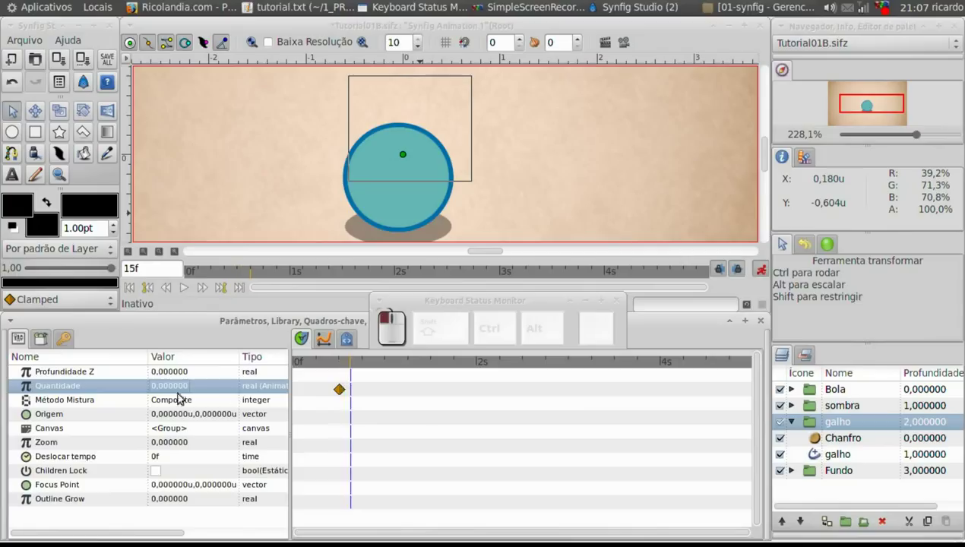
pyautogui.press('1')
pyautogui.press('Return')
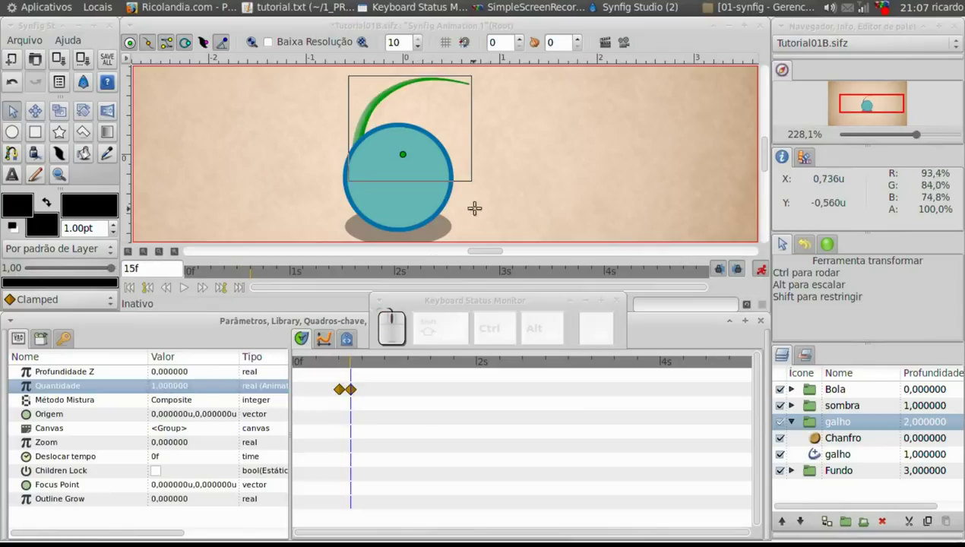
pyautogui.click(828, 460)
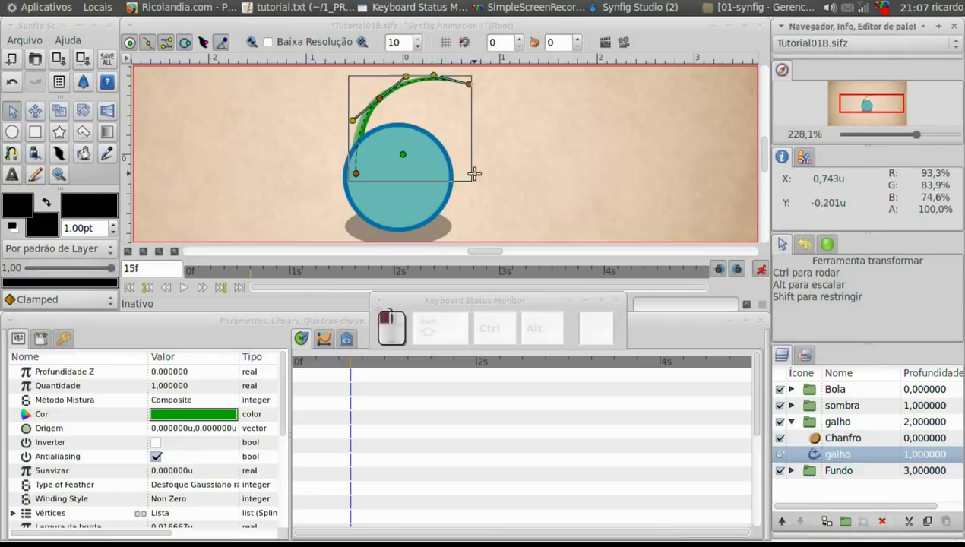
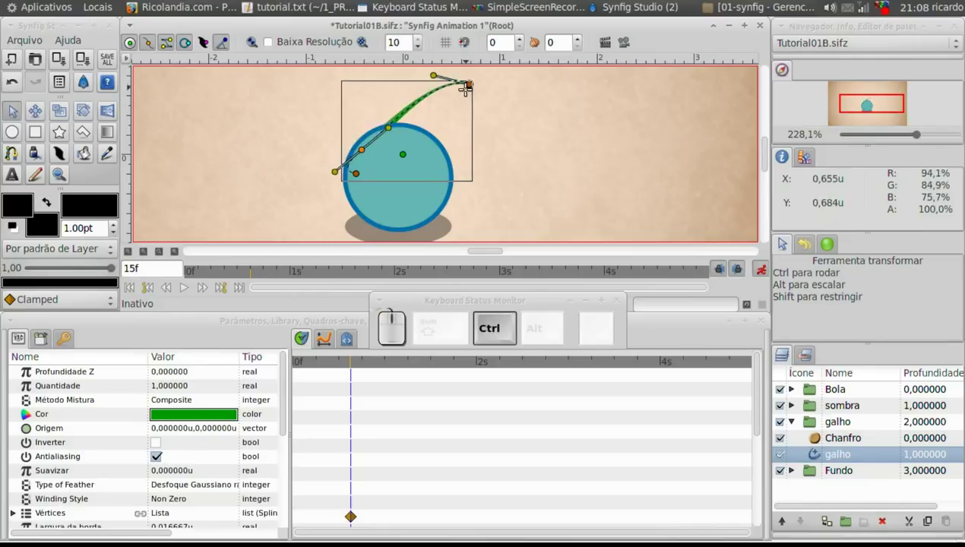
# Undo the vertex move, add a Vértices waypoint at 1s and scrub back to frame 15
pyautogui.press('ctrl+z')
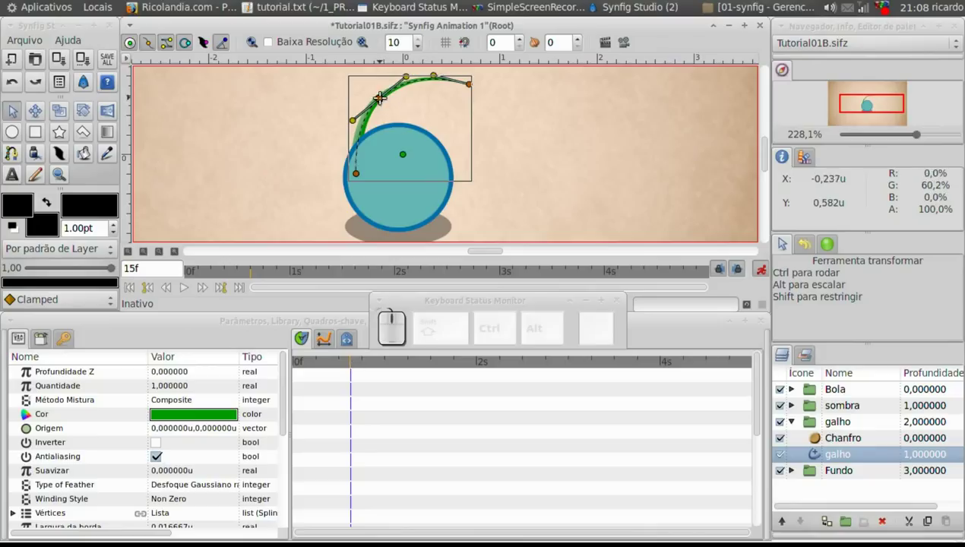
pyautogui.click(366, 365)
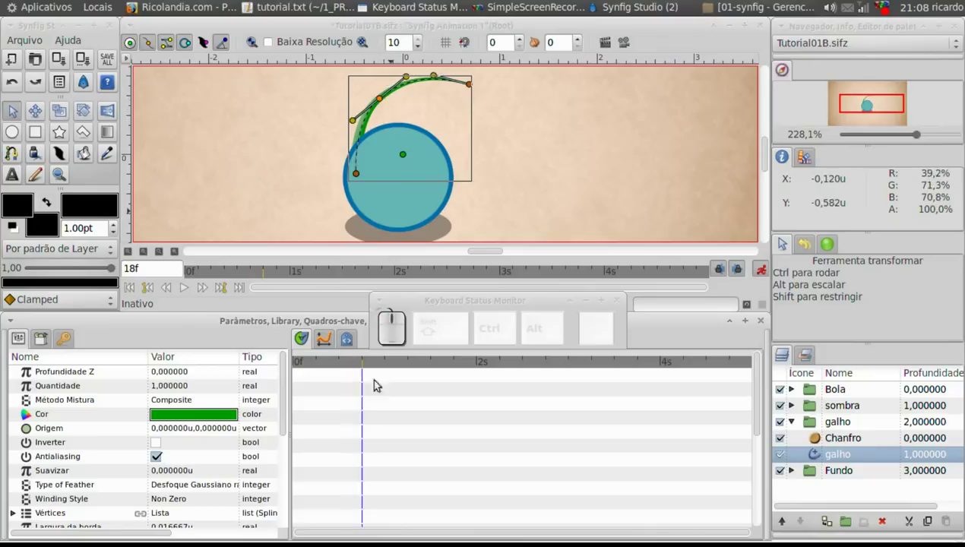
pyautogui.click(393, 373)
pyautogui.click(387, 365)
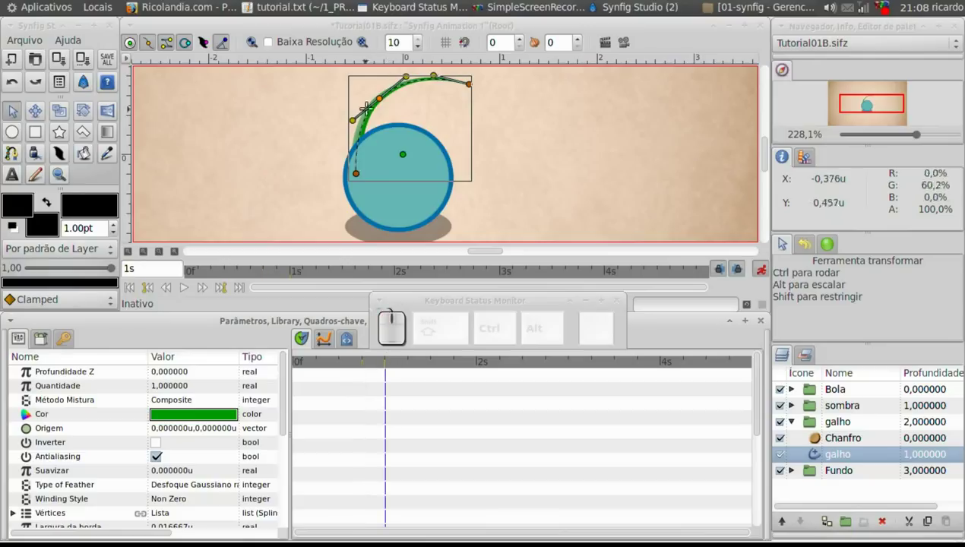
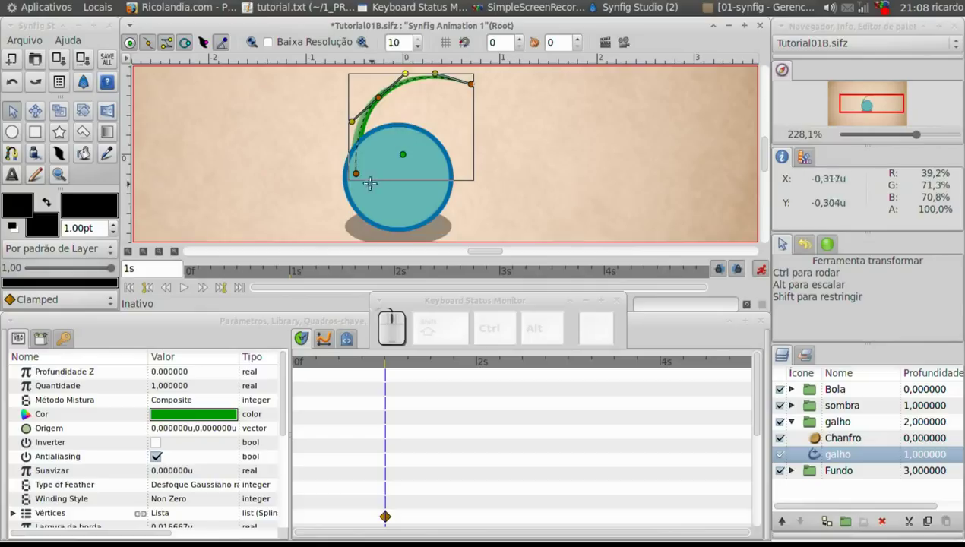
pyautogui.moveTo(383, 366); pyautogui.dragTo(457, 116)
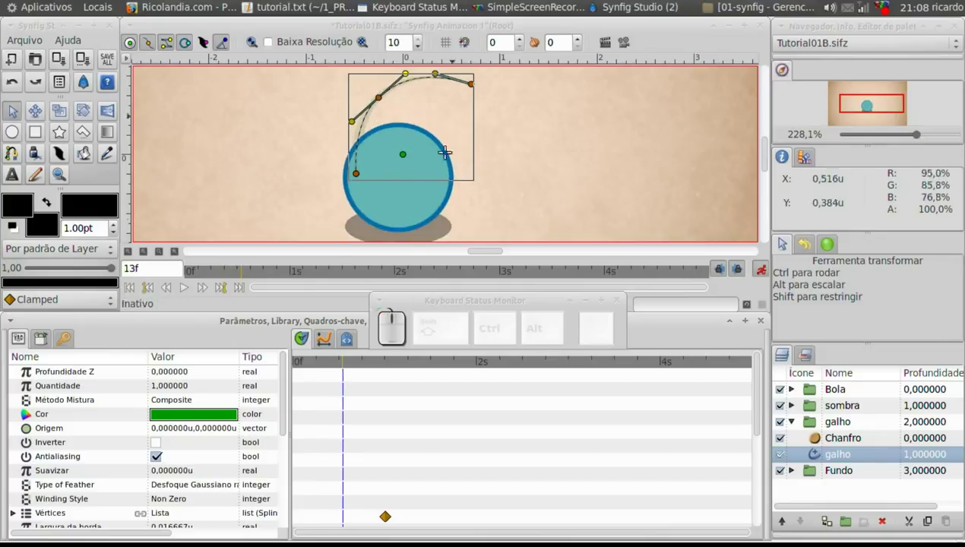
pyautogui.click(349, 364)
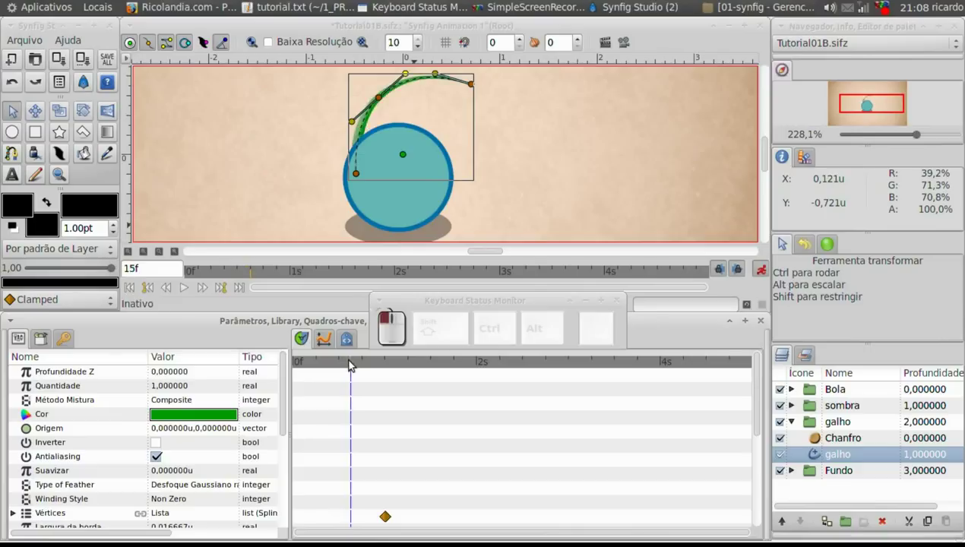
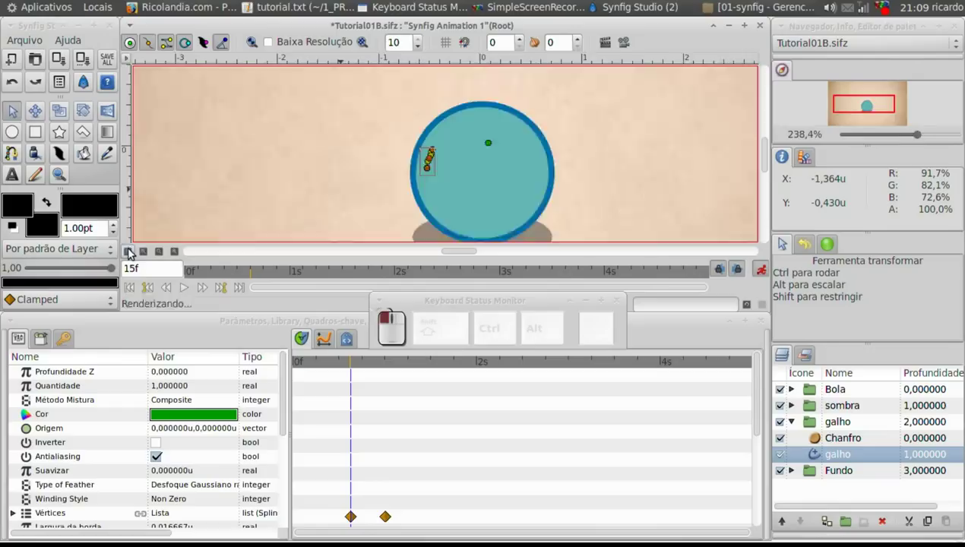
# Scrub the timebar to preview the stem growing, then zoom the view in around the ball
pyautogui.moveTo(357, 360); pyautogui.dragTo(109, 235)
pyautogui.click(63, 183)
pyautogui.moveTo(428, 194); pyautogui.dragTo(497, 110)
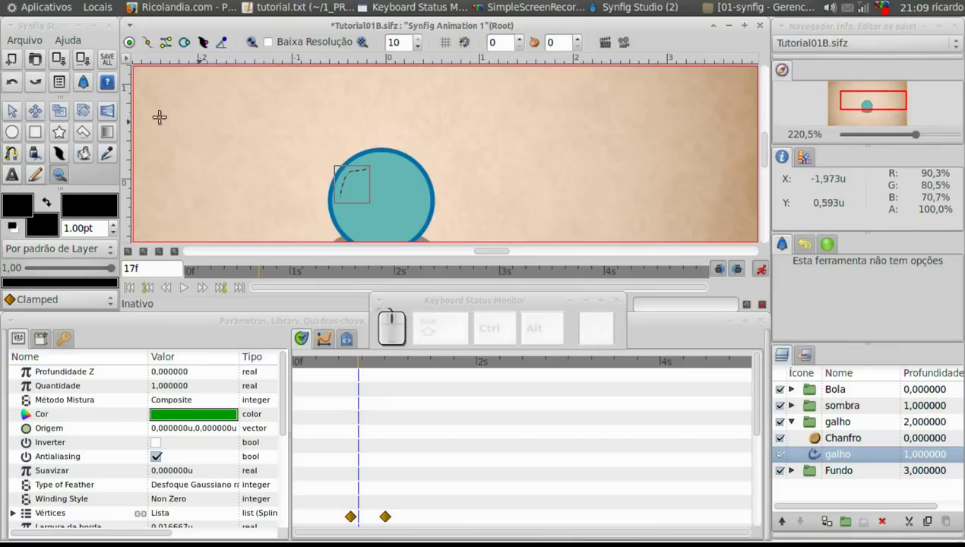
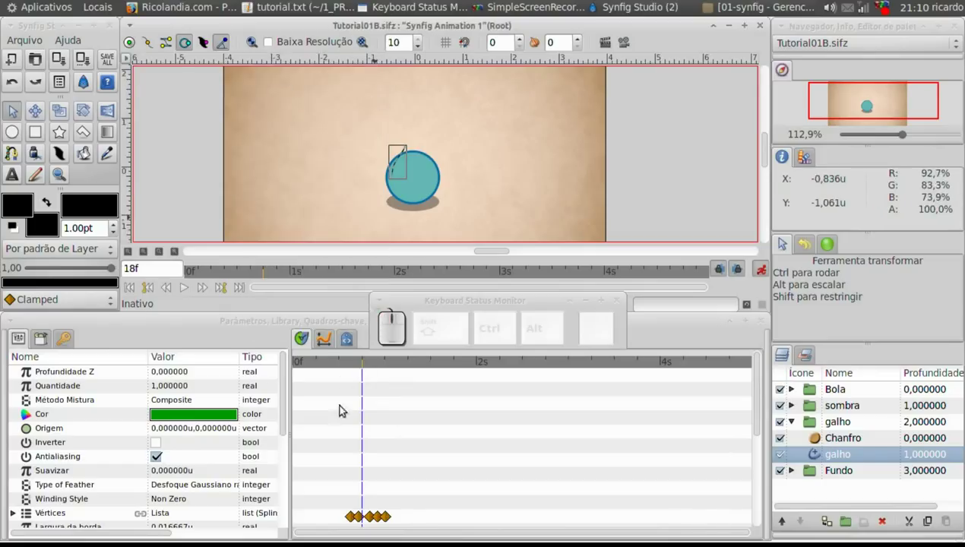
# At successive later frames, drag the galho vertices to lengthen the stem until it reaches its full curve
pyautogui.moveTo(365, 362); pyautogui.dragTo(177, 292)
pyautogui.click(190, 292)
pyautogui.click(191, 289)
pyautogui.moveTo(418, 366); pyautogui.dragTo(184, 291)
pyautogui.click(187, 291)
pyautogui.click(187, 291)
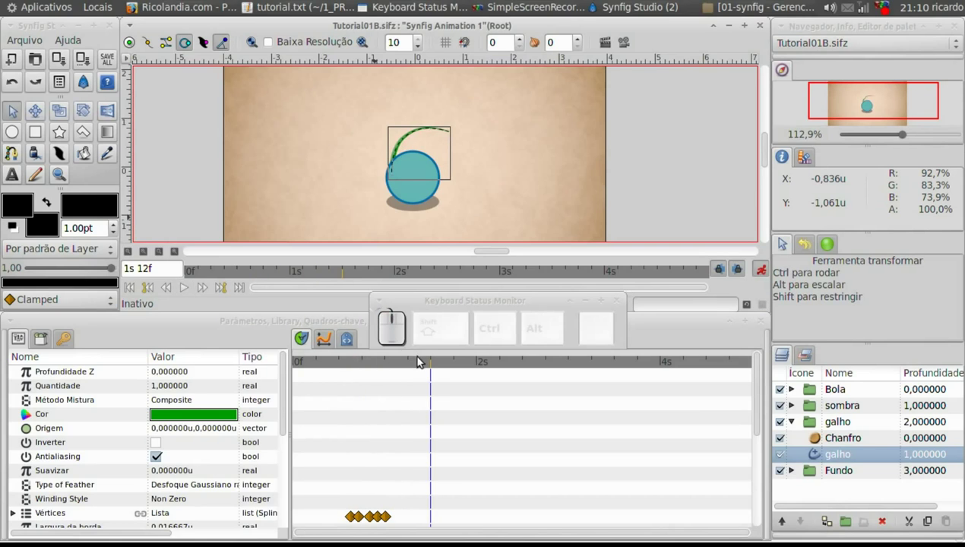
pyautogui.moveTo(417, 362); pyautogui.dragTo(363, 364)
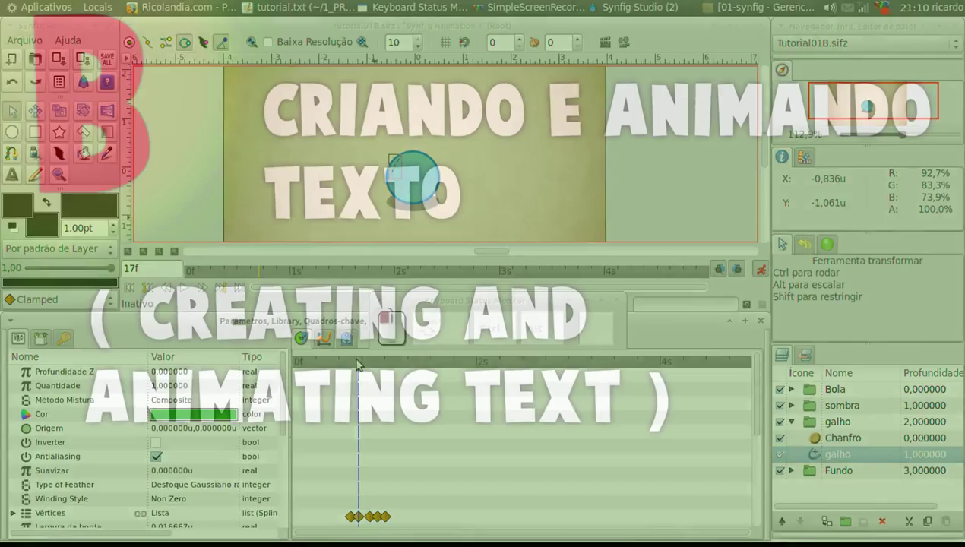
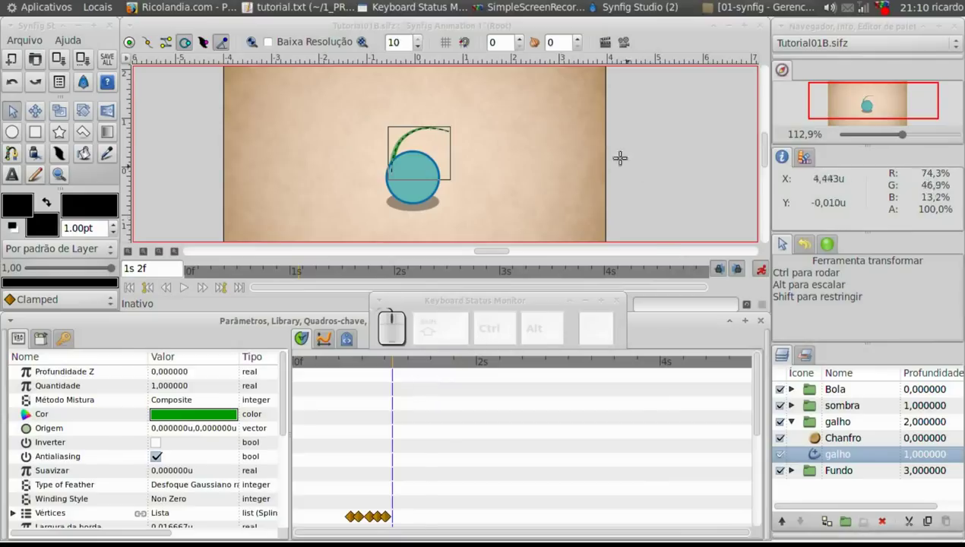
# Collapse the galho group, write 'Marca' below the ball and wrap the Text002 layer in a group
pyautogui.click(796, 427)
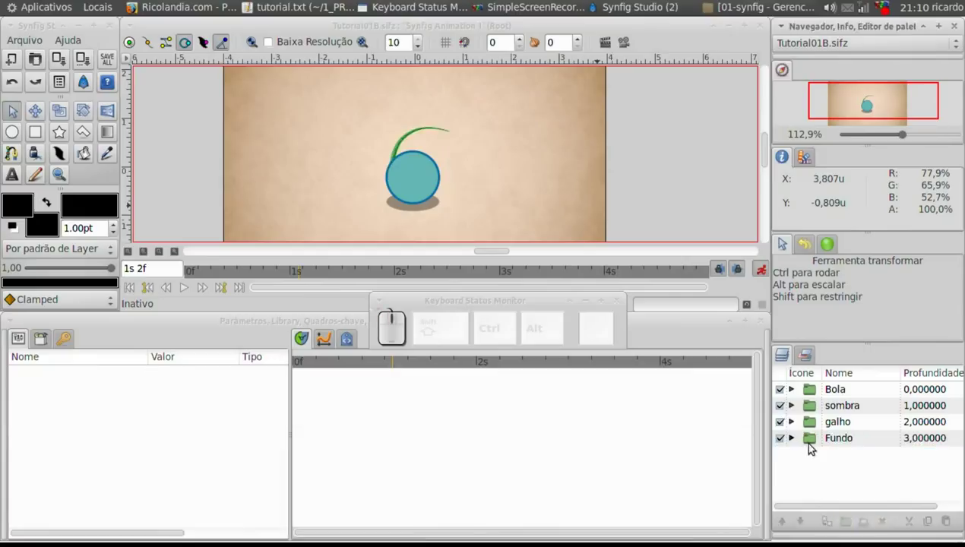
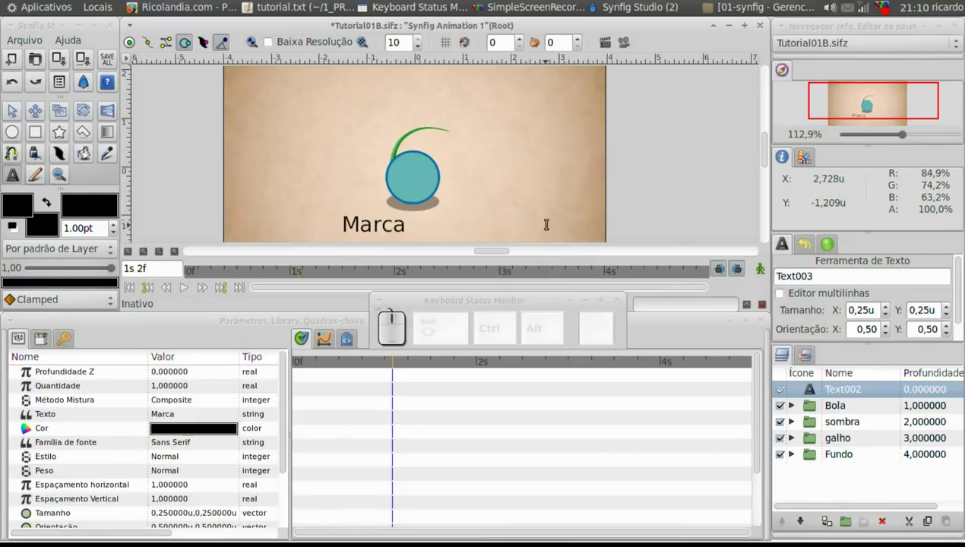
pyautogui.click(21, 114)
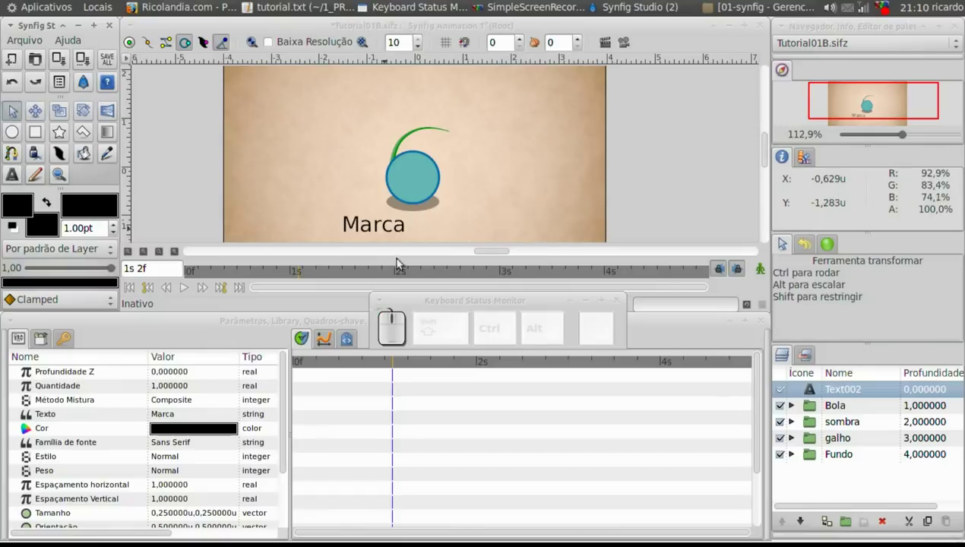
pyautogui.moveTo(360, 227); pyautogui.dragTo(629, 395)
pyautogui.click(817, 393)
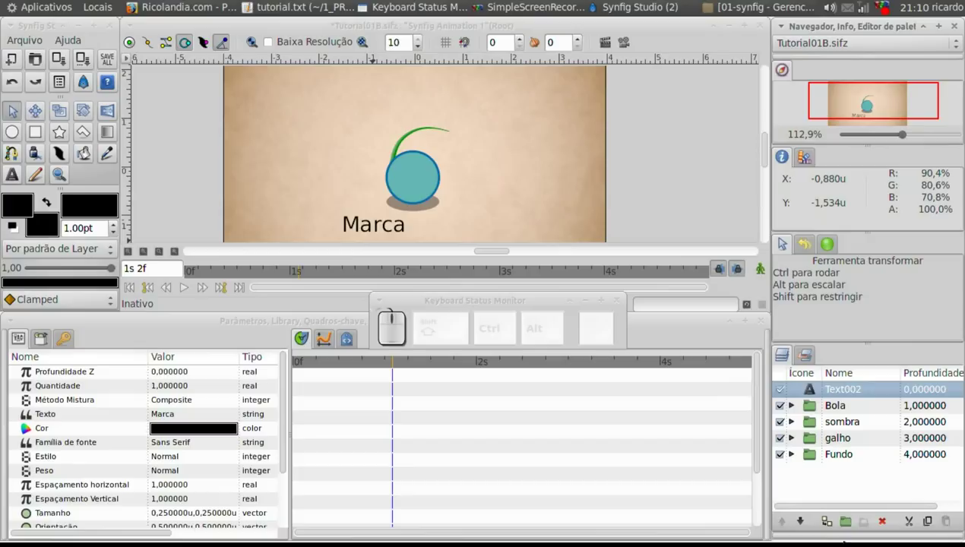
pyautogui.click(847, 529)
# Rename the new group to 'nome' and expand it to show its text layer
pyautogui.click(829, 393)
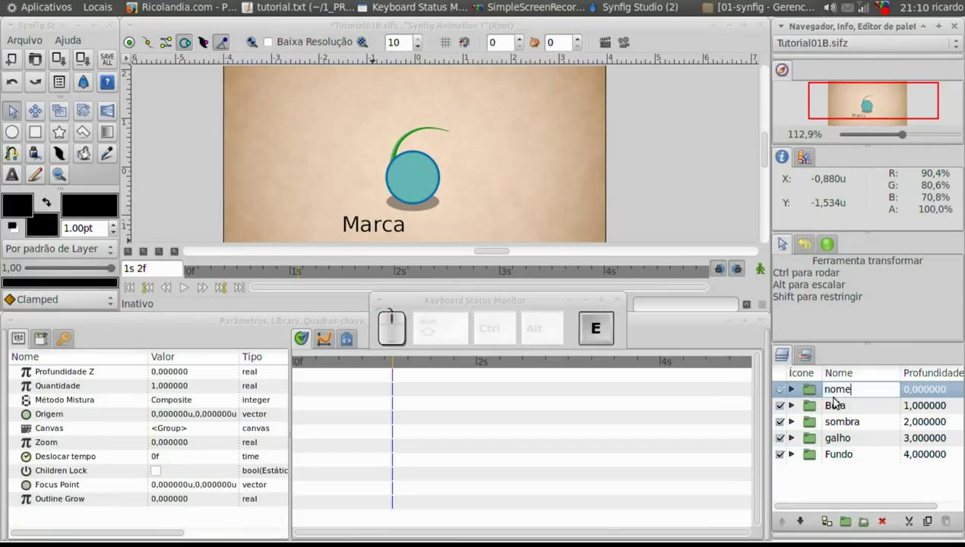
pyautogui.press('Return')
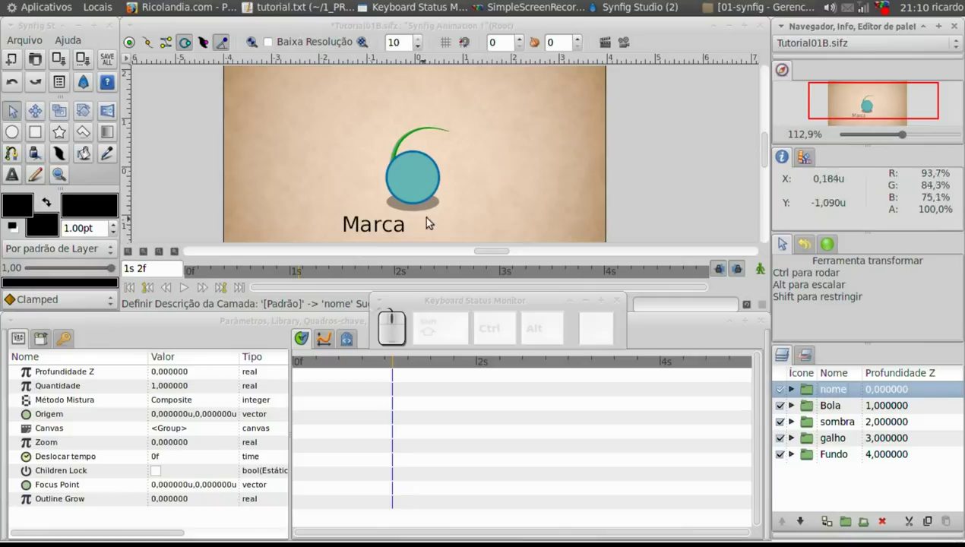
pyautogui.click(134, 45)
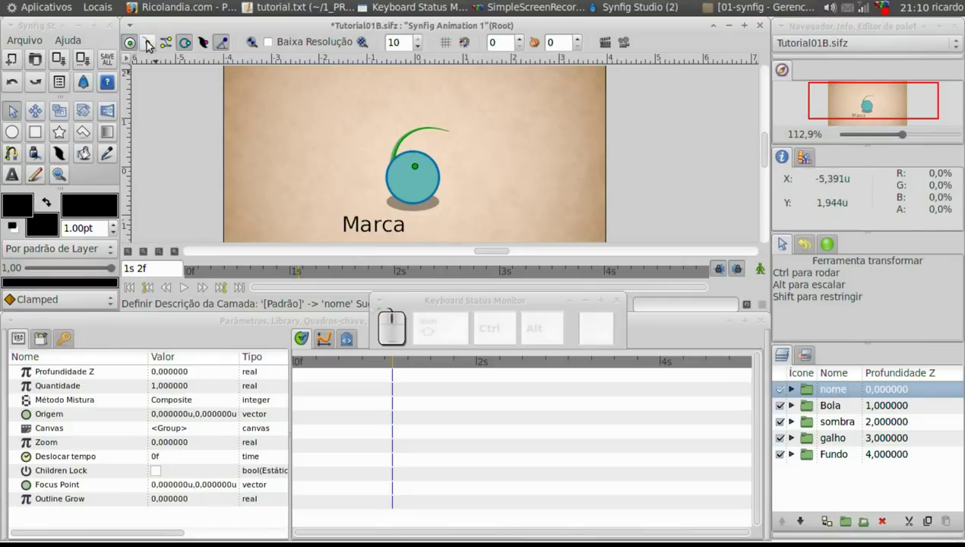
pyautogui.moveTo(152, 45); pyautogui.dragTo(806, 351)
pyautogui.click(797, 394)
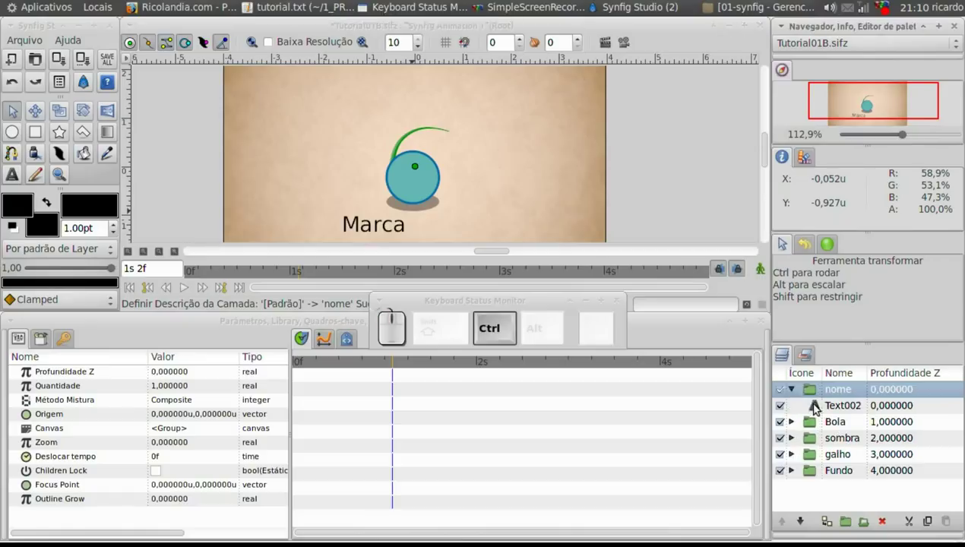
# Move the Marca text so it sits centred directly beneath the ball's shadow
pyautogui.click(822, 409)
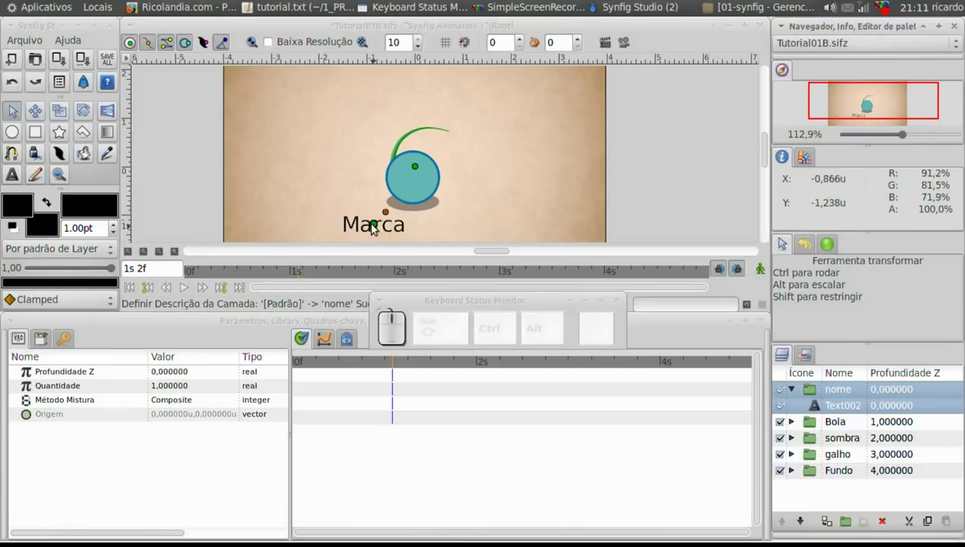
pyautogui.moveTo(375, 228); pyautogui.dragTo(583, 267)
pyautogui.click(814, 395)
pyautogui.moveTo(416, 171); pyautogui.dragTo(418, 224)
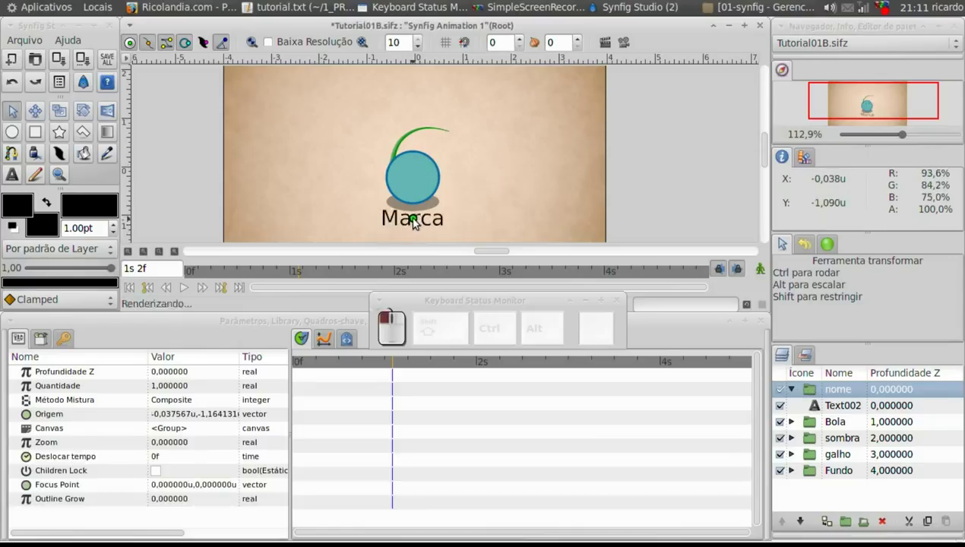
pyautogui.click(418, 220)
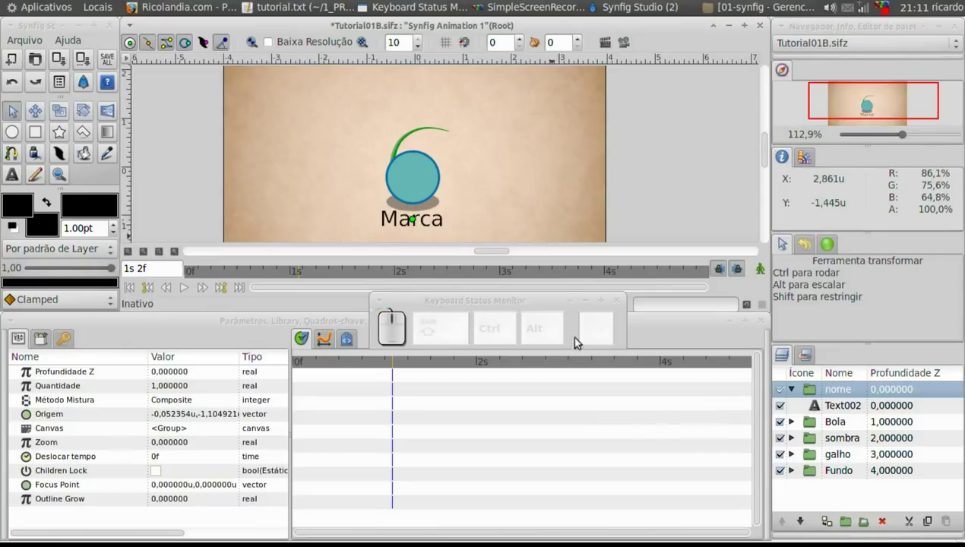
# Change the text to 'MARCA' and give it a green colour in the Cores dialog
pyautogui.click(821, 411)
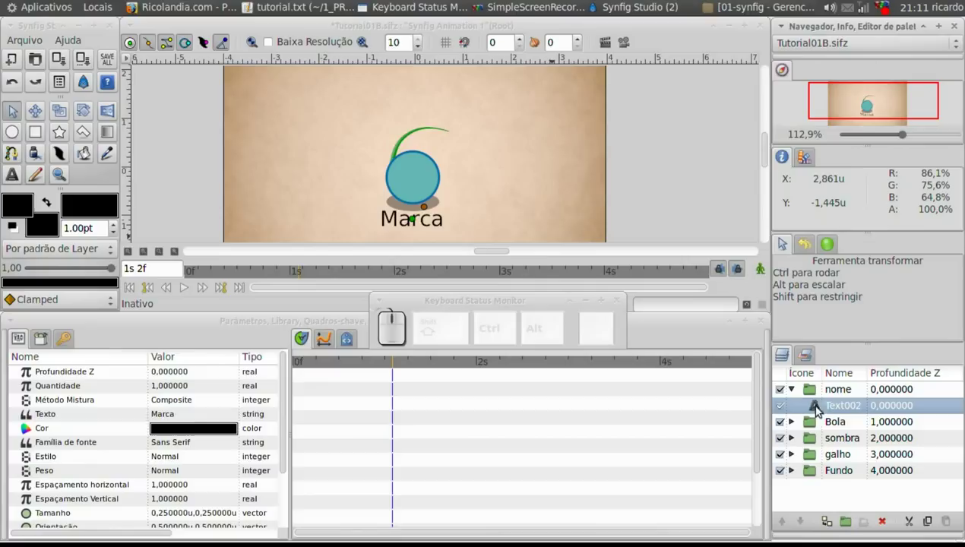
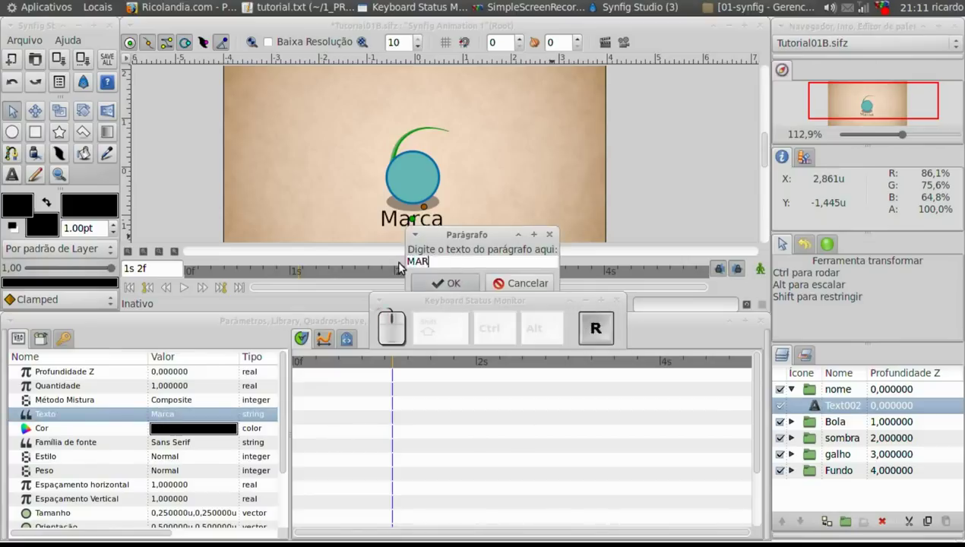
pyautogui.click(441, 284)
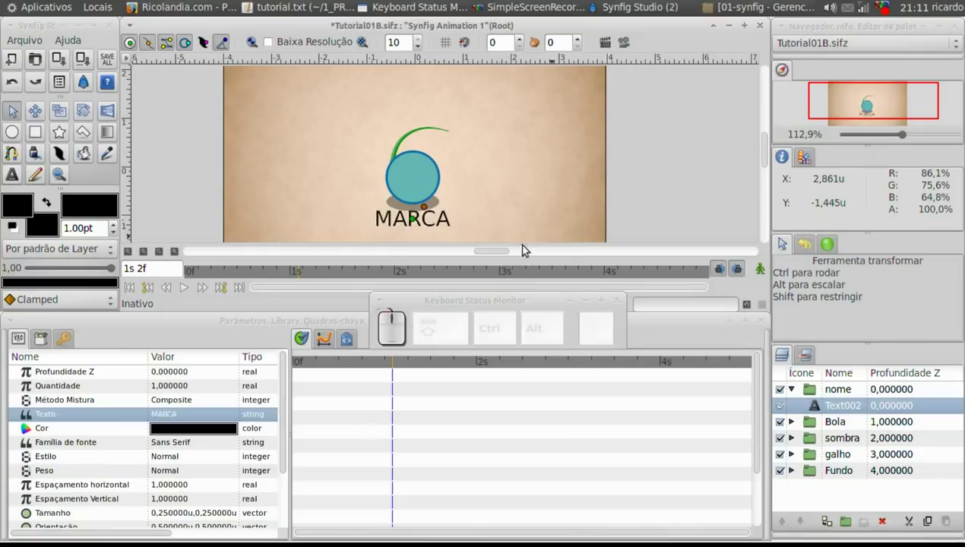
pyautogui.click(176, 434)
pyautogui.click(189, 433)
pyautogui.click(86, 101)
pyautogui.click(164, 185)
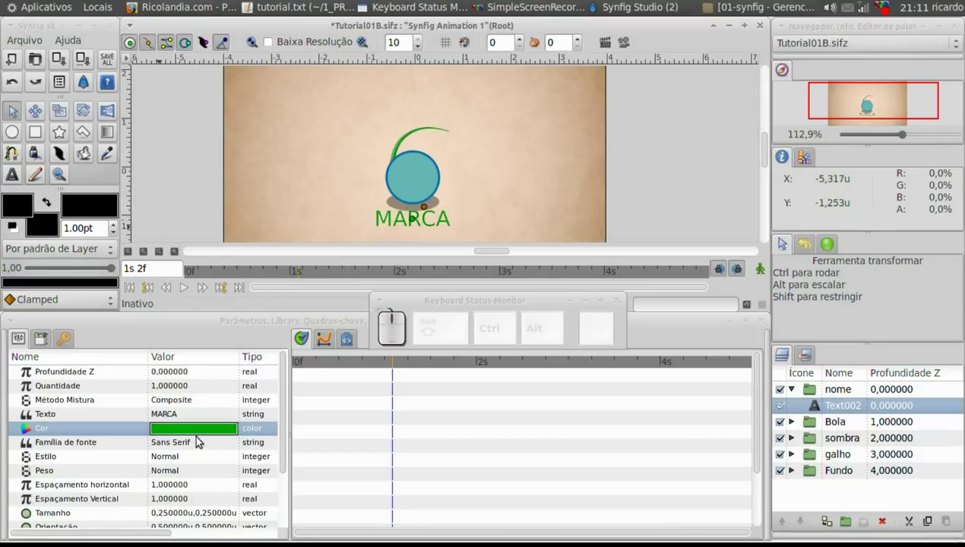
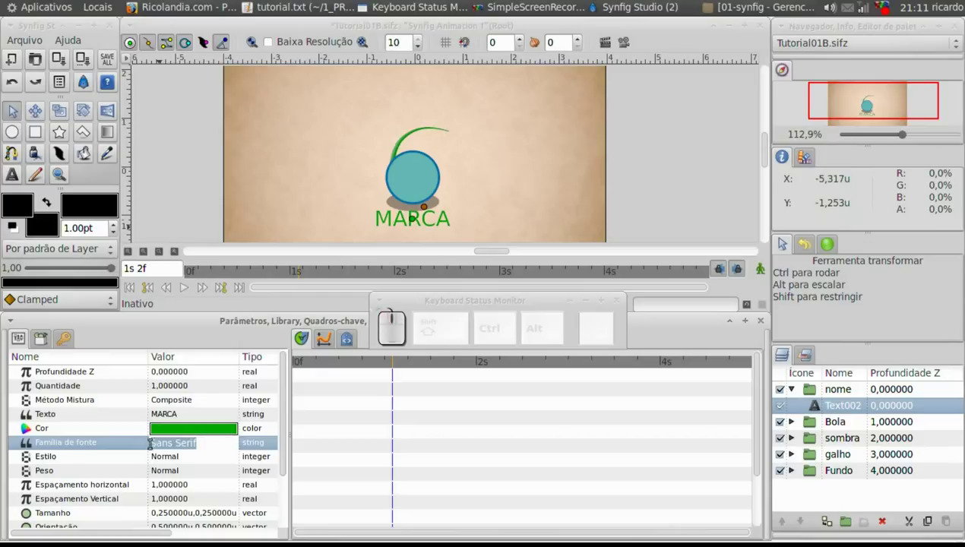
# Change the text's font family, trying vag and helvetica, and settle on Impact
pyautogui.press('shift+v')
pyautogui.press('Caps_Lock')
pyautogui.press('g')
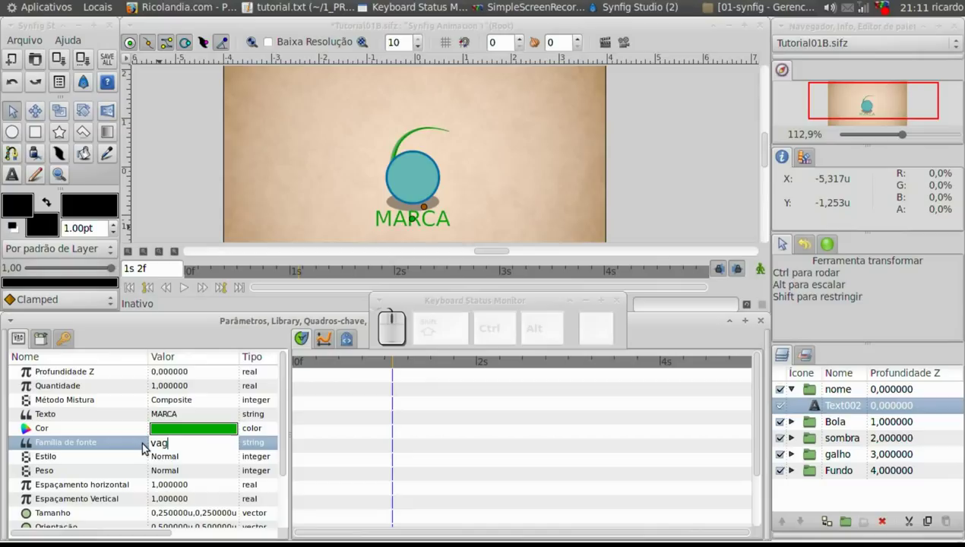
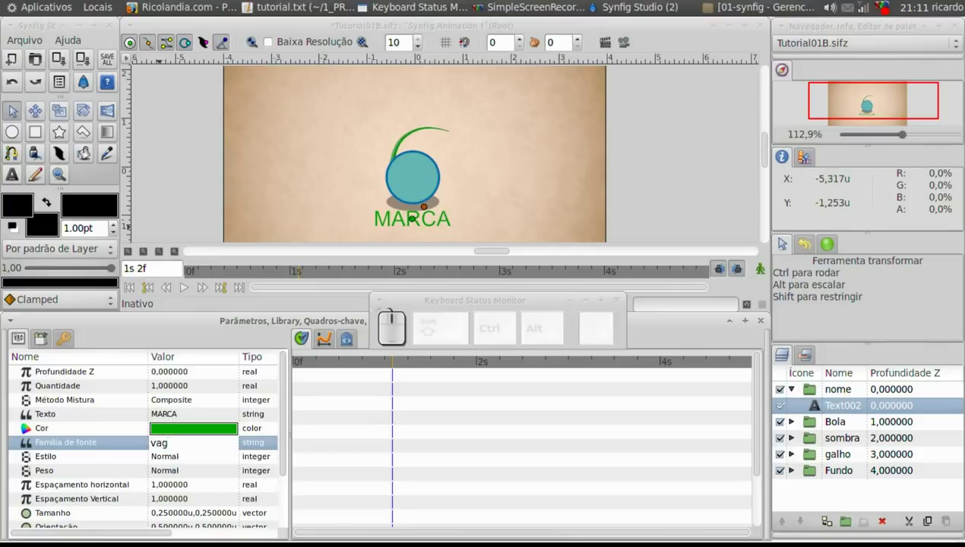
pyautogui.press('BackSpace')
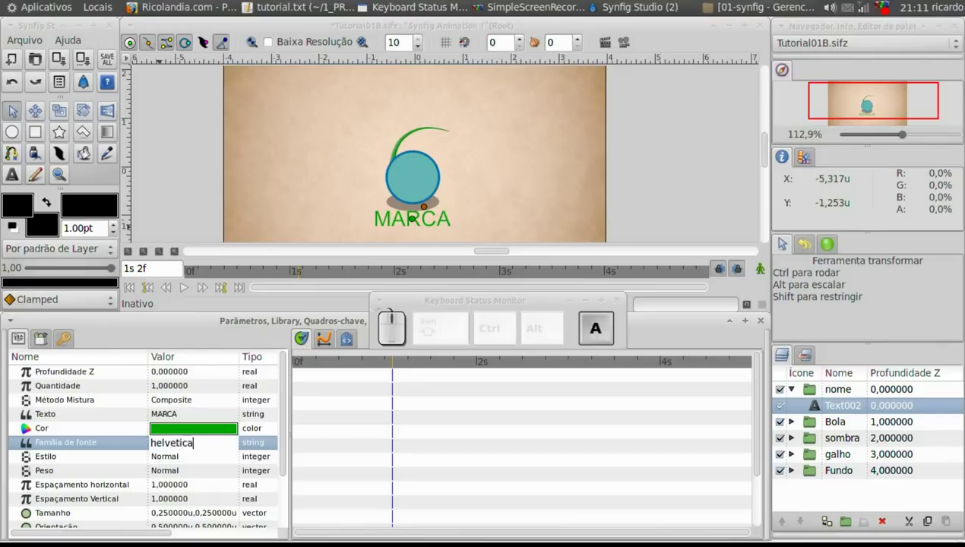
pyautogui.press('Return')
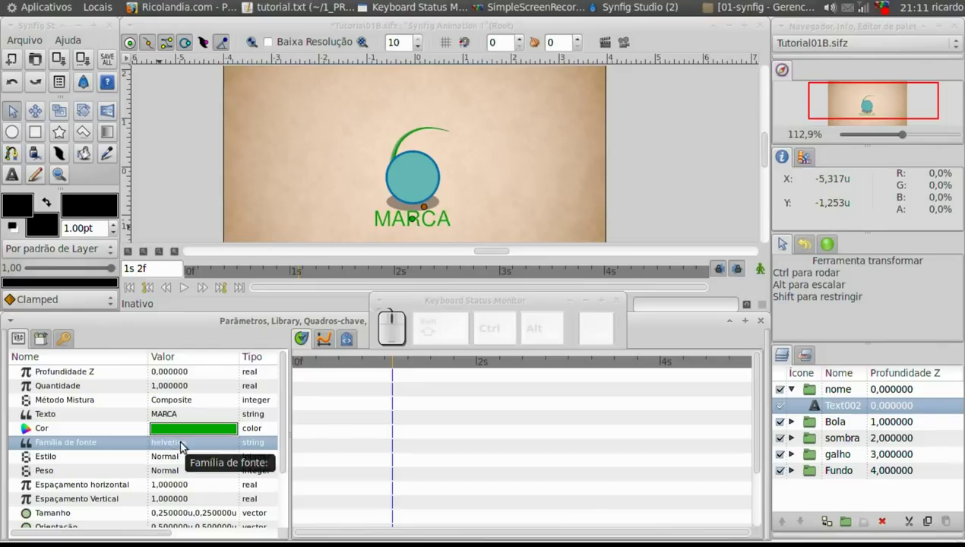
pyautogui.click(184, 447)
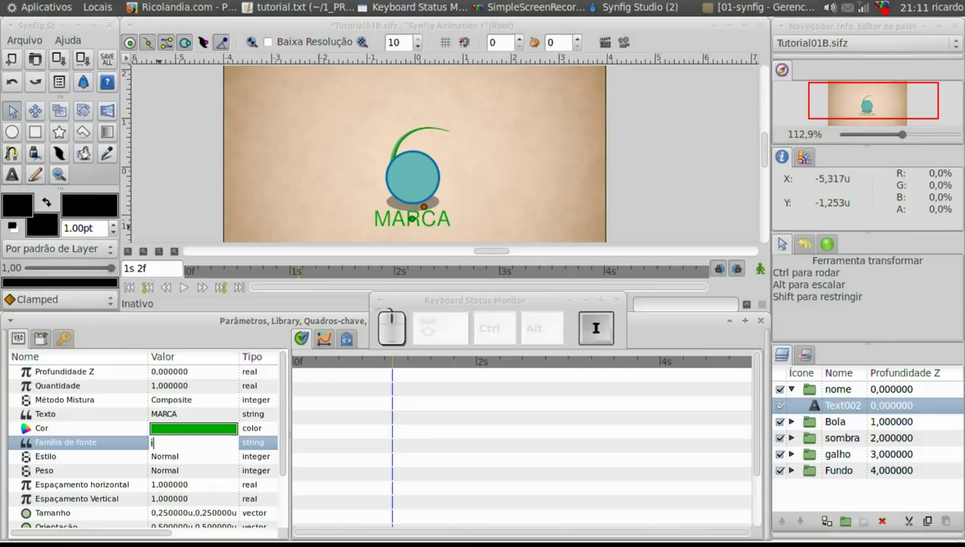
pyautogui.press('Return')
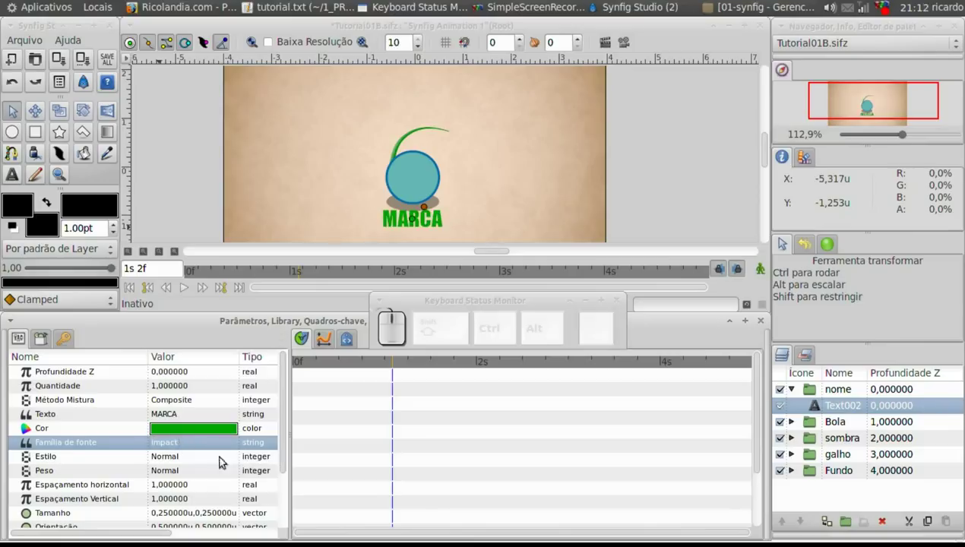
# Darken the text colour to a dark green (Verde about 37, HTML 001d00) and close the colour editor
pyautogui.click(198, 462)
pyautogui.moveTo(289, 428); pyautogui.dragTo(418, 335)
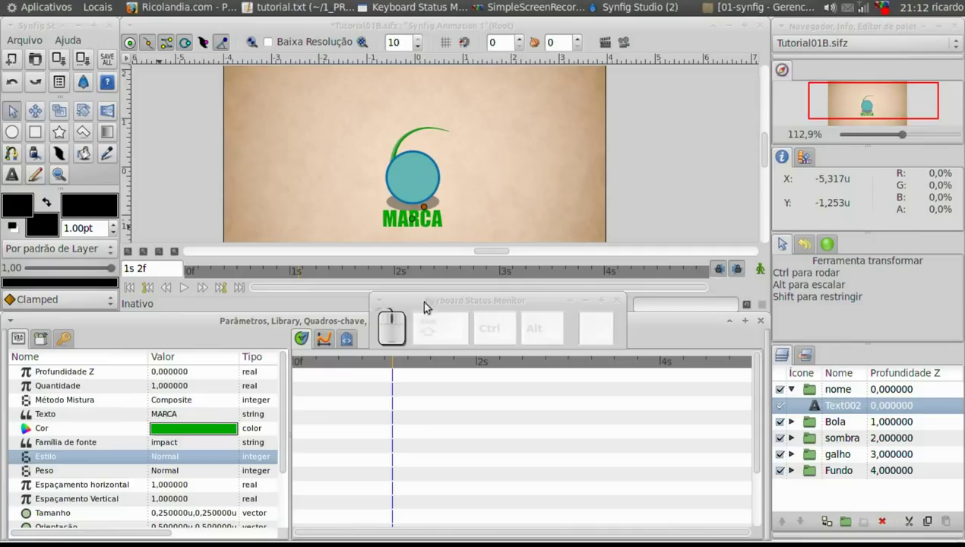
pyautogui.moveTo(178, 428); pyautogui.dragTo(79, 115)
pyautogui.moveTo(72, 98); pyautogui.dragTo(51, 103)
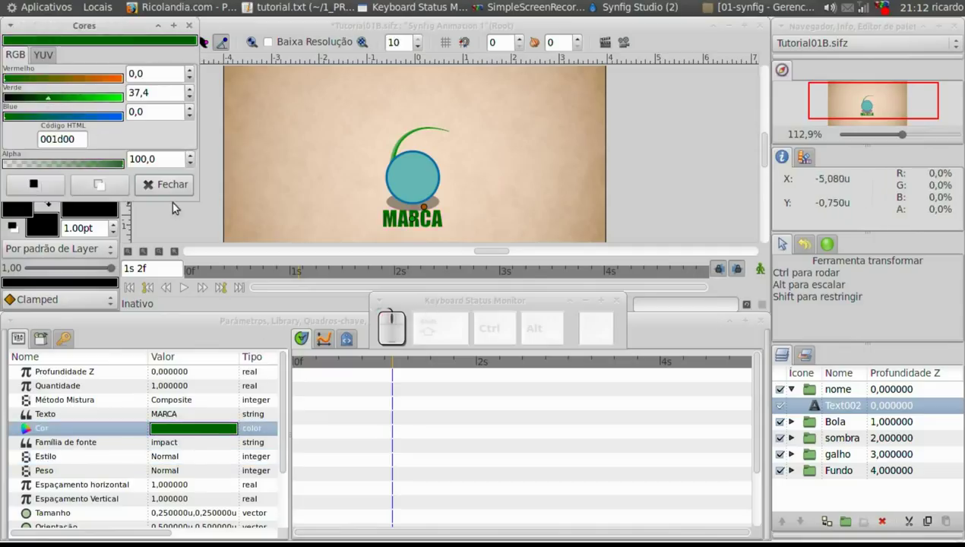
pyautogui.click(174, 197)
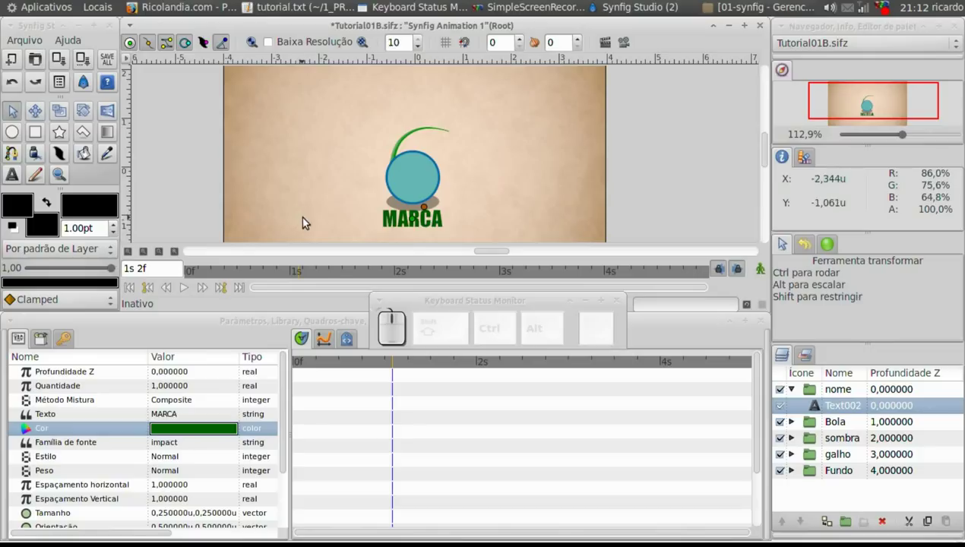
# Add a Sombra shadow layer to the MARCA text and shift its origin slightly under the text
pyautogui.rightClick(849, 409)
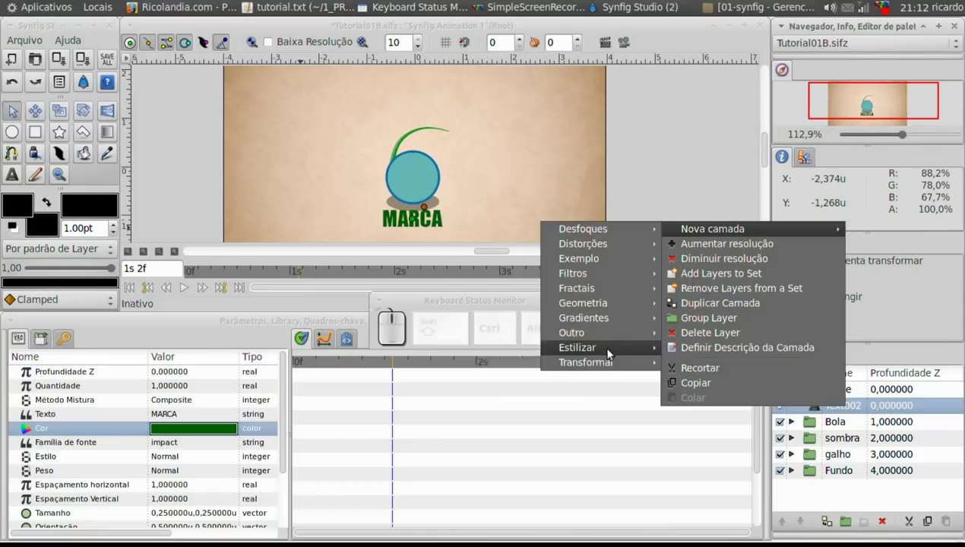
pyautogui.click(515, 367)
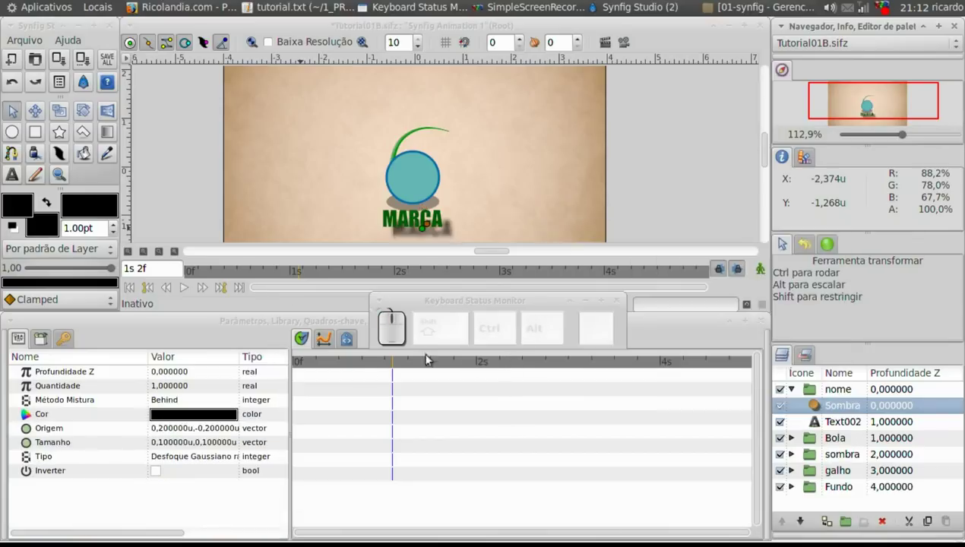
pyautogui.moveTo(429, 229); pyautogui.dragTo(414, 222)
pyautogui.click(416, 222)
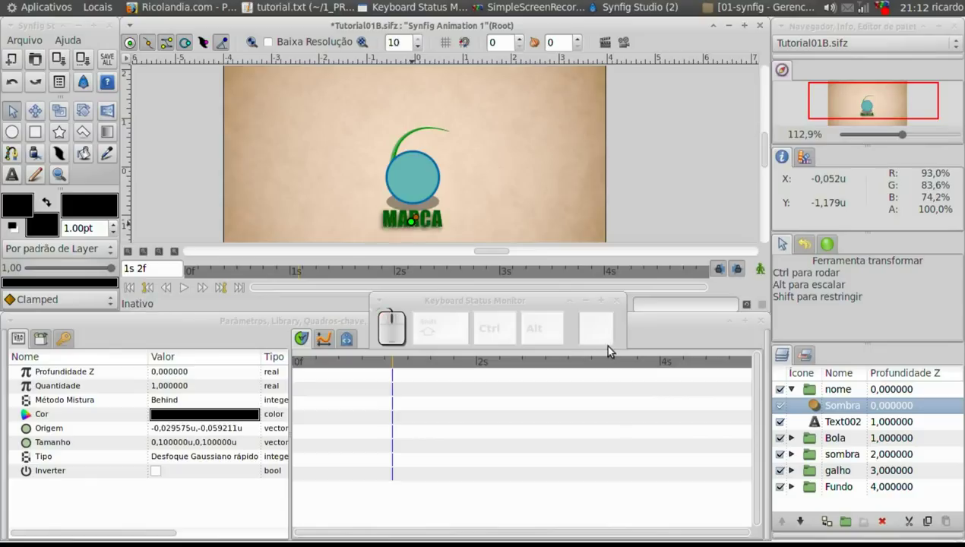
# Set the shadow colour to a warm brown in the Cores dialog
pyautogui.click(225, 420)
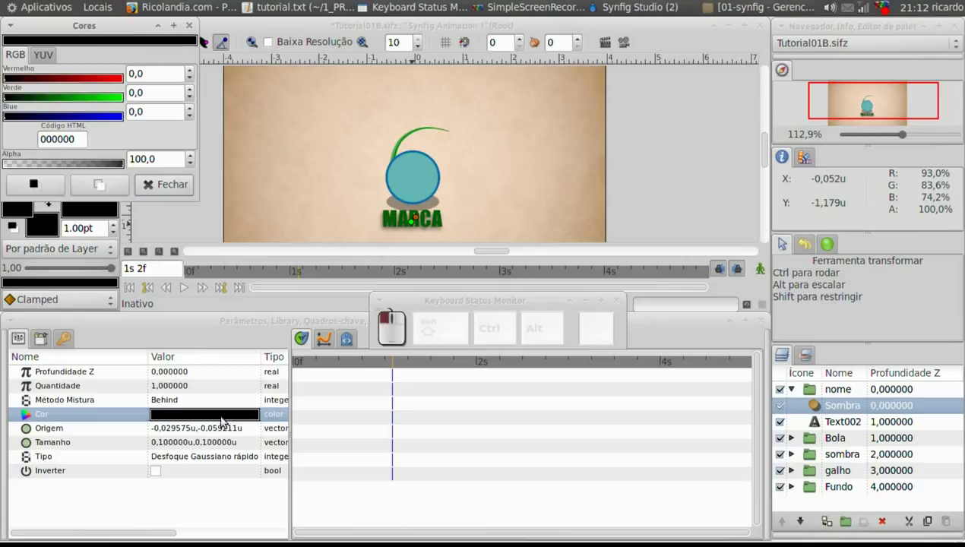
pyautogui.click(65, 84)
pyautogui.click(59, 101)
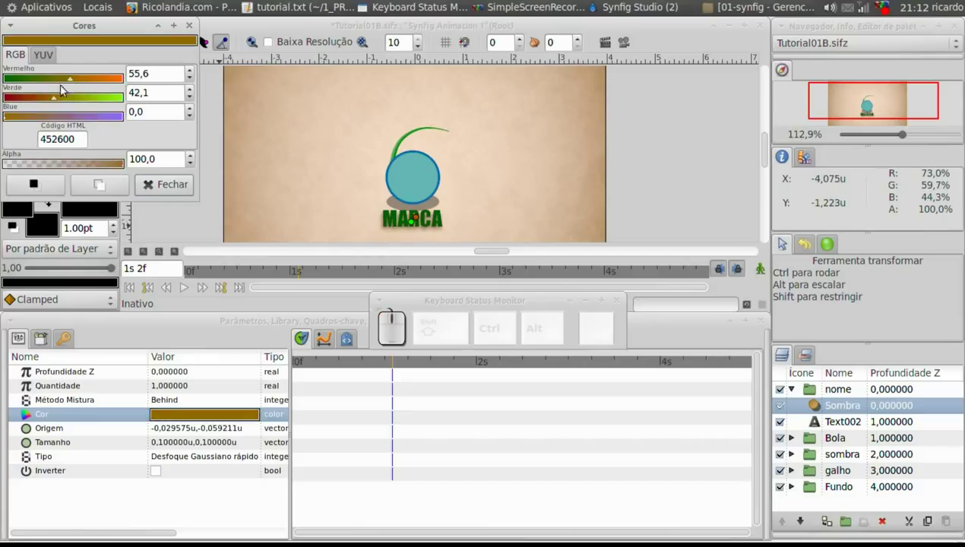
pyautogui.click(15, 120)
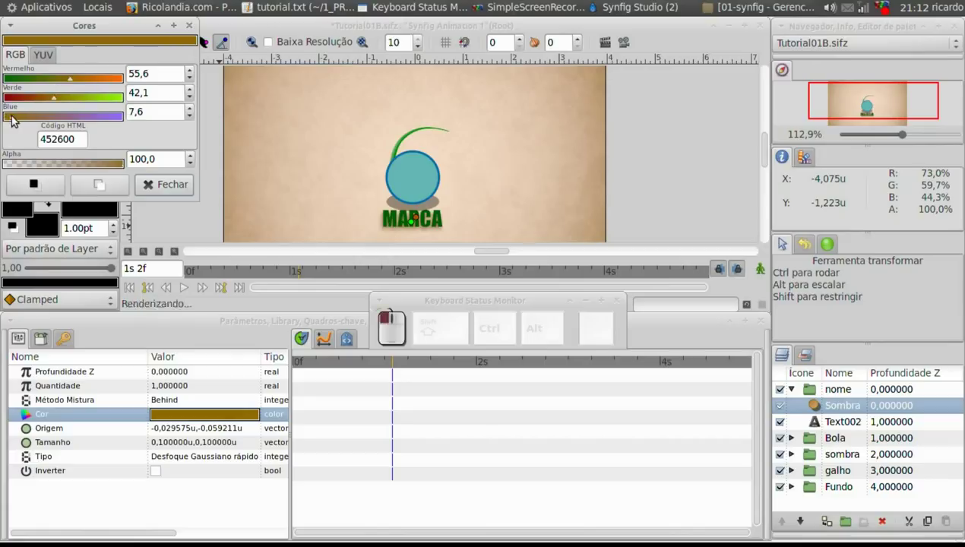
pyautogui.click(17, 120)
pyautogui.click(65, 101)
pyautogui.click(98, 83)
pyautogui.click(71, 79)
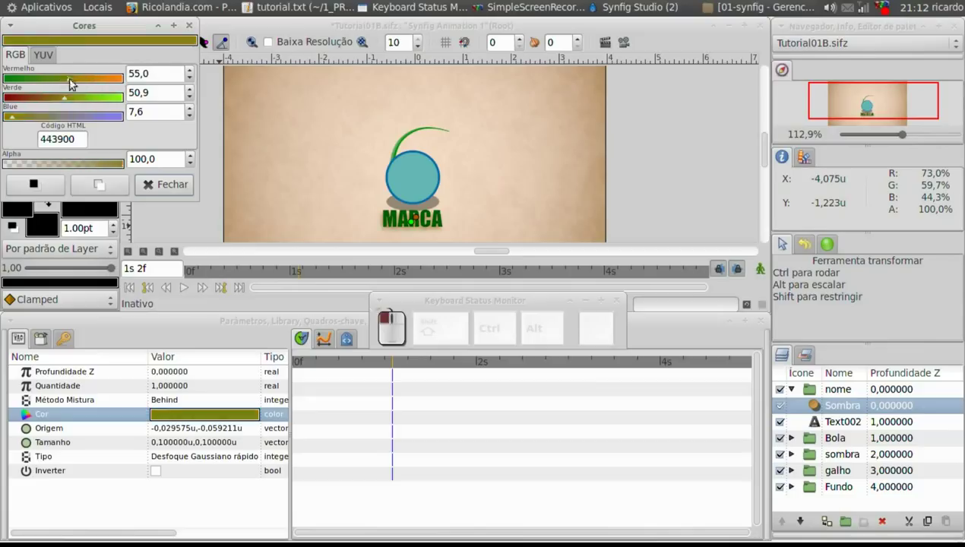
pyautogui.click(56, 105)
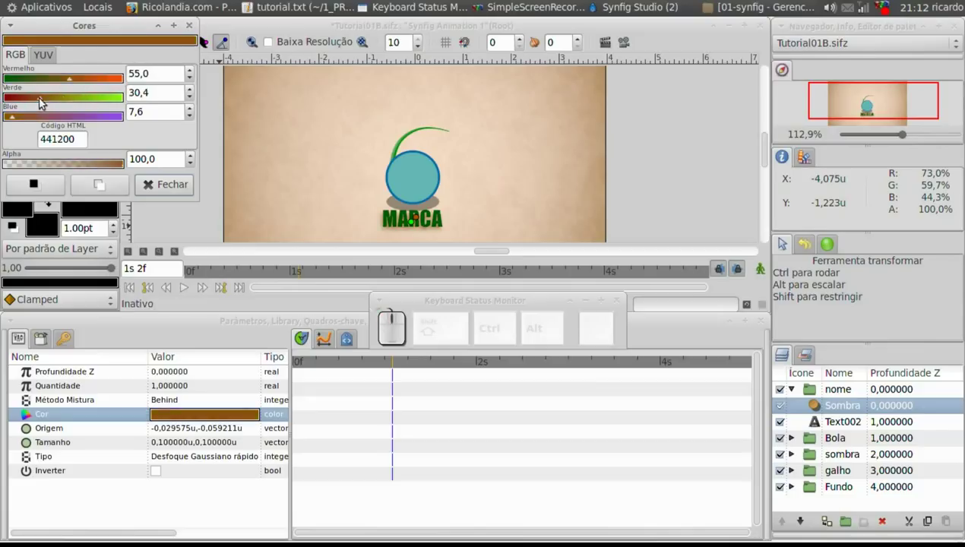
pyautogui.click(44, 102)
pyautogui.click(165, 188)
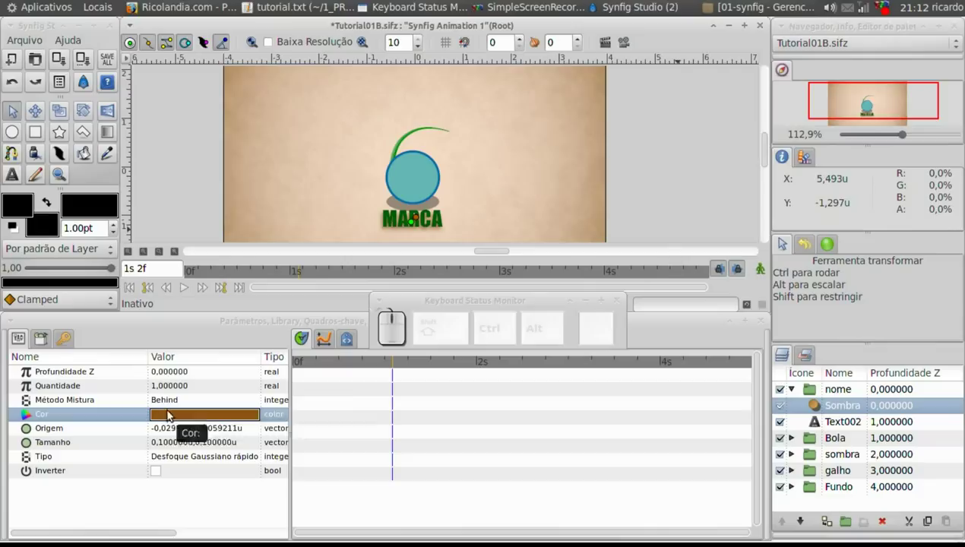
# Set the shadow's Tipo to Desfoque Gaussiano after trying the disc blur
pyautogui.click(182, 448)
pyautogui.moveTo(216, 462); pyautogui.dragTo(227, 462)
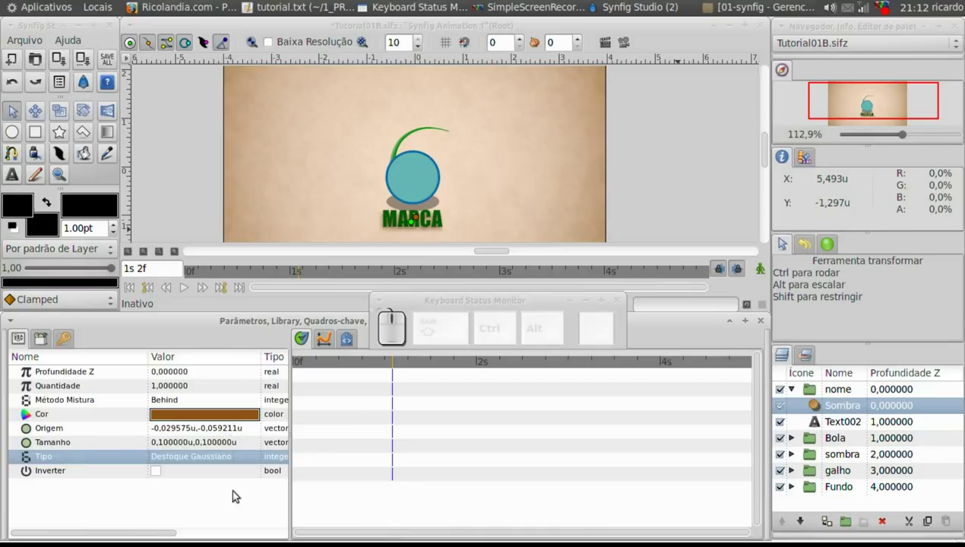
pyautogui.click(234, 458)
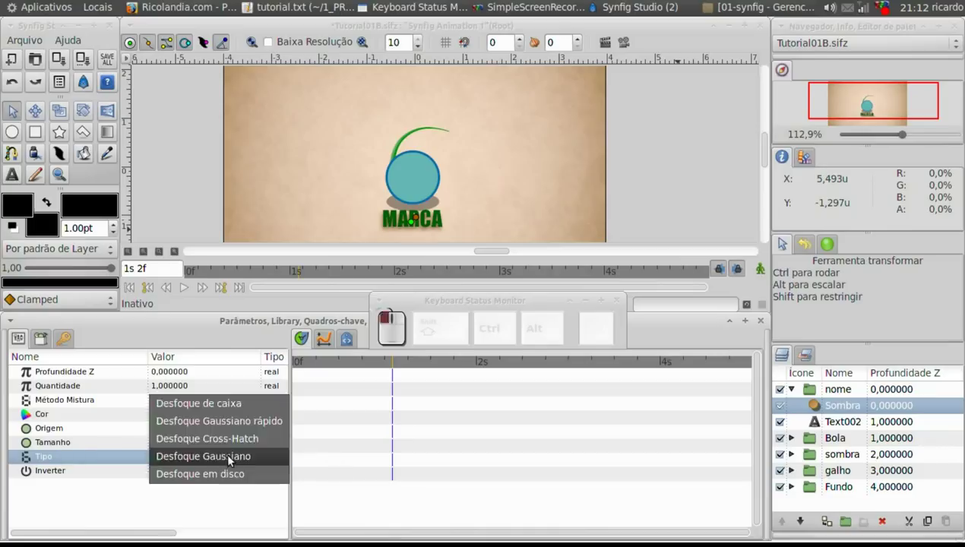
pyautogui.click(225, 461)
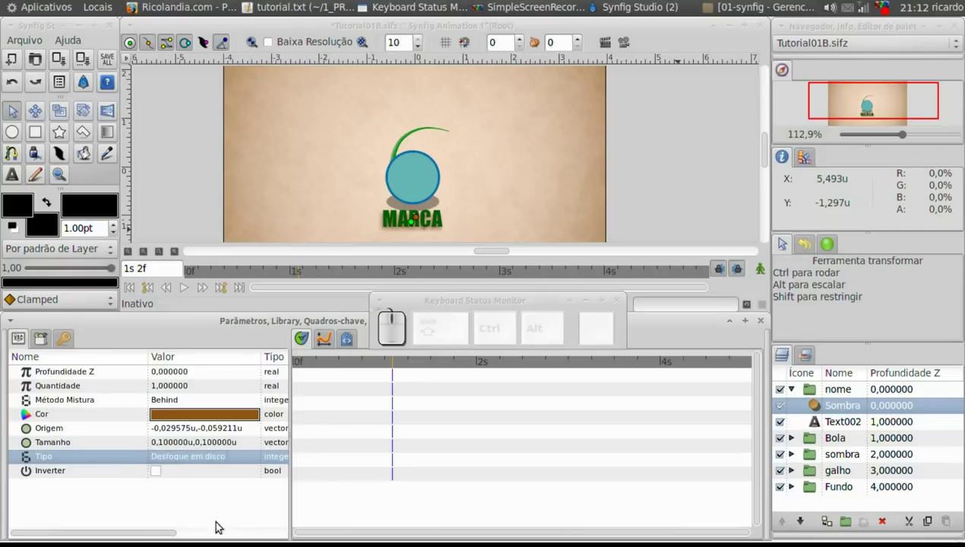
pyautogui.click(227, 465)
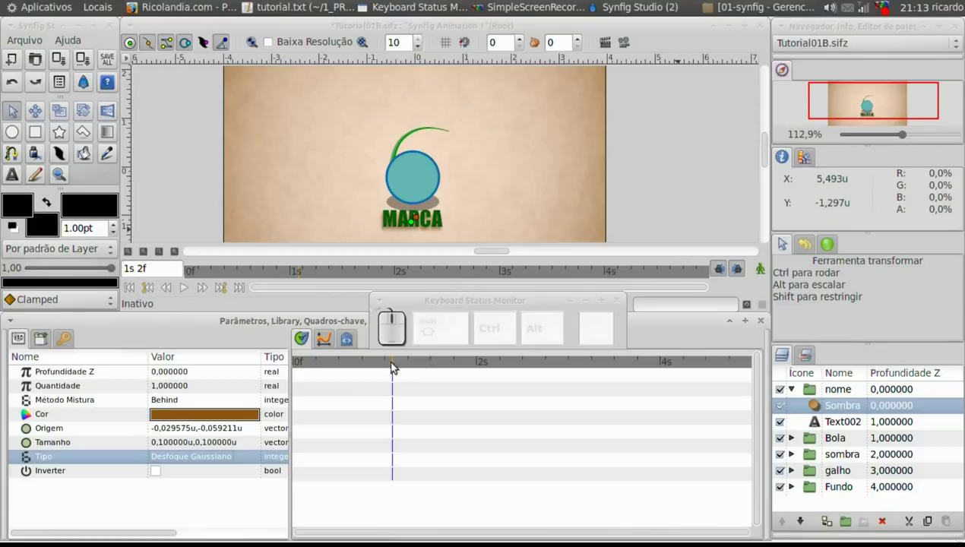
pyautogui.moveTo(392, 366); pyautogui.dragTo(768, 315)
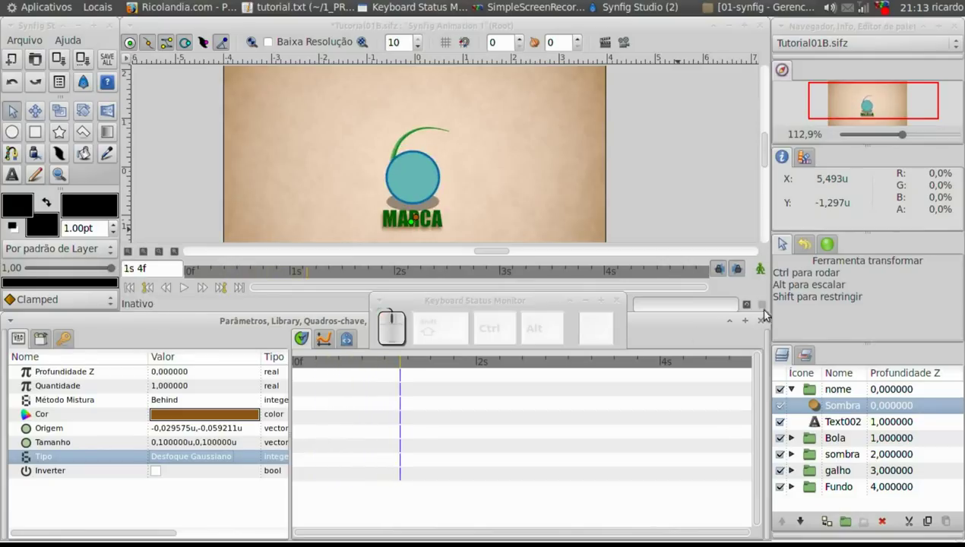
# In animation mode, add nome group Origem waypoints with MARCA off-screen left around 1s 4f
pyautogui.click(767, 273)
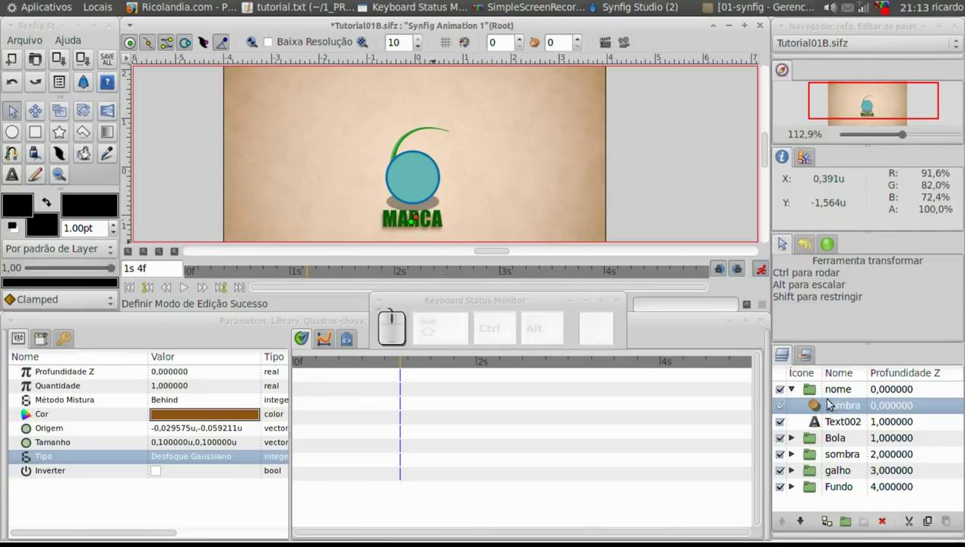
pyautogui.click(820, 395)
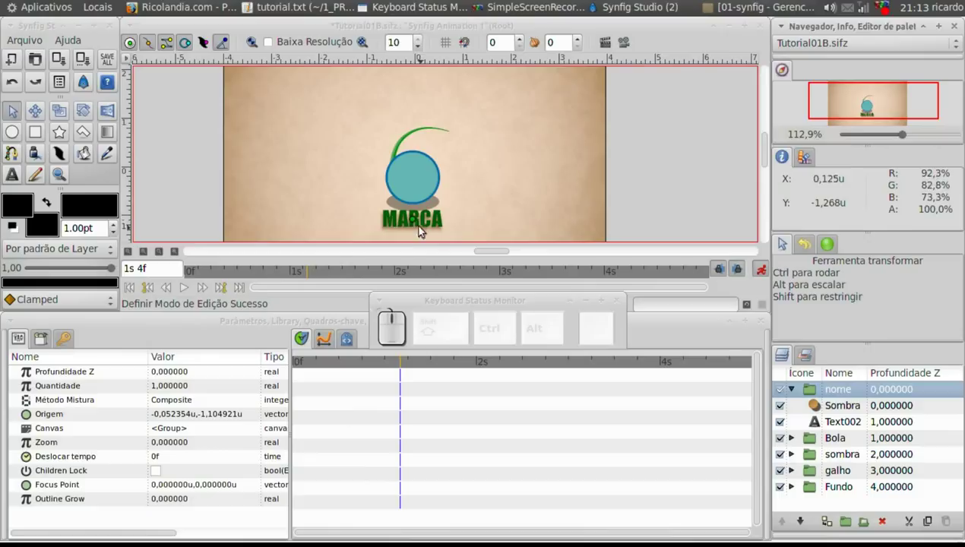
pyautogui.click(421, 222)
pyautogui.press('Left')
pyautogui.press('Right')
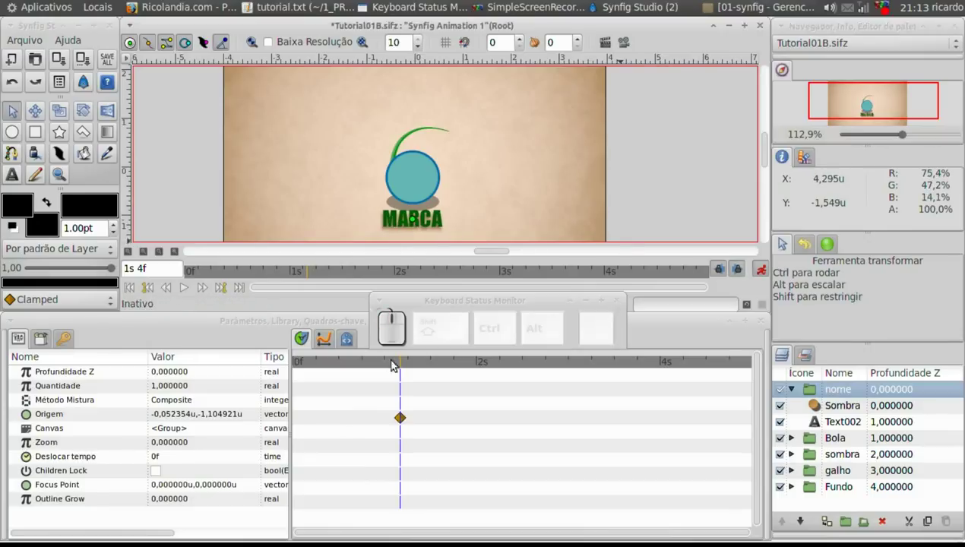
pyautogui.moveTo(407, 366); pyautogui.dragTo(419, 227)
pyautogui.click(428, 31)
pyautogui.press('Left')
pyautogui.press('Right')
pyautogui.moveTo(419, 367); pyautogui.dragTo(422, 217)
pyautogui.click(417, 28)
pyautogui.press('Left')
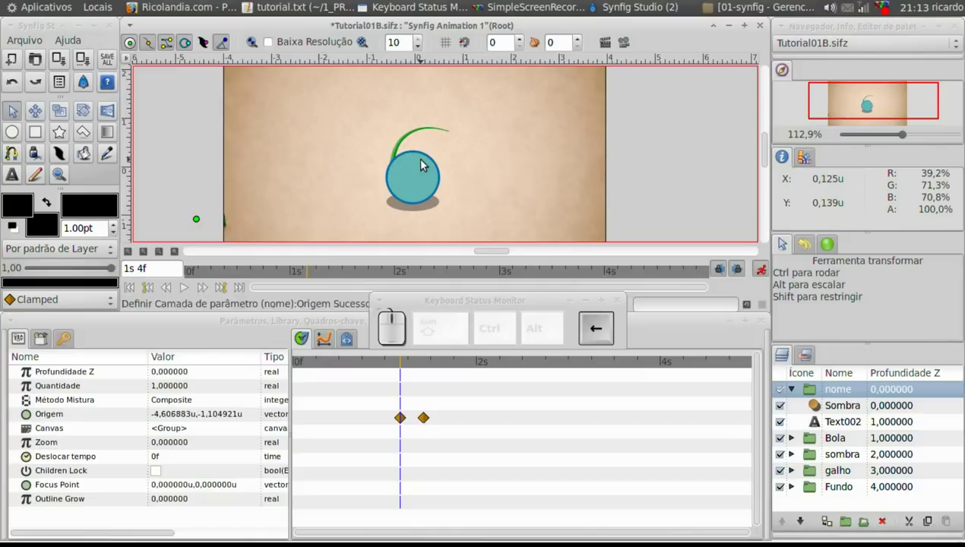
# Add later Origem waypoints near 1s 10f-12f placing MARCA under the ball, then leave animation mode
pyautogui.moveTo(406, 369); pyautogui.dragTo(427, 421)
pyautogui.click(428, 420)
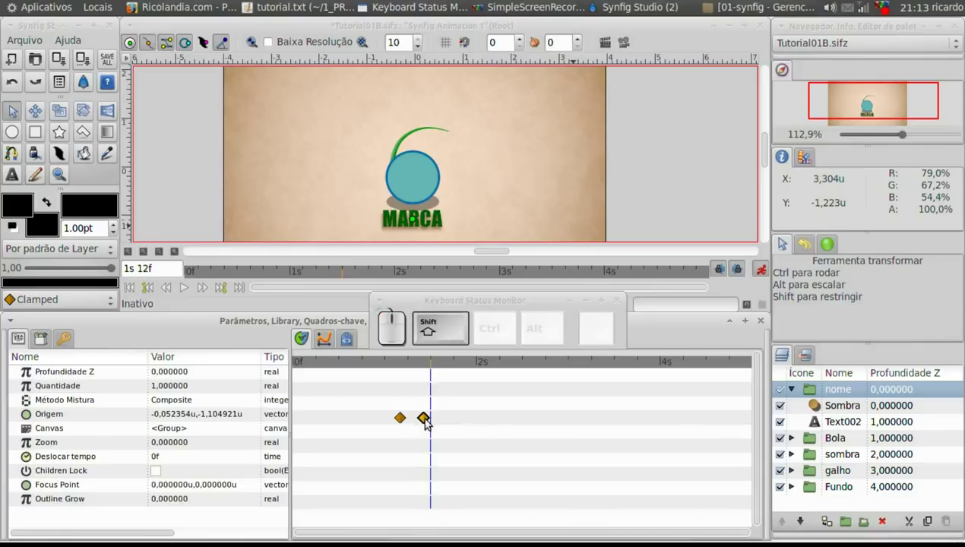
pyautogui.click(429, 423)
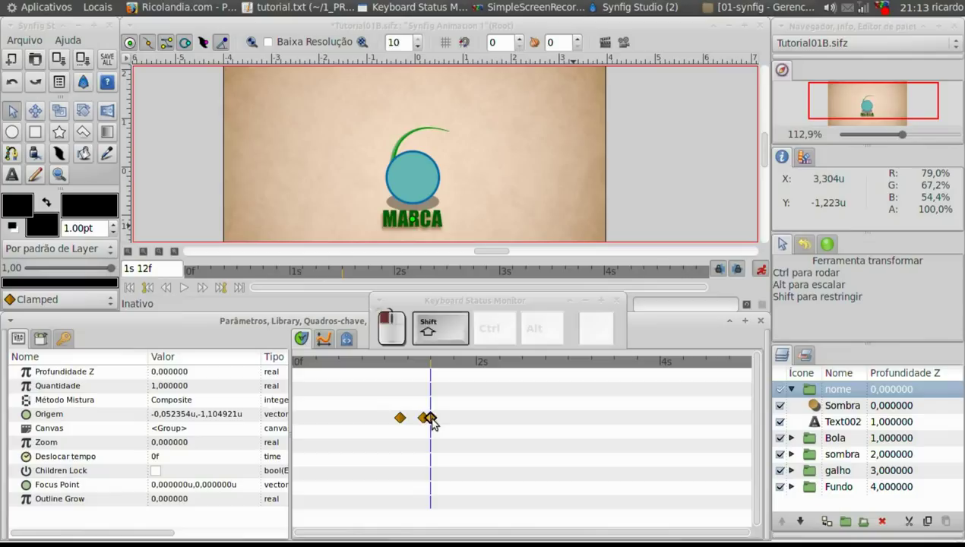
pyautogui.click(434, 367)
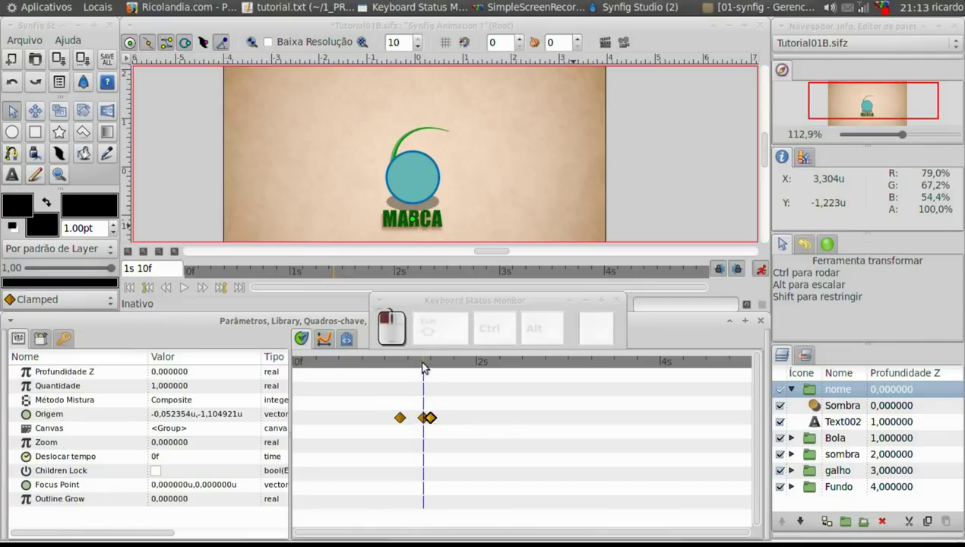
pyautogui.click(427, 28)
pyautogui.press('Right')
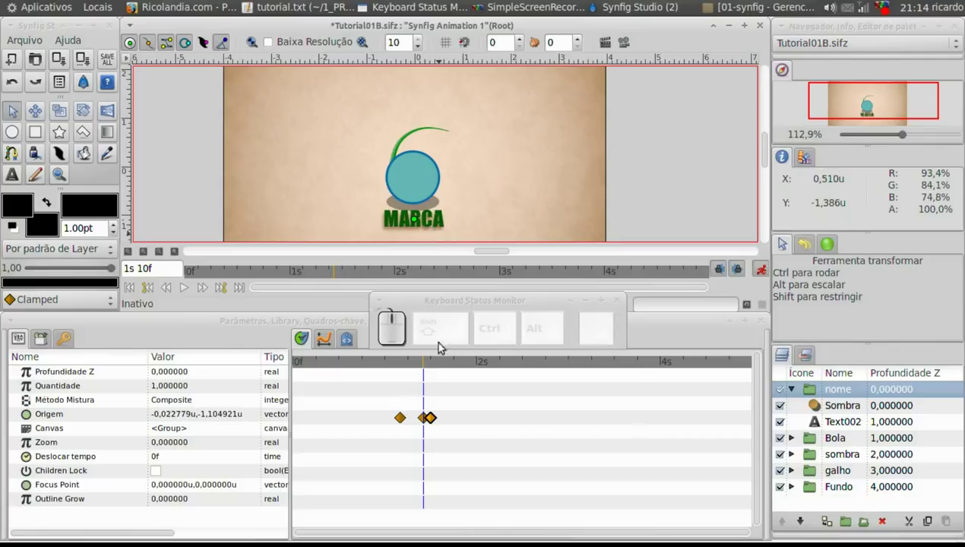
pyautogui.moveTo(433, 369); pyautogui.dragTo(756, 273)
pyautogui.click(768, 272)
pyautogui.click(129, 66)
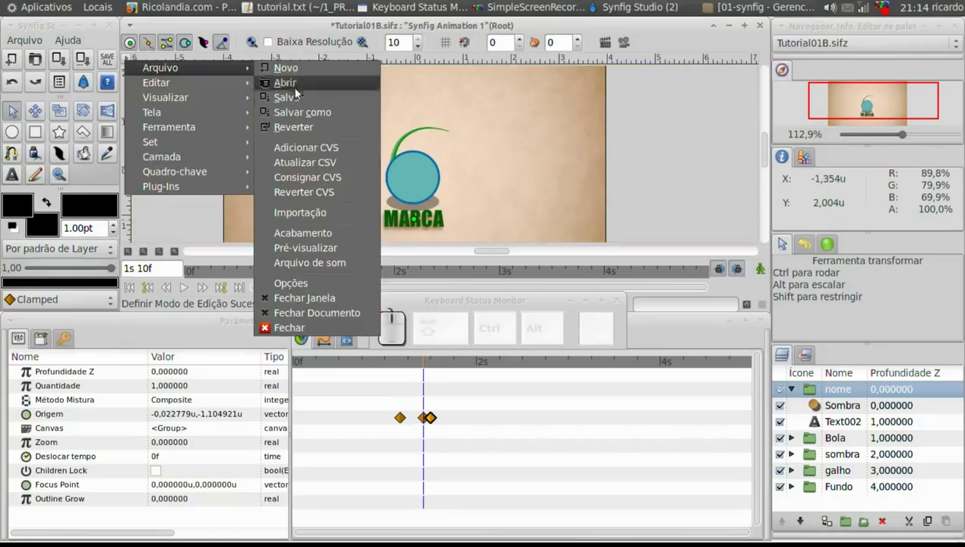
# Save the file, add an Esticar distortion layer above the shadow, centre it on MARCA and enable animation mode
pyautogui.click(298, 104)
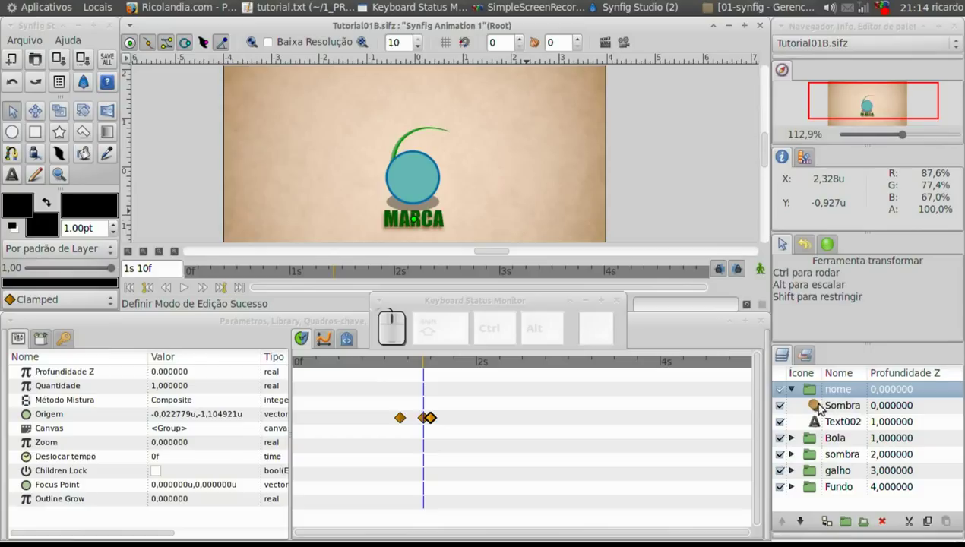
pyautogui.click(824, 406)
pyautogui.rightClick(823, 406)
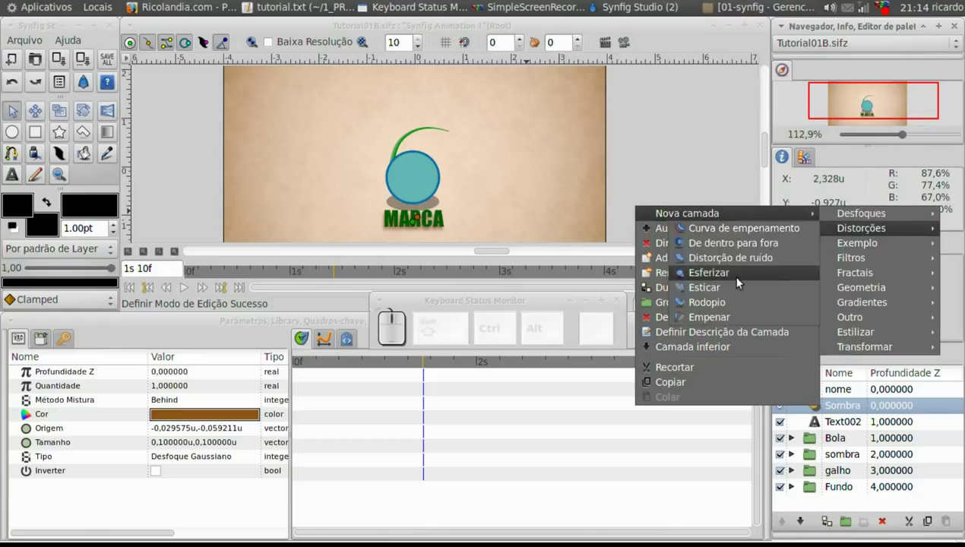
pyautogui.click(742, 292)
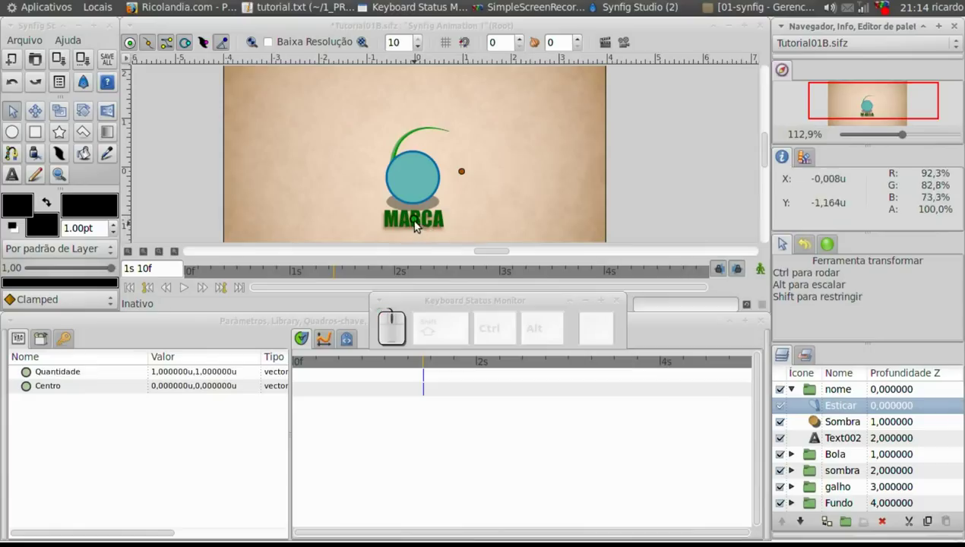
pyautogui.click(419, 223)
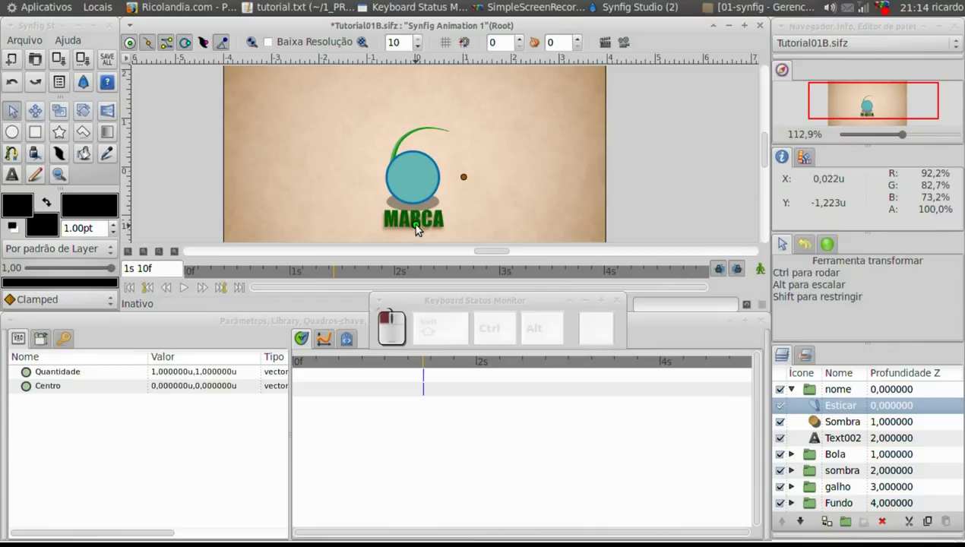
pyautogui.click(765, 274)
# At the mid-slide frame, drag the Esticar Quantidade so MARCA stretches wide and flattens
pyautogui.click(823, 393)
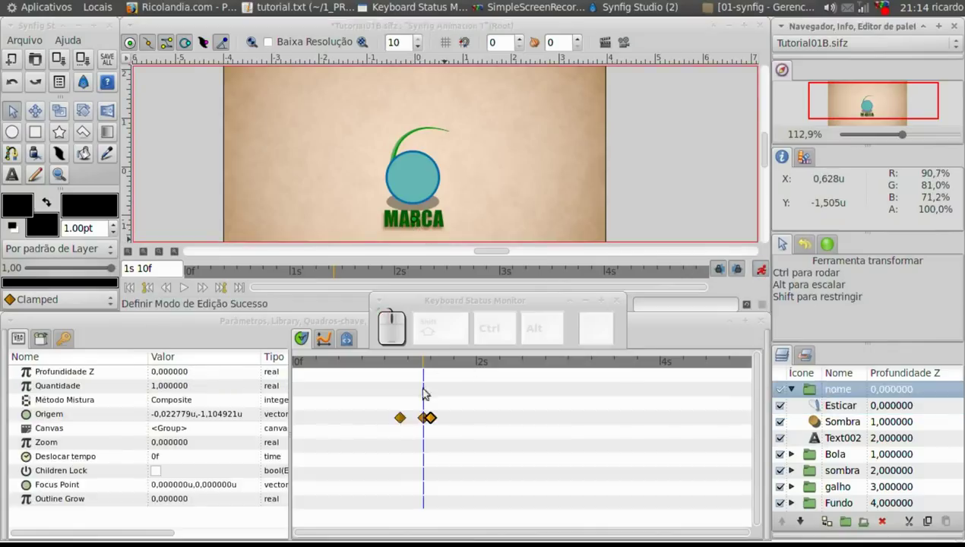
pyautogui.moveTo(426, 368); pyautogui.dragTo(811, 399)
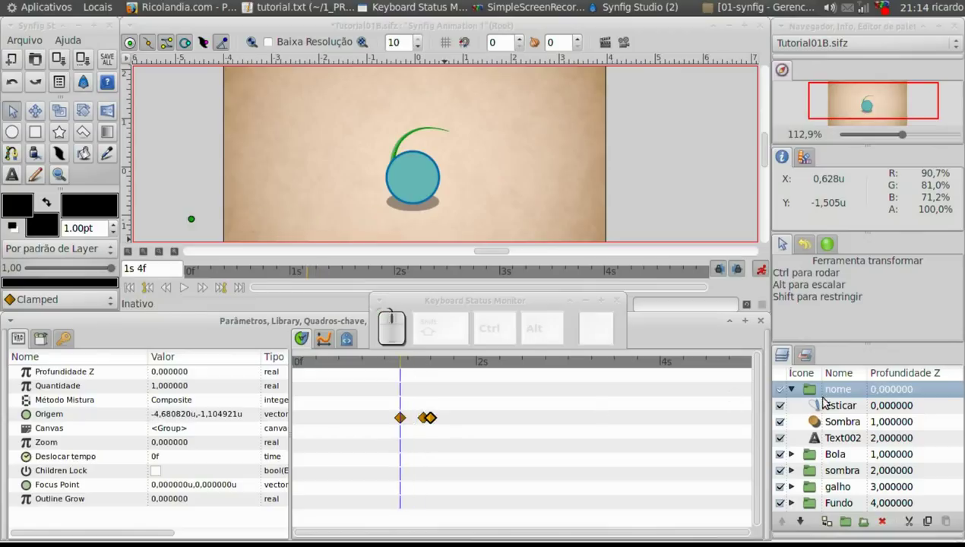
pyautogui.click(409, 363)
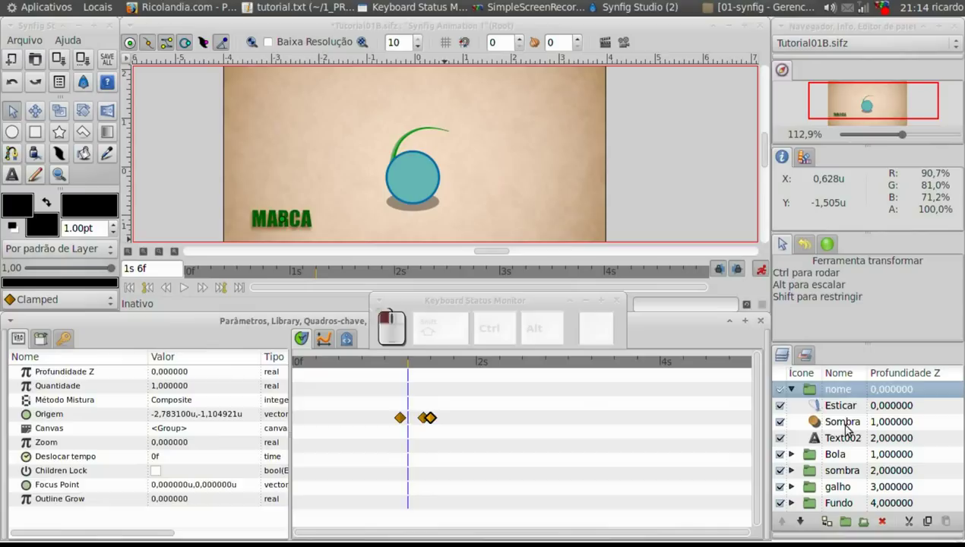
pyautogui.click(828, 410)
pyautogui.moveTo(319, 173); pyautogui.dragTo(340, 193)
pyautogui.press('Right')
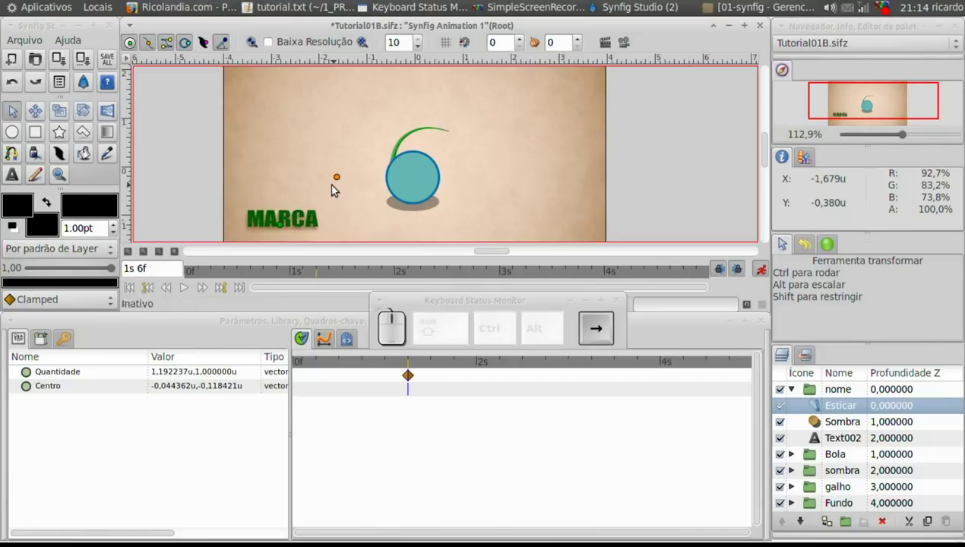
pyautogui.press('Down')
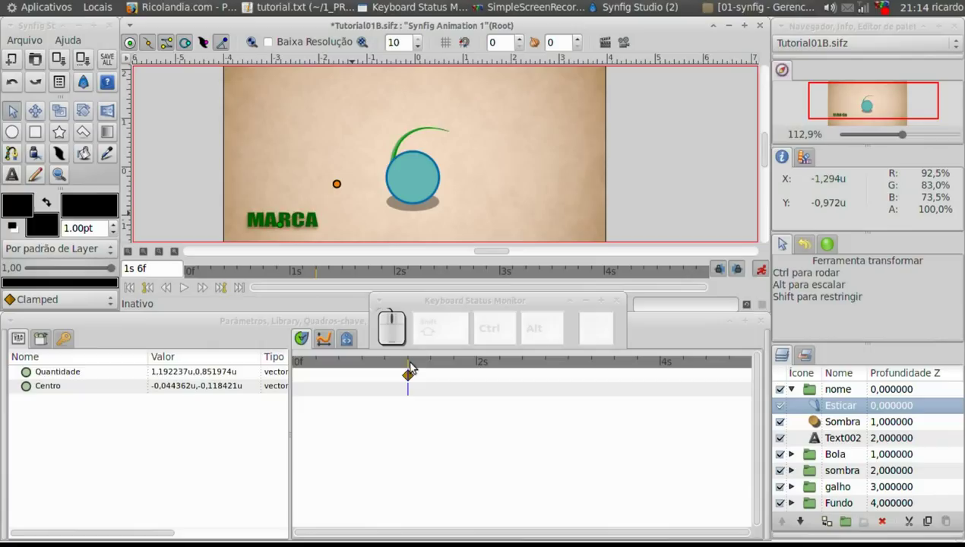
# At 1s 10f where the text stops, set the Esticar Quantidade back to 1,0 x 1,0
pyautogui.click(839, 392)
pyautogui.moveTo(413, 367); pyautogui.dragTo(449, 382)
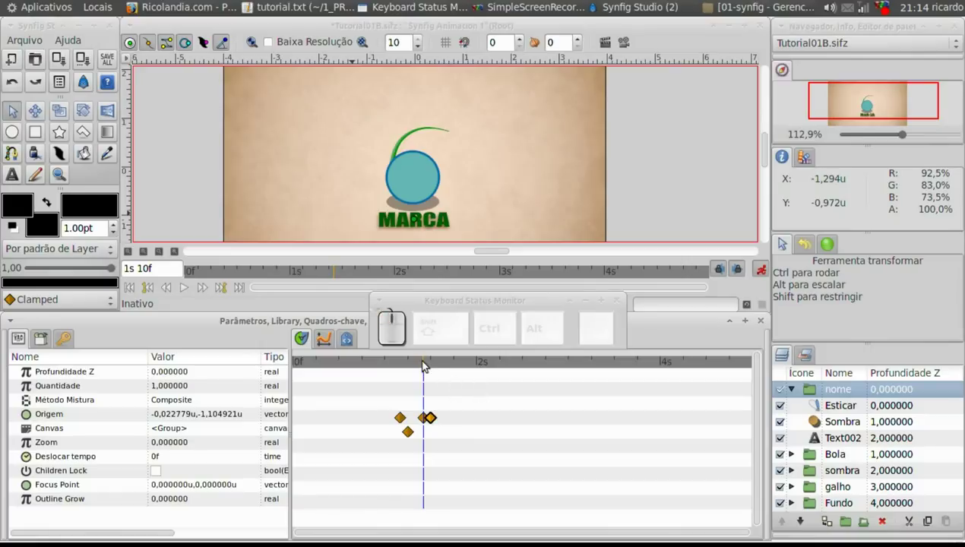
pyautogui.click(427, 364)
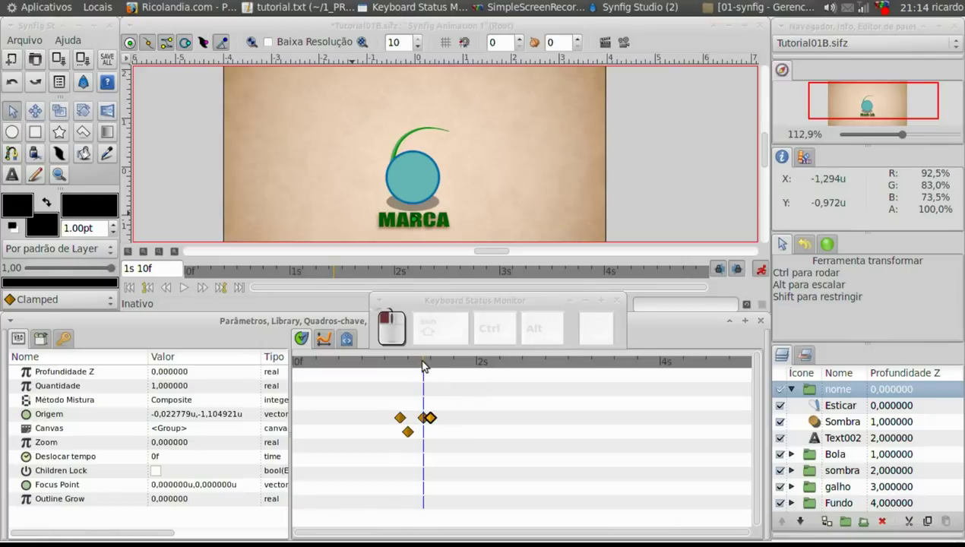
pyautogui.click(417, 434)
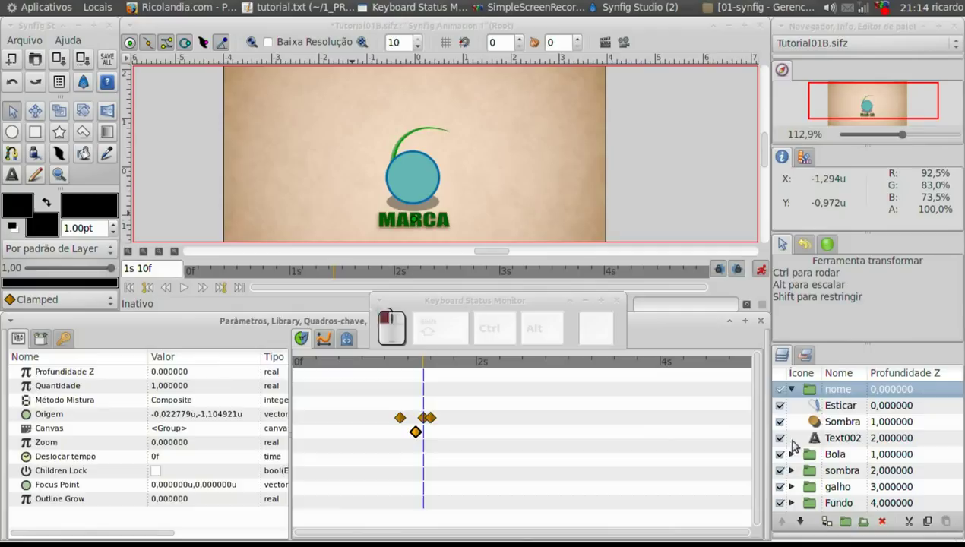
pyautogui.click(825, 406)
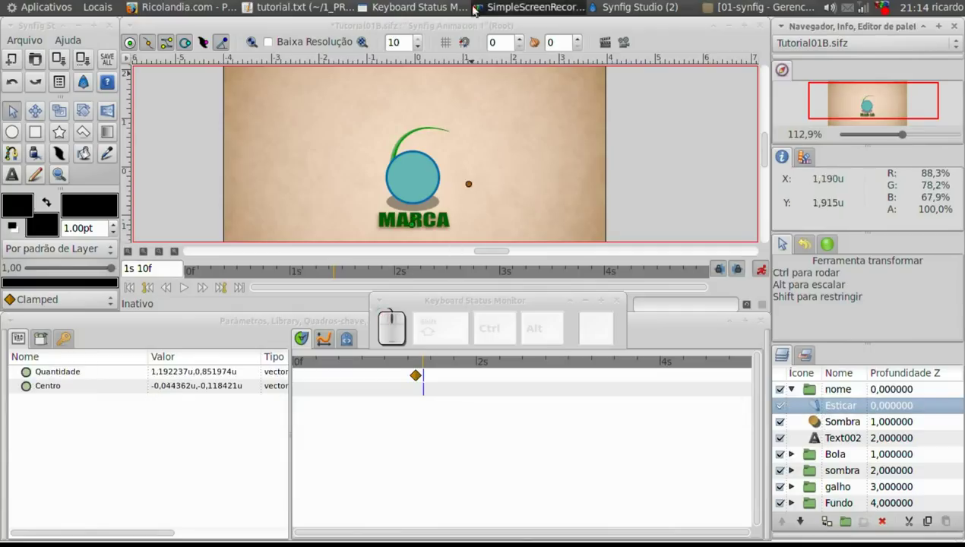
pyautogui.click(479, 30)
pyautogui.click(476, 182)
pyautogui.press('BackSpace')
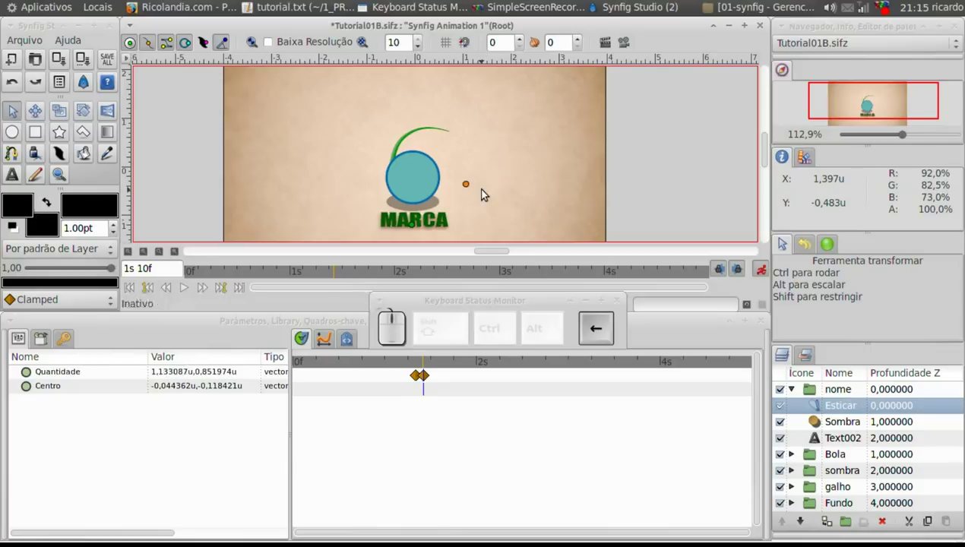
pyautogui.press('Up')
pyautogui.press('Up')
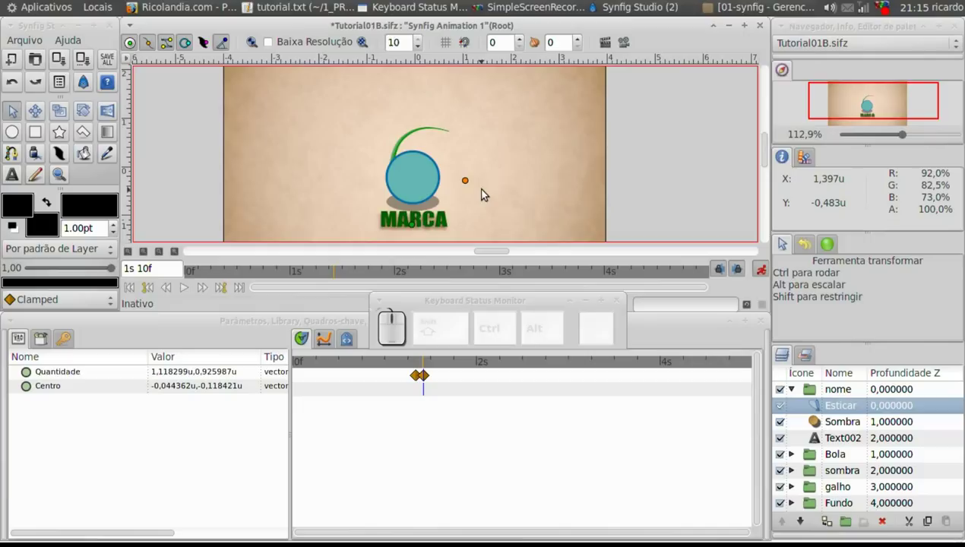
pyautogui.press('Left')
pyautogui.press('Right')
pyautogui.press('Up')
pyautogui.press('Up')
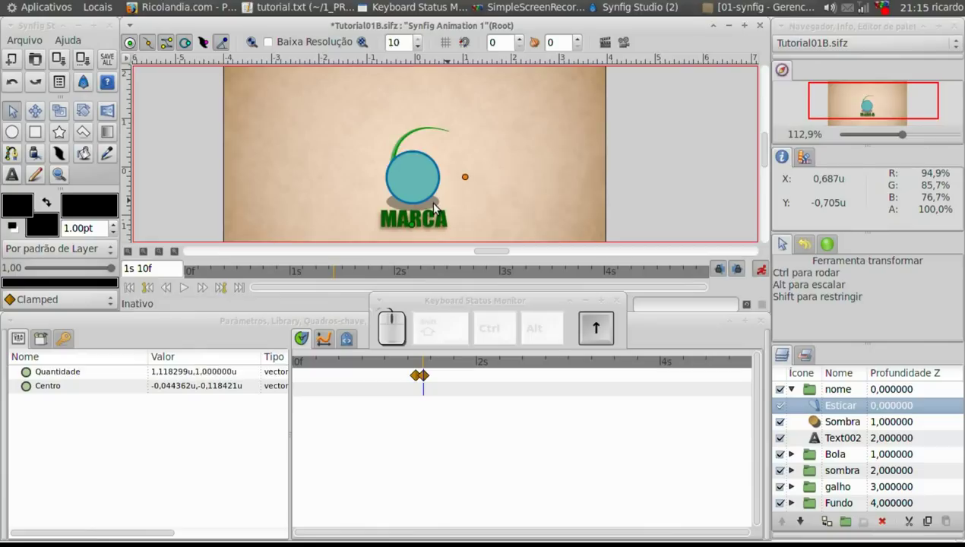
pyautogui.press('Left')
pyautogui.press('Left')
pyautogui.press('Left')
pyautogui.press('Left')
pyautogui.press('Left')
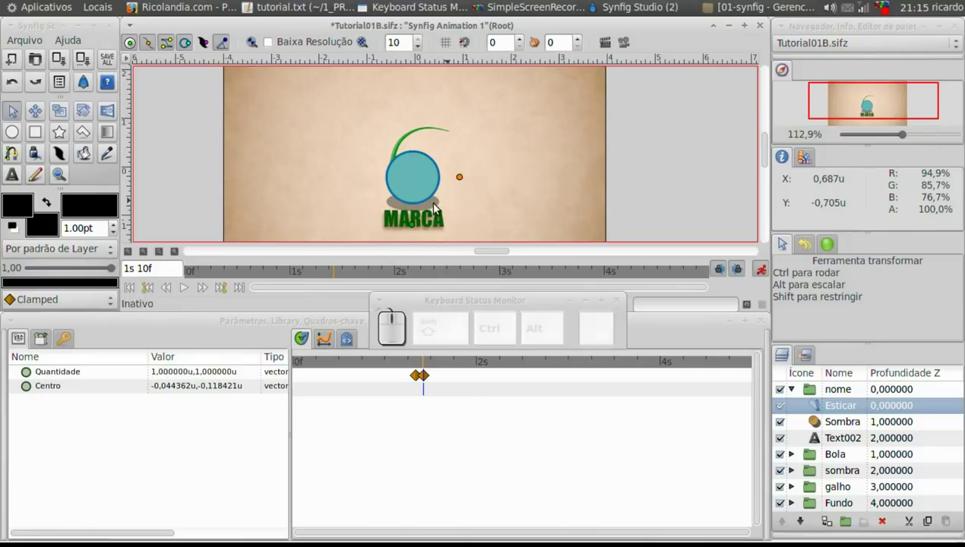
# Rewind before the text appears, collapse the nome group and play the animation preview
pyautogui.moveTo(427, 365); pyautogui.dragTo(792, 393)
pyautogui.click(795, 393)
pyautogui.click(386, 367)
pyautogui.click(188, 289)
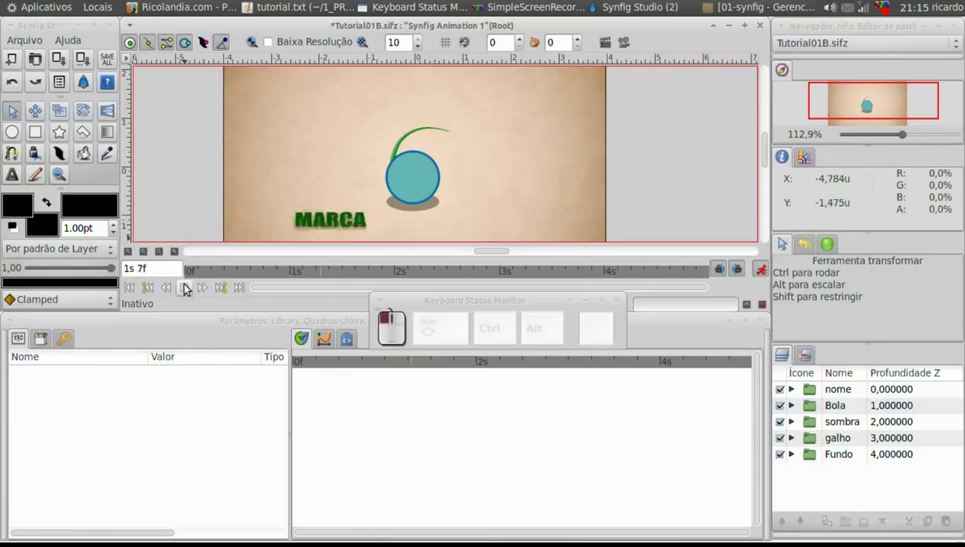
# Add a Borragem de movimento layer above Esticar in the nome group and turn off animation mode
pyautogui.click(188, 288)
pyautogui.scroll(3)
pyautogui.moveTo(401, 369); pyautogui.dragTo(624, 229)
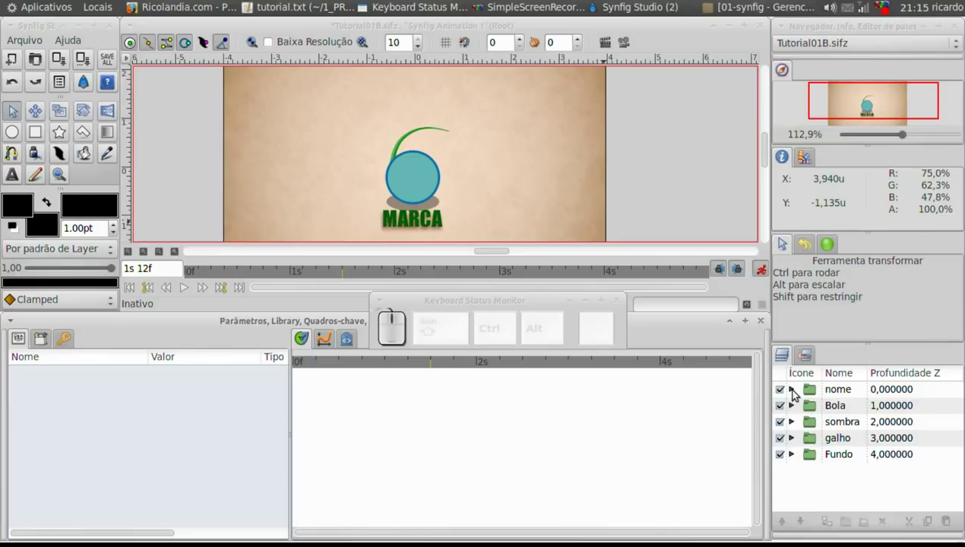
pyautogui.click(797, 395)
pyautogui.click(825, 409)
pyautogui.rightClick(826, 409)
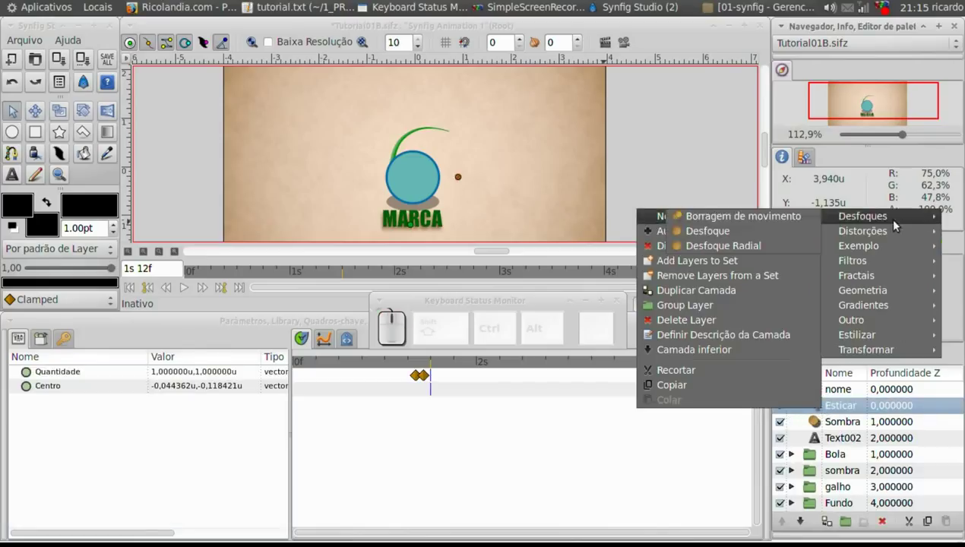
pyautogui.click(785, 223)
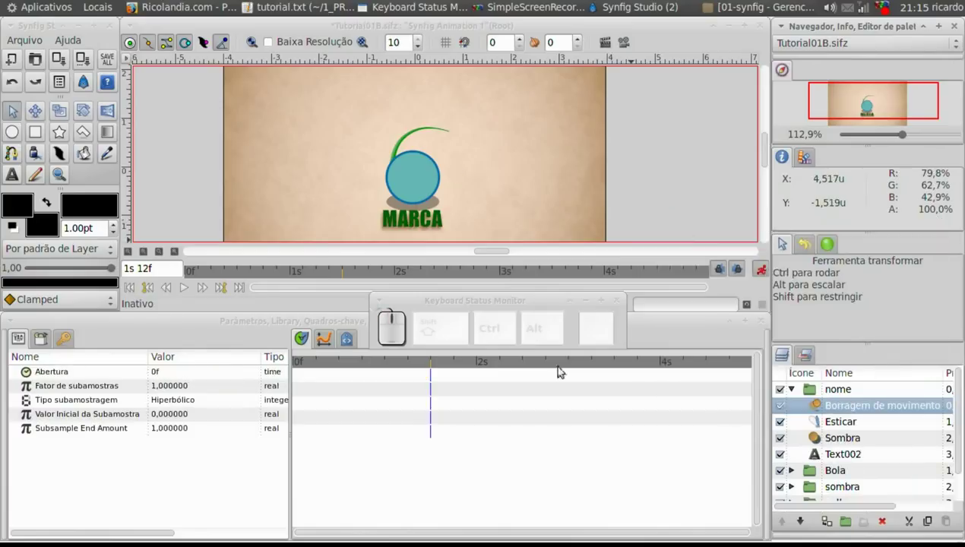
pyautogui.click(767, 270)
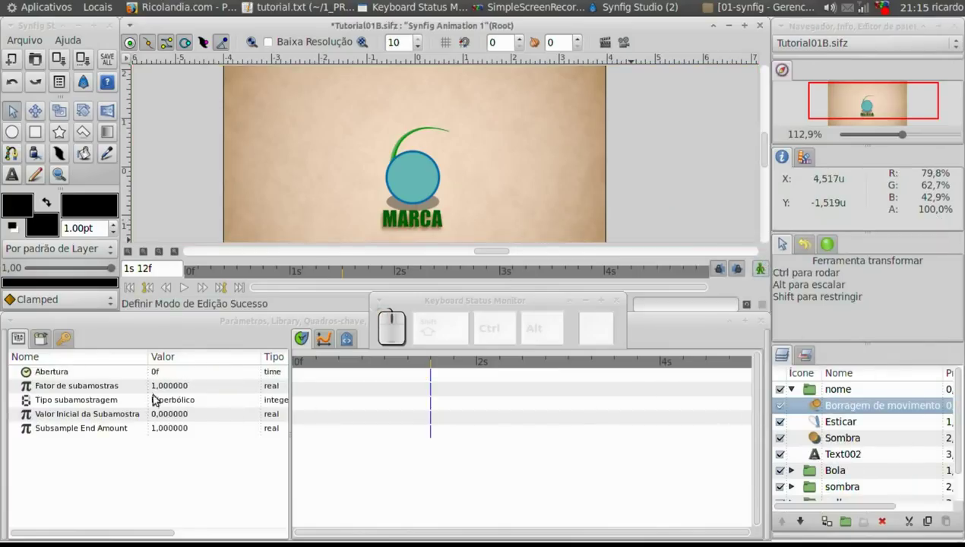
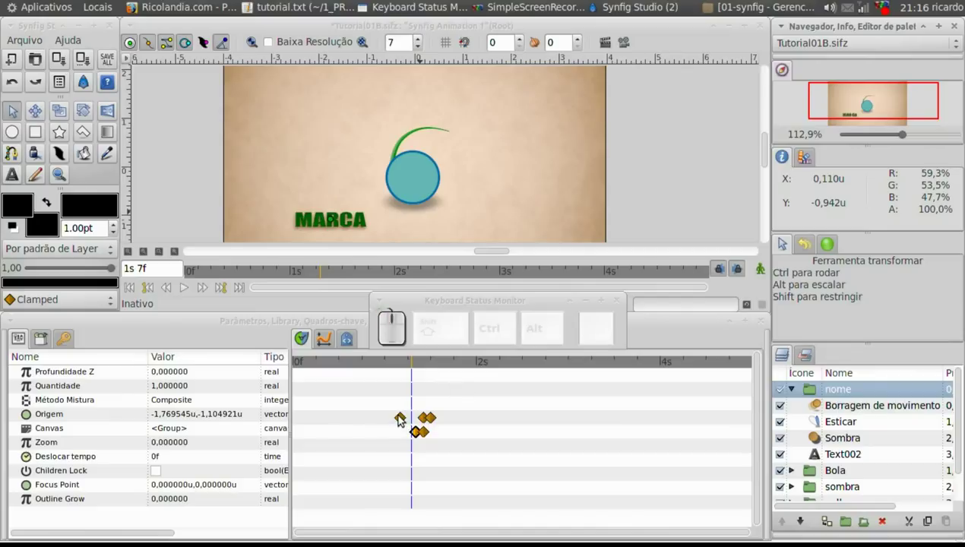
# Set the canvas preview quality spin box to 4 for a sharper render
pyautogui.click(420, 364)
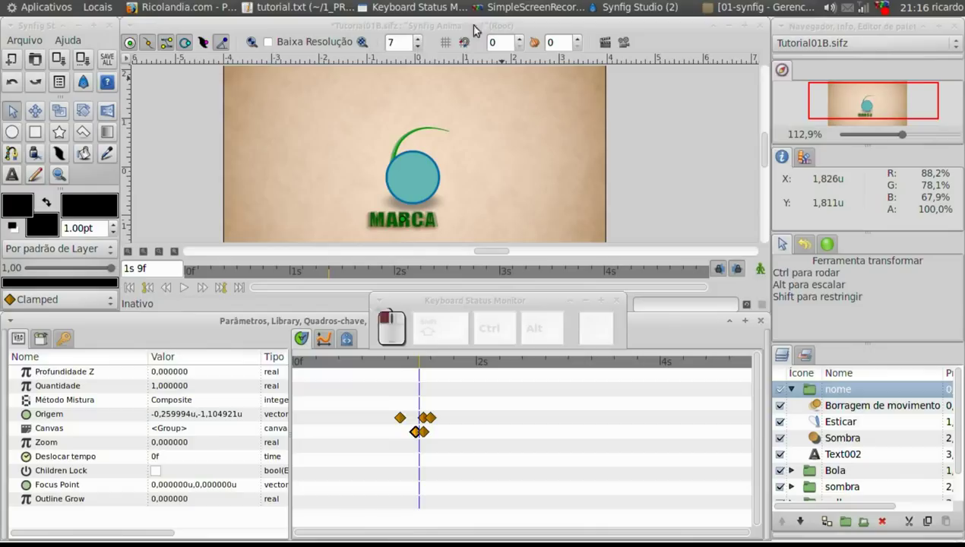
pyautogui.click(423, 50)
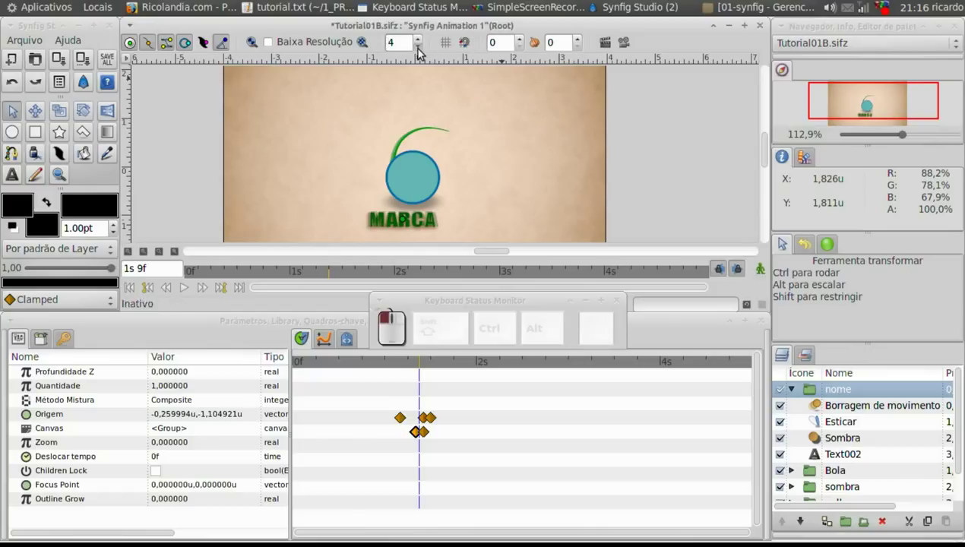
pyautogui.click(420, 277)
# Scrub to the mid-slide frame and play back the blurred, stretched MARCA slide-in
pyautogui.click(407, 362)
pyautogui.click(408, 368)
pyautogui.moveTo(421, 370); pyautogui.dragTo(440, 366)
pyautogui.click(427, 365)
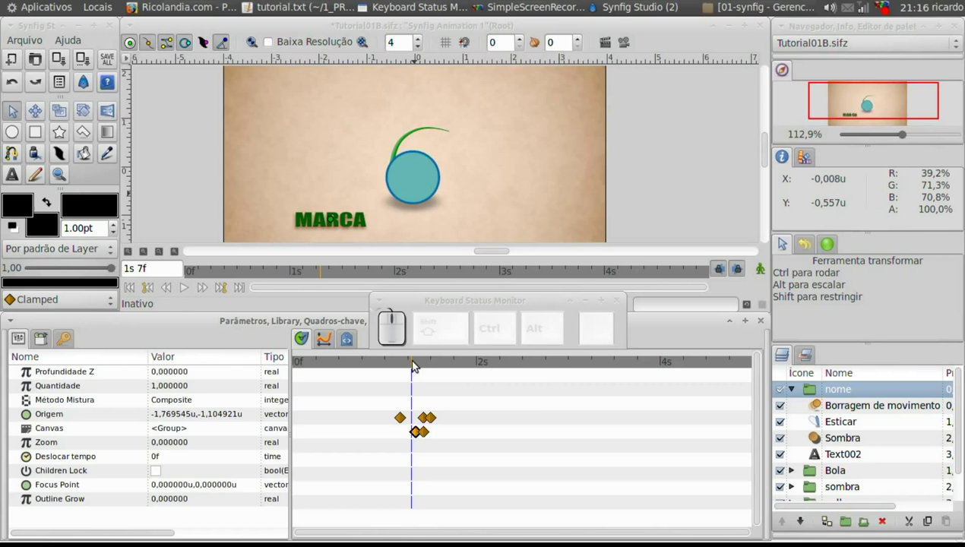
pyautogui.click(399, 362)
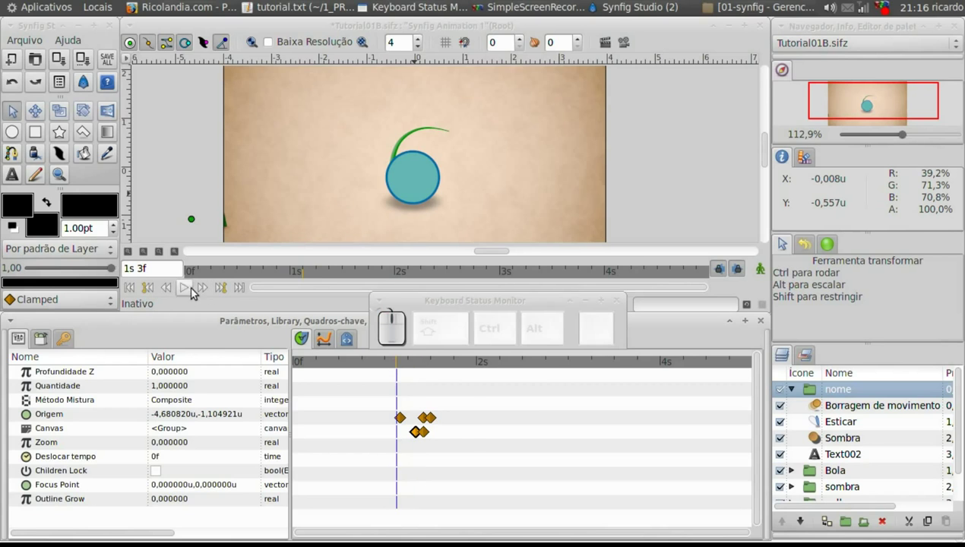